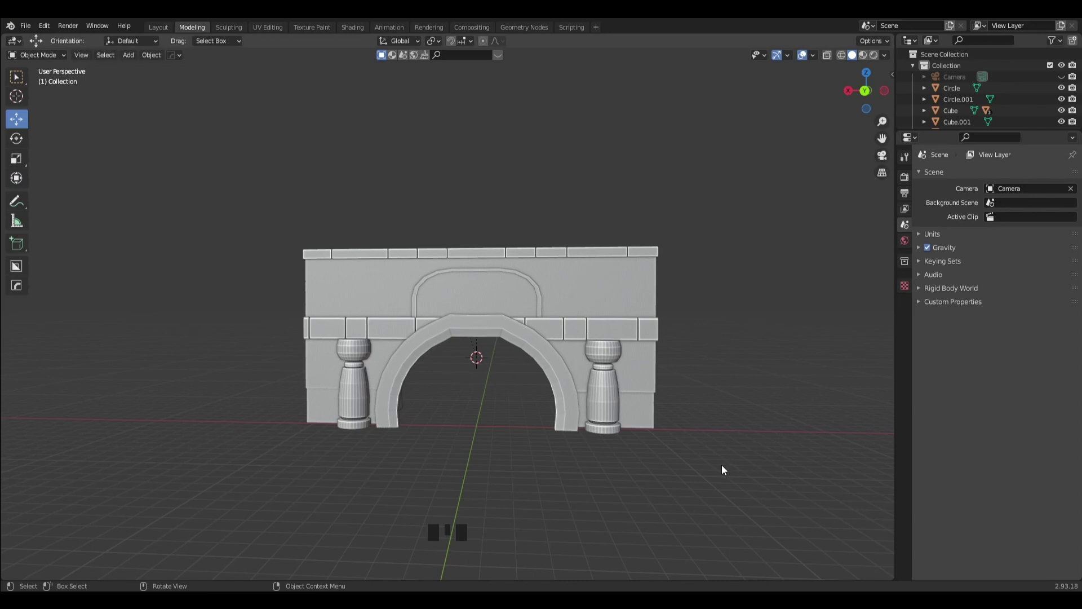
# Import the Eye of Horus SVG into the scene and place it at the origin.
pyautogui.moveTo(720, 459); pyautogui.dragTo(501, 377)
pyautogui.moveTo(501, 377); pyautogui.dragTo(494, 396)
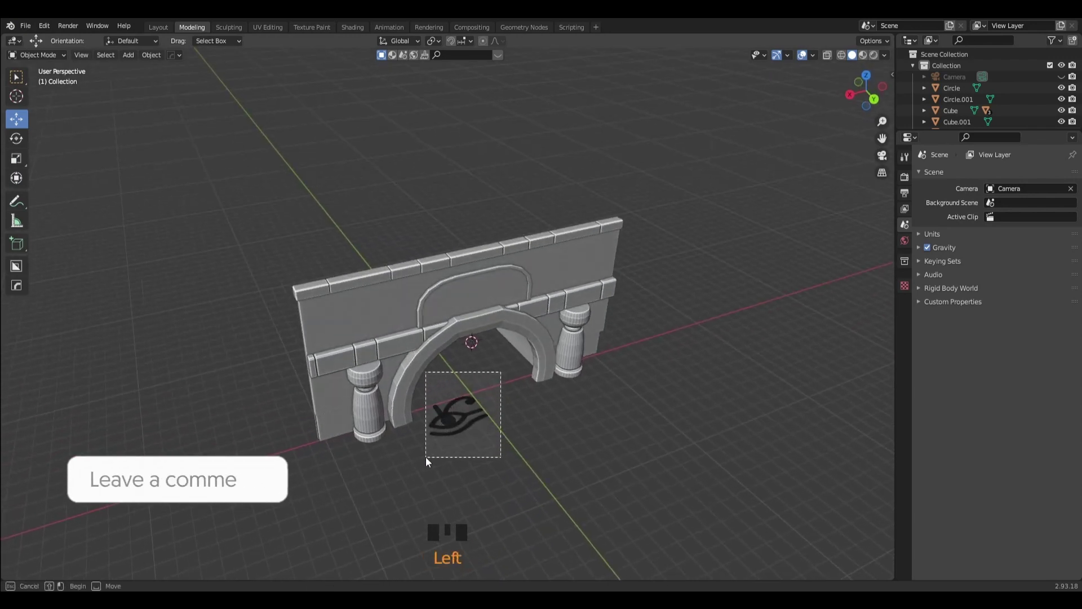
pyautogui.click(496, 426)
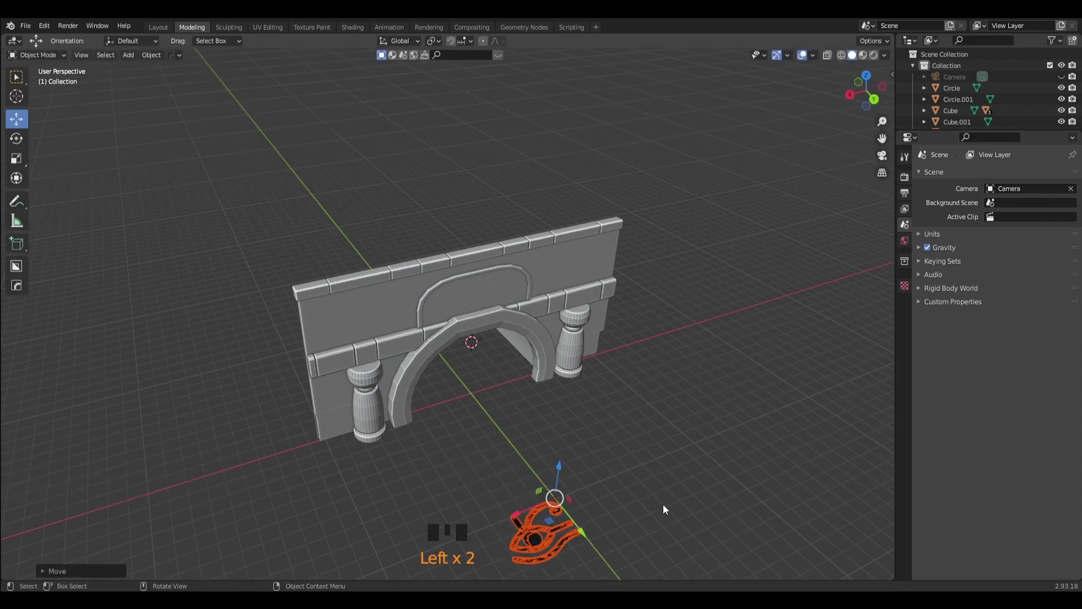
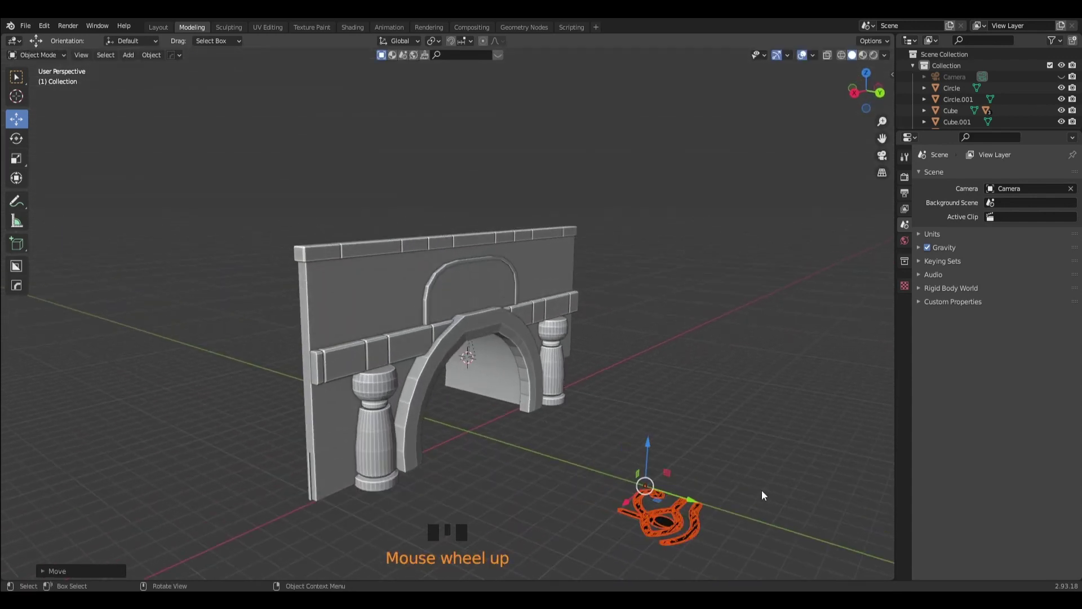
# Select the imported eye curves in front of the arch wall and scale them up.
pyautogui.moveTo(758, 477); pyautogui.dragTo(567, 379)
pyautogui.click(567, 379)
pyautogui.moveTo(692, 421); pyautogui.dragTo(674, 436)
pyautogui.press('s')
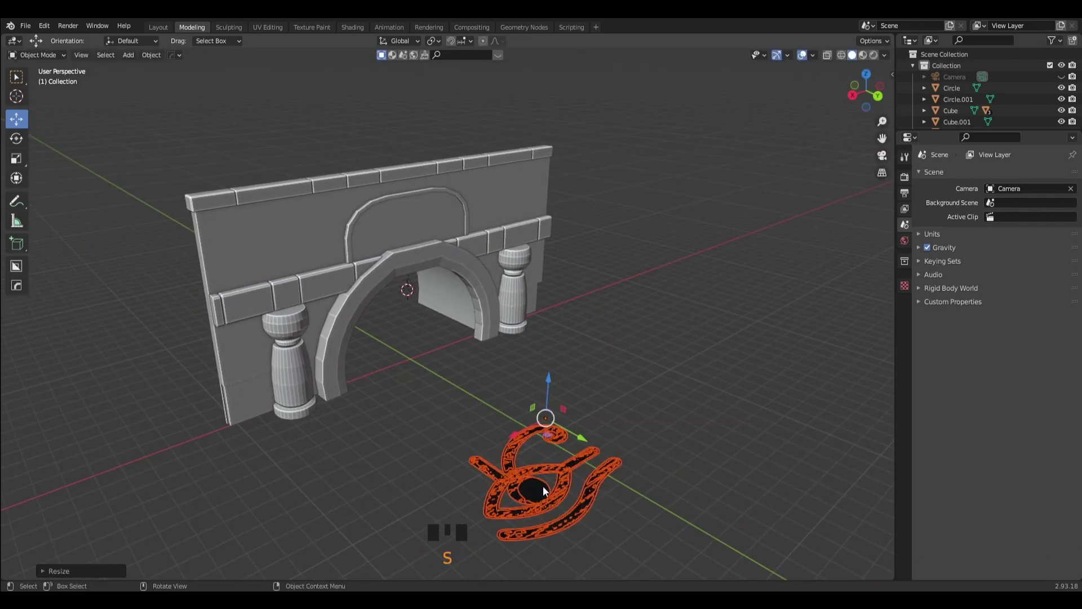
# Convert the eye curves to mesh, deleting and restoring stray pieces along the way.
pyautogui.rightClick(568, 483)
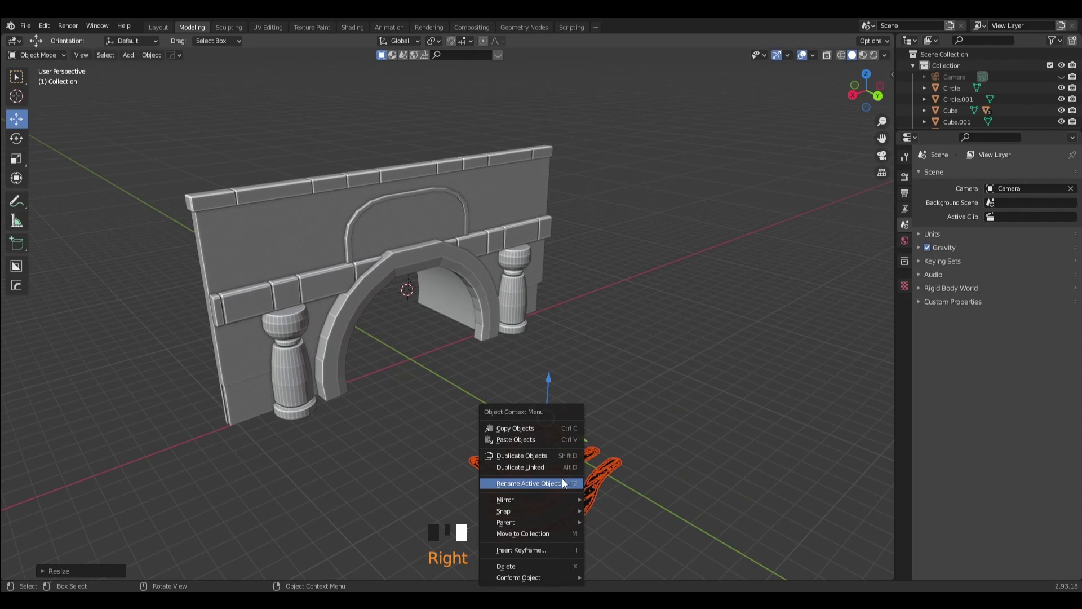
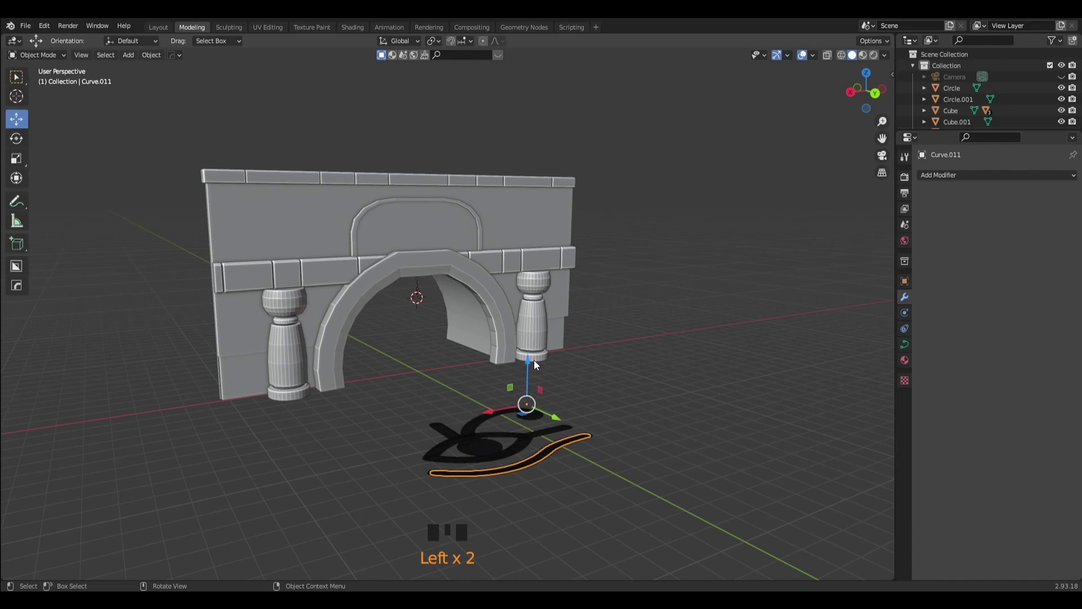
pyautogui.moveTo(528, 364); pyautogui.dragTo(531, 349)
pyautogui.press('ctrl+z')
pyautogui.click(529, 443)
pyautogui.press('Delete')
pyautogui.click(496, 448)
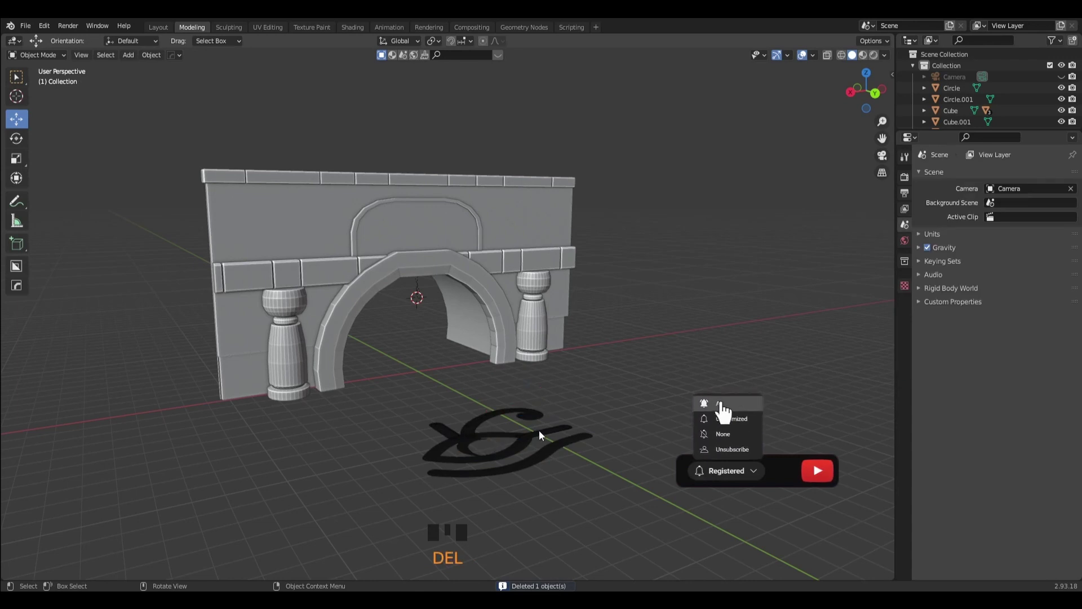
pyautogui.press('ctrl+z')
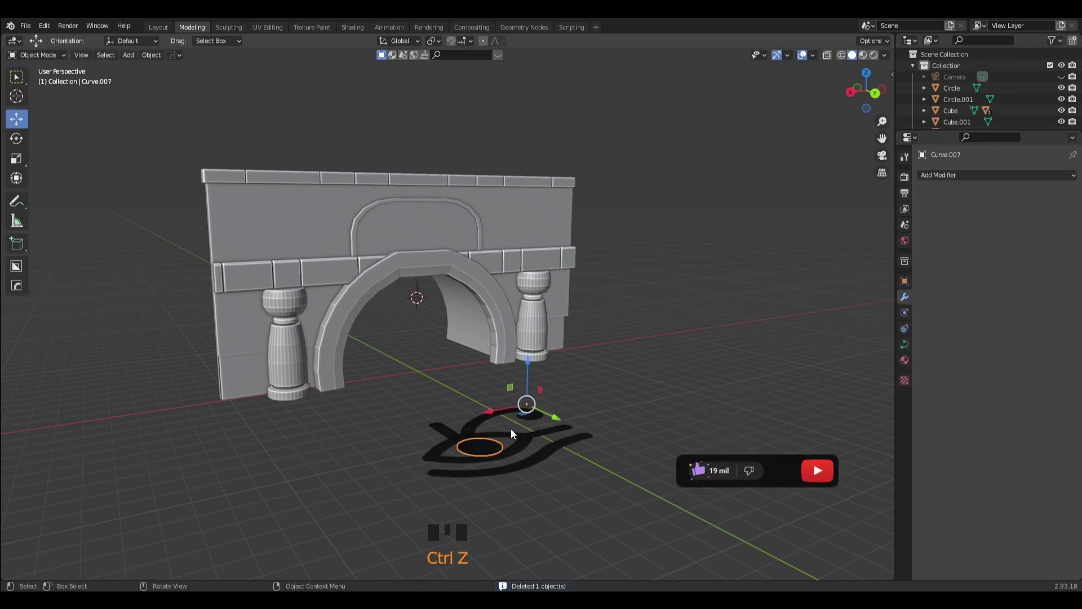
# Clean up the pupil and outline pieces, removing an unwanted fragment.
pyautogui.click(473, 436)
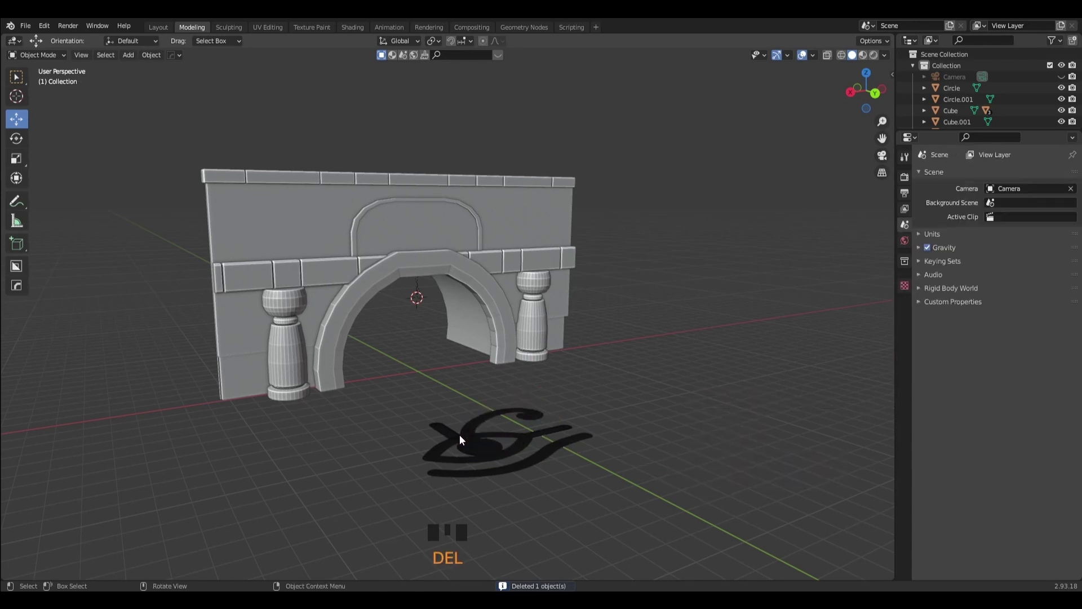
pyautogui.click(448, 430)
pyautogui.click(559, 433)
pyautogui.press('Delete')
pyautogui.click(521, 449)
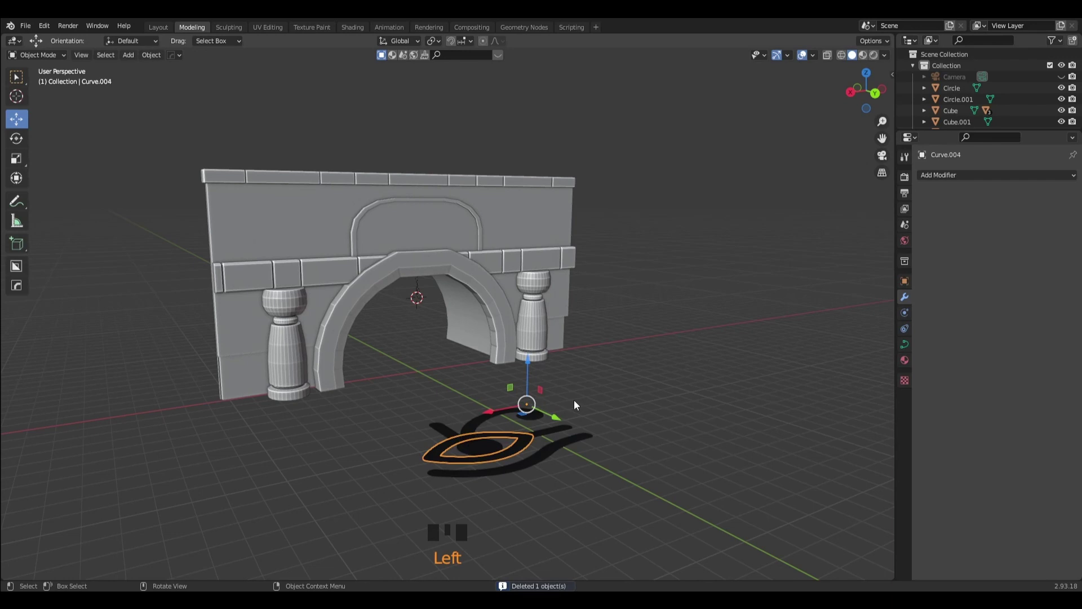
# Add a Solidify modifier to the eye pieces and adjust its thickness.
pyautogui.moveTo(608, 404); pyautogui.dragTo(696, 445)
pyautogui.click(696, 445)
pyautogui.click(538, 442)
pyautogui.click(525, 472)
pyautogui.click(673, 416)
pyautogui.click(722, 399)
pyautogui.moveTo(594, 471); pyautogui.dragTo(641, 413)
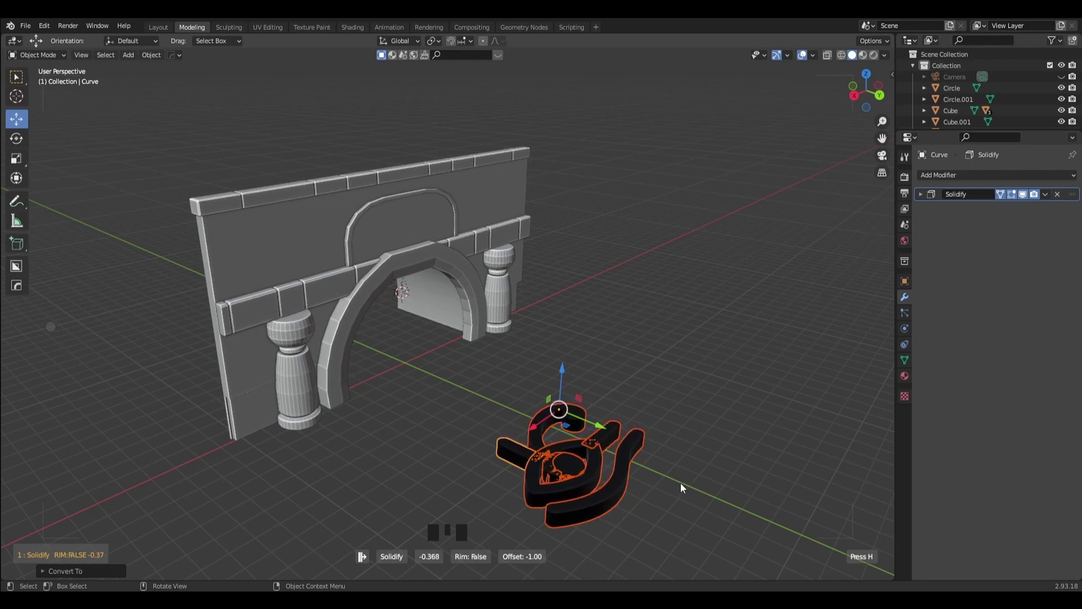
# Reselect all eye pieces and increase their Solidify thickness.
pyautogui.click(672, 487)
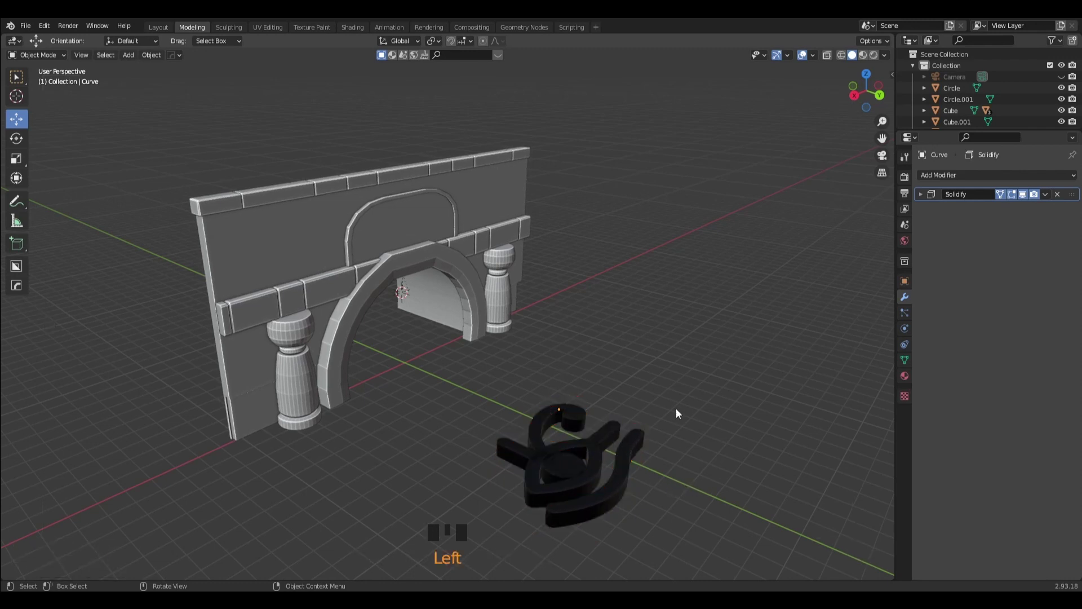
pyautogui.click(650, 403)
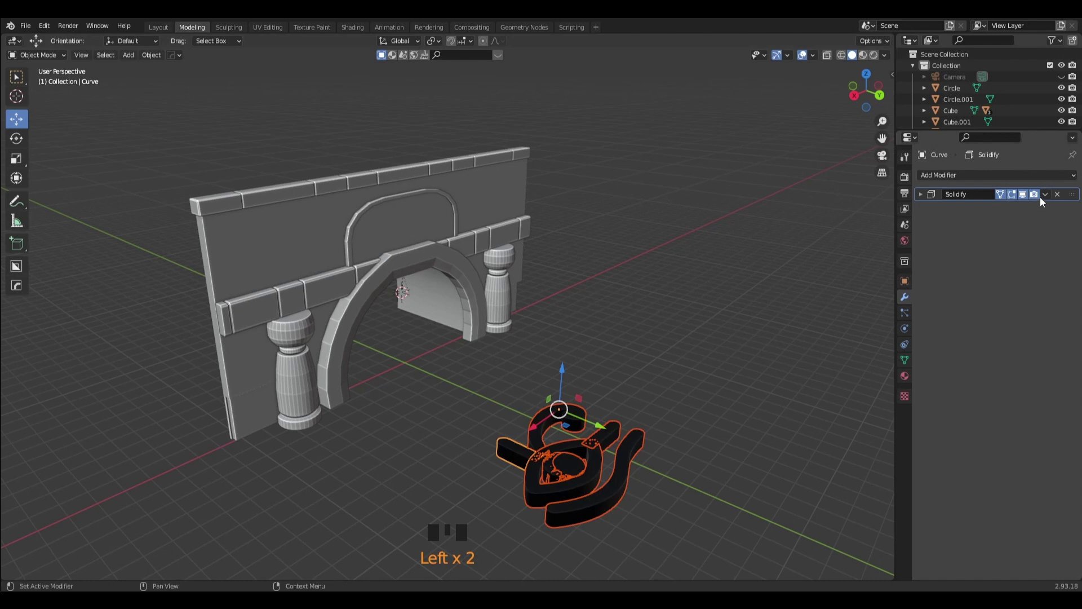
pyautogui.moveTo(1051, 197); pyautogui.dragTo(738, 397)
pyautogui.click(604, 492)
pyautogui.moveTo(1049, 194); pyautogui.dragTo(591, 468)
pyautogui.moveTo(1044, 200); pyautogui.dragTo(554, 468)
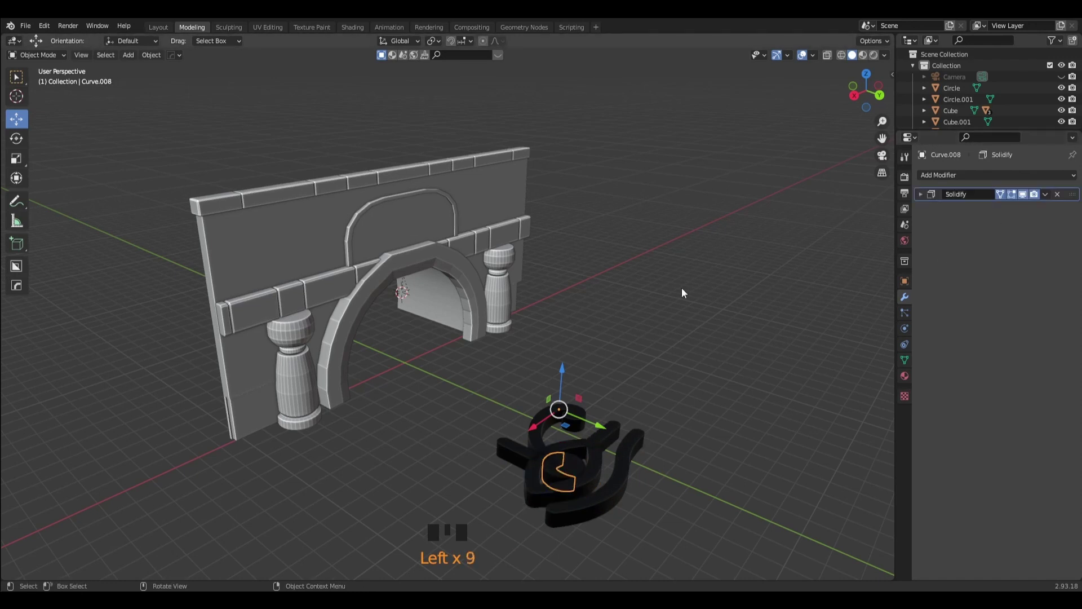
pyautogui.press('Delete')
# Apply the Solidify modifier on each eye piece one by one.
pyautogui.click(573, 480)
pyautogui.click(574, 472)
pyautogui.moveTo(1049, 202); pyautogui.dragTo(596, 445)
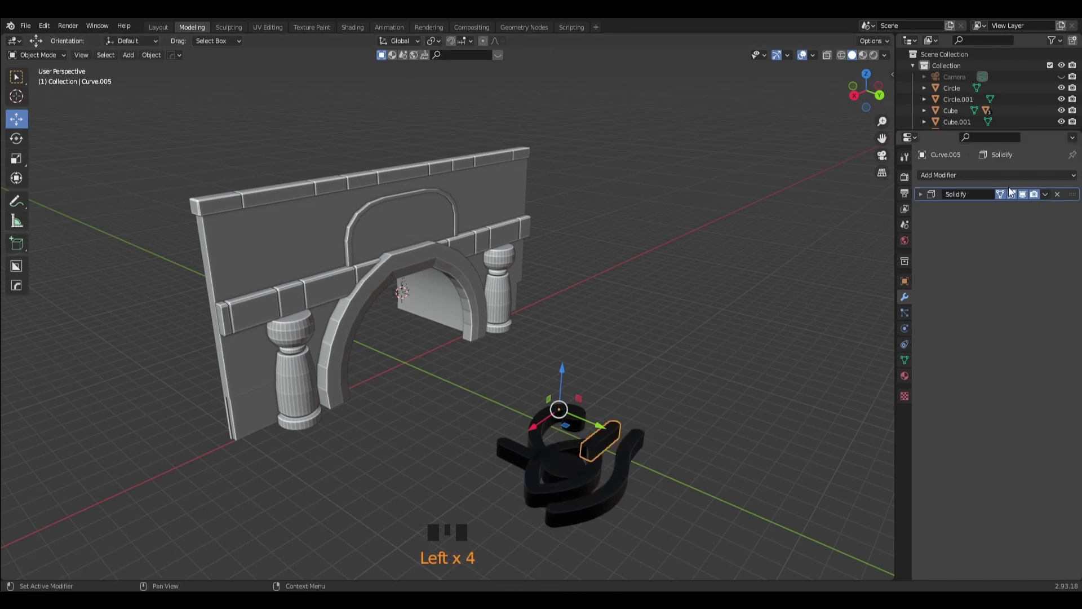
pyautogui.moveTo(1050, 197); pyautogui.dragTo(552, 453)
pyautogui.click(542, 445)
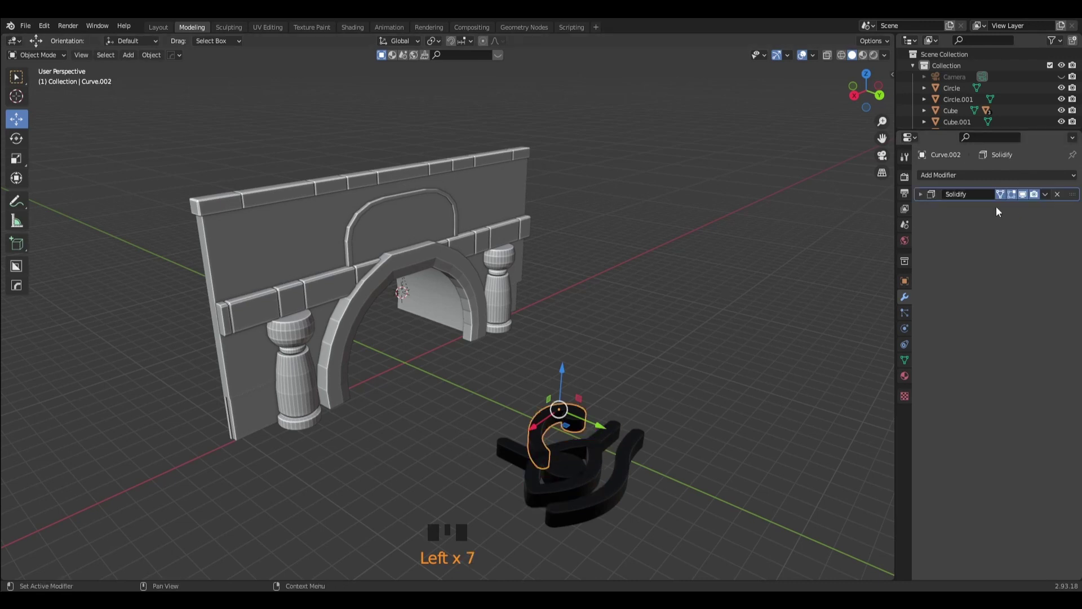
pyautogui.moveTo(1049, 196); pyautogui.dragTo(508, 448)
pyautogui.click(612, 411)
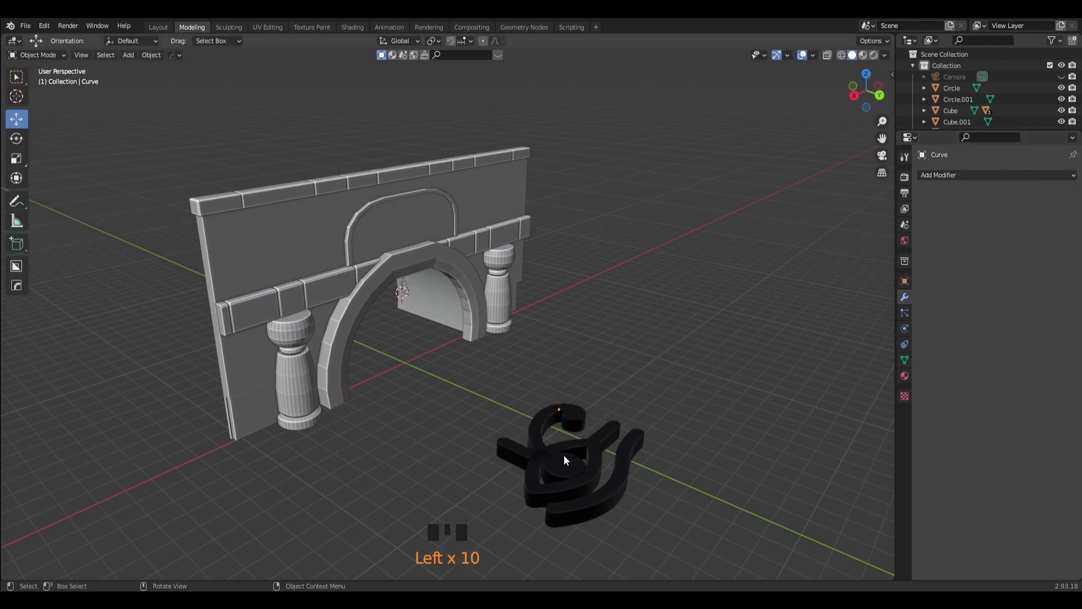
# Apply Solidify on the next piece and set its origin onto its own geometry.
pyautogui.click(554, 472)
pyautogui.moveTo(562, 490); pyautogui.dragTo(725, 419)
pyautogui.click(725, 419)
pyautogui.click(571, 467)
pyautogui.moveTo(572, 467); pyautogui.dragTo(627, 426)
pyautogui.moveTo(684, 433); pyautogui.dragTo(856, 97)
# From Right Ortho view, flatten the selected eye piece along Z.
pyautogui.click(856, 96)
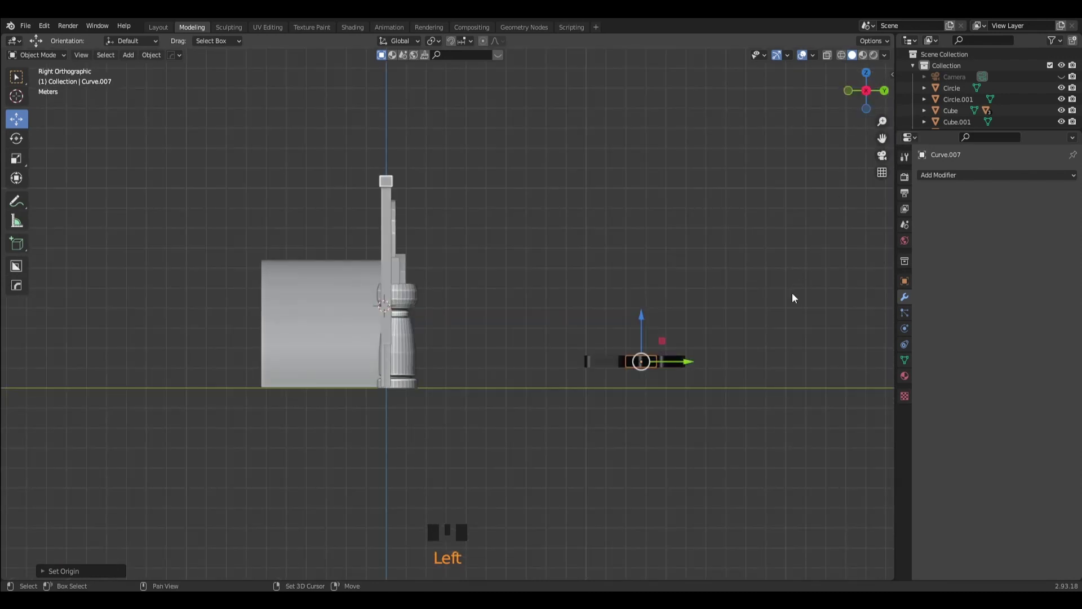
pyautogui.moveTo(757, 307); pyautogui.dragTo(628, 352)
pyautogui.scroll(3)
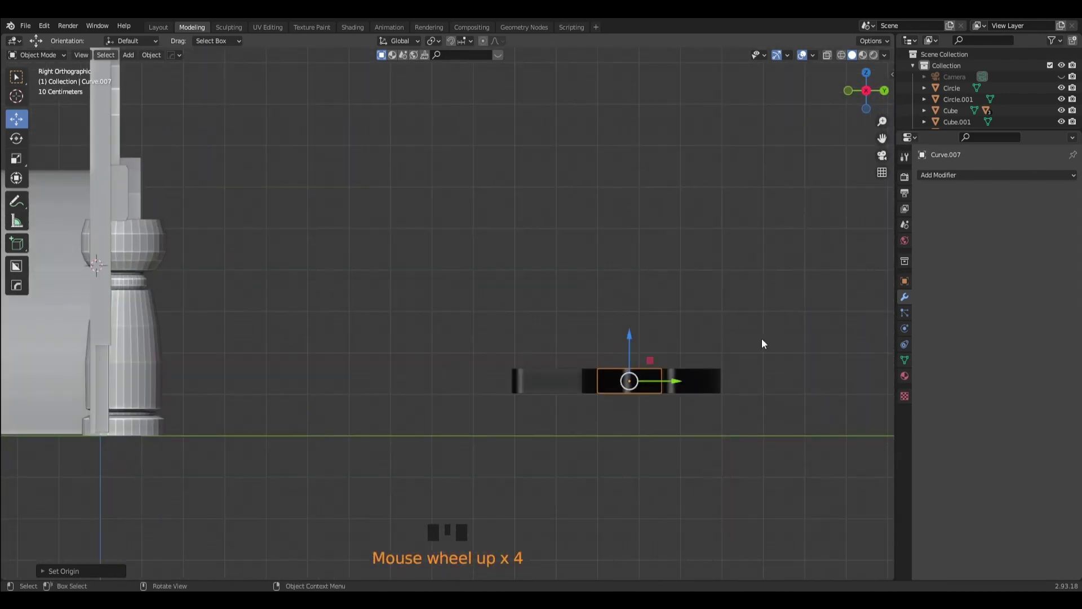
pyautogui.press('s')
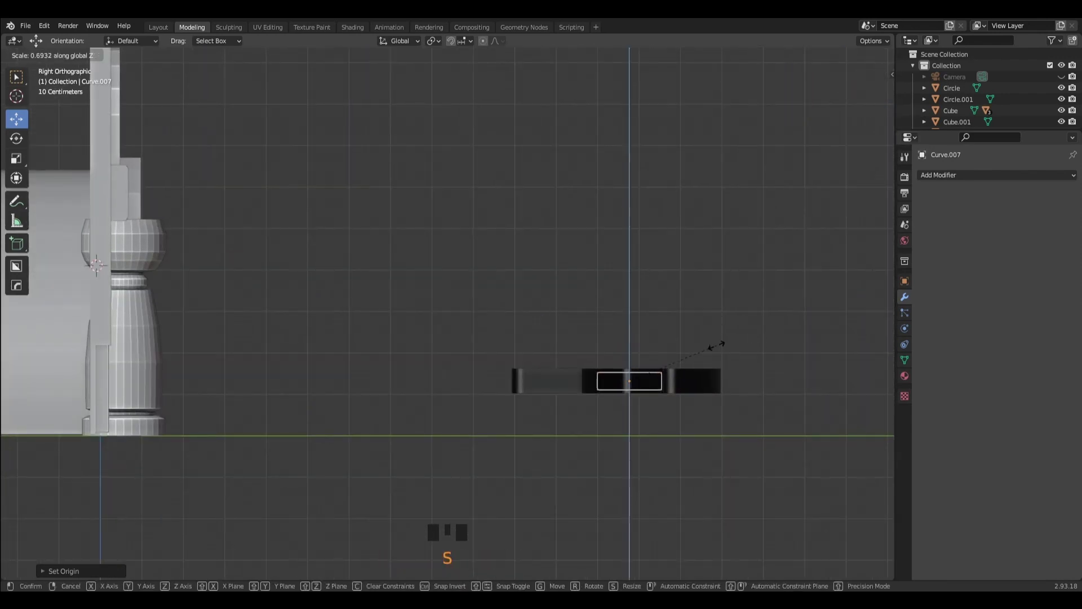
pyautogui.click(632, 338)
pyautogui.moveTo(754, 337); pyautogui.dragTo(740, 358)
pyautogui.click(741, 359)
pyautogui.scroll(-3)
# Back in perspective, select further eye pieces and centre their origins on their geometry.
pyautogui.moveTo(731, 417); pyautogui.dragTo(560, 397)
pyautogui.click(560, 397)
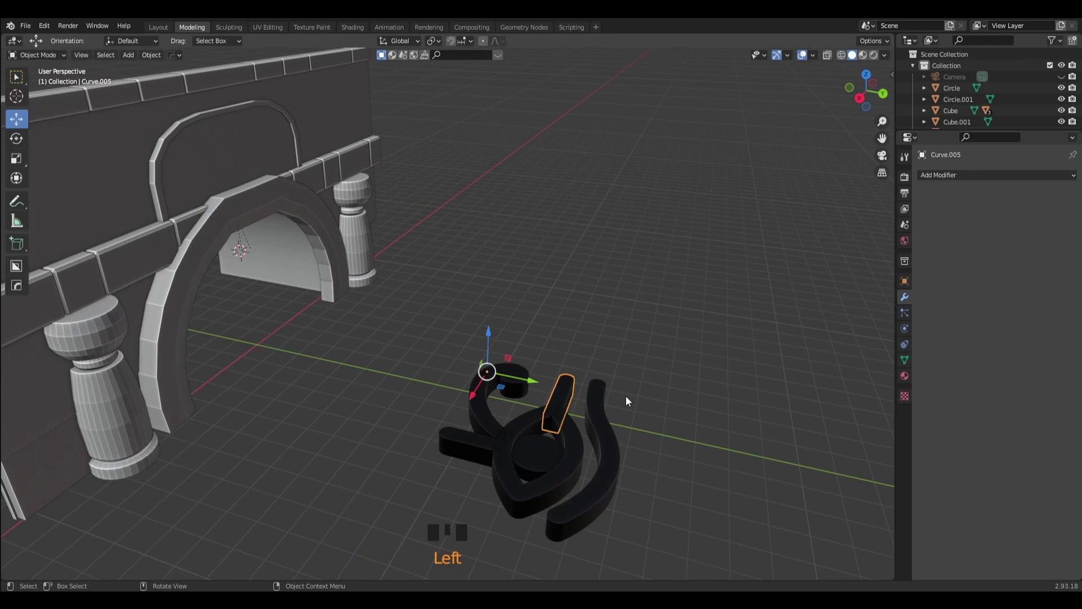
pyautogui.moveTo(635, 397); pyautogui.dragTo(565, 385)
pyautogui.moveTo(566, 386); pyautogui.dragTo(569, 356)
pyautogui.click(569, 356)
pyautogui.click(704, 377)
pyautogui.click(489, 413)
pyautogui.click(469, 446)
pyautogui.click(491, 337)
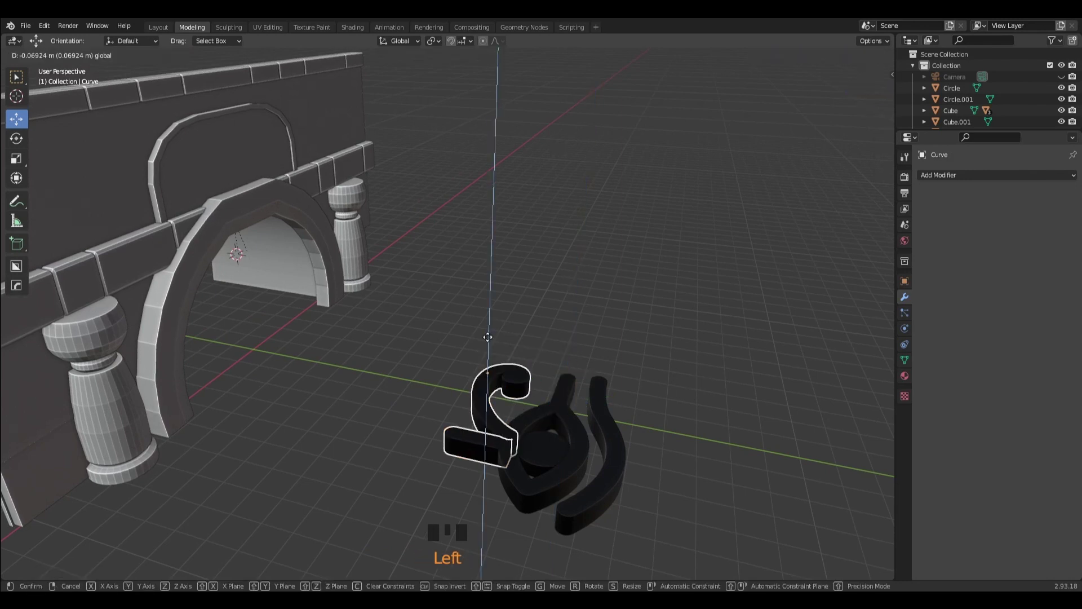
# Lower the eyebrow piece along Z, then select the curved tail piece.
pyautogui.click(743, 343)
pyautogui.moveTo(670, 388); pyautogui.dragTo(640, 414)
pyautogui.click(611, 428)
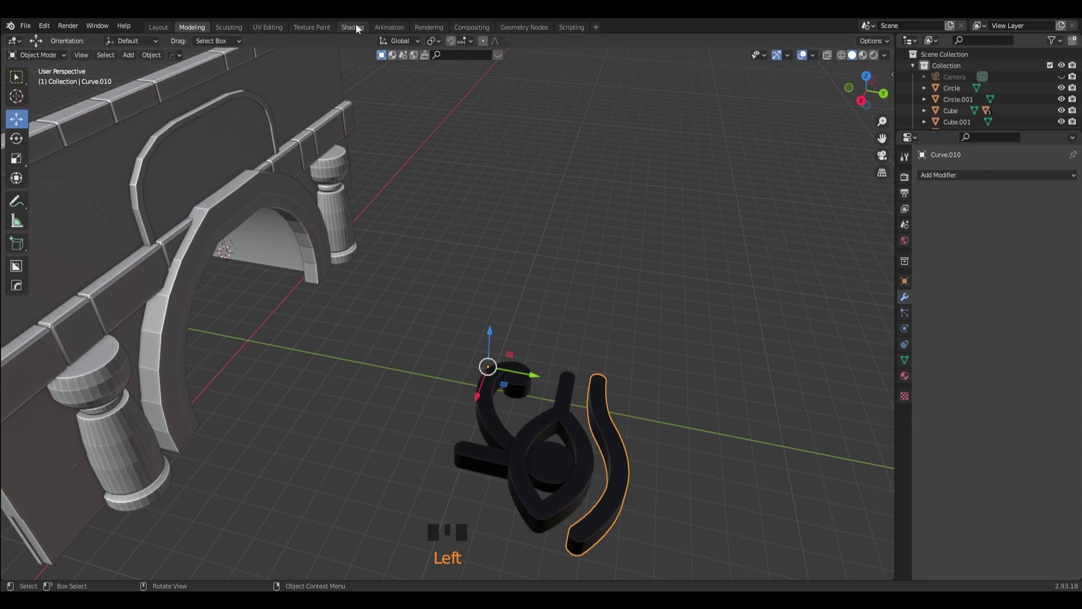
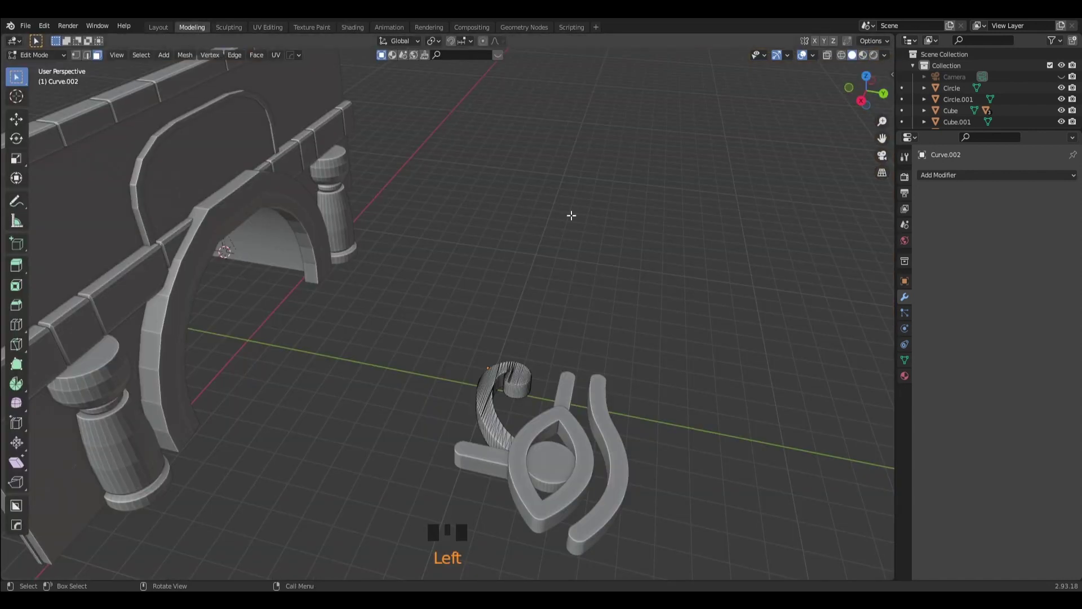
# Inspect the joined eye mesh in Edit Mode and switch to edge selection for beveling.
pyautogui.scroll(-3)
pyautogui.moveTo(39, 68); pyautogui.dragTo(416, 483)
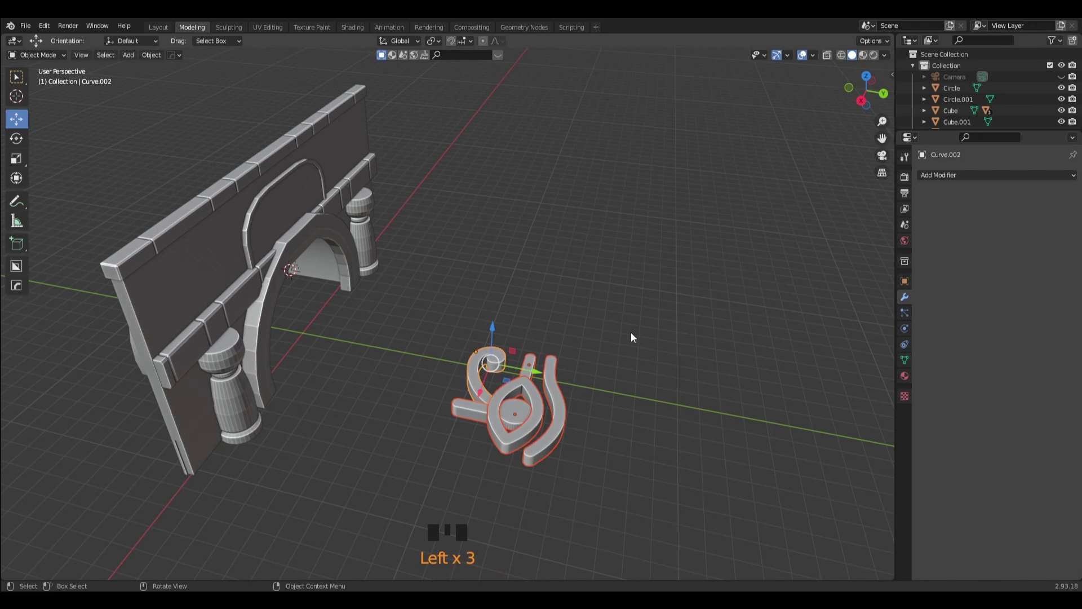
pyautogui.scroll(3)
pyautogui.moveTo(698, 369); pyautogui.dragTo(34, 81)
pyautogui.click(34, 81)
pyautogui.scroll(3)
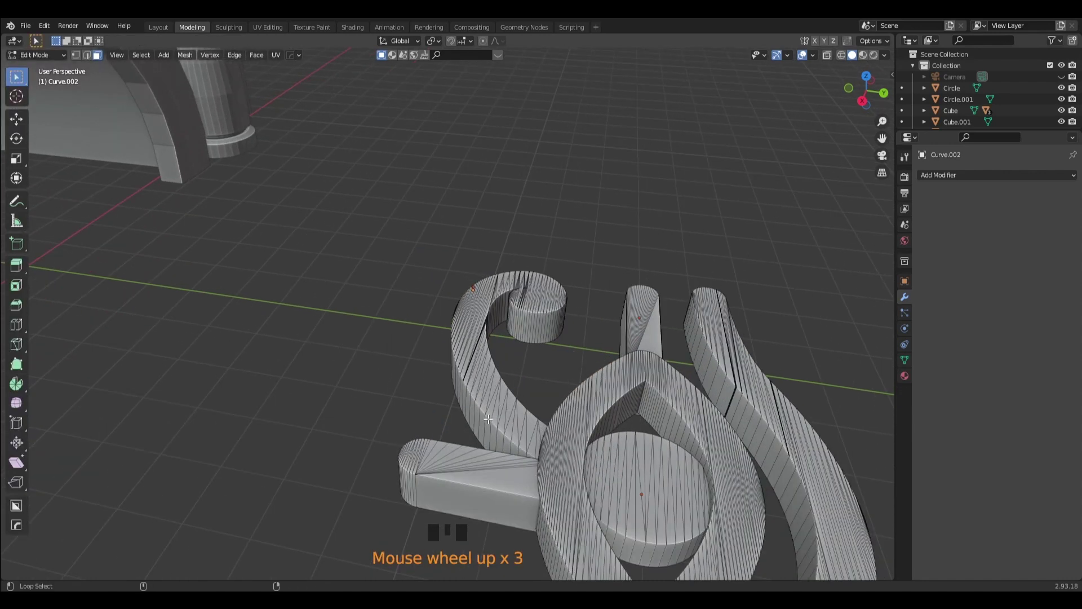
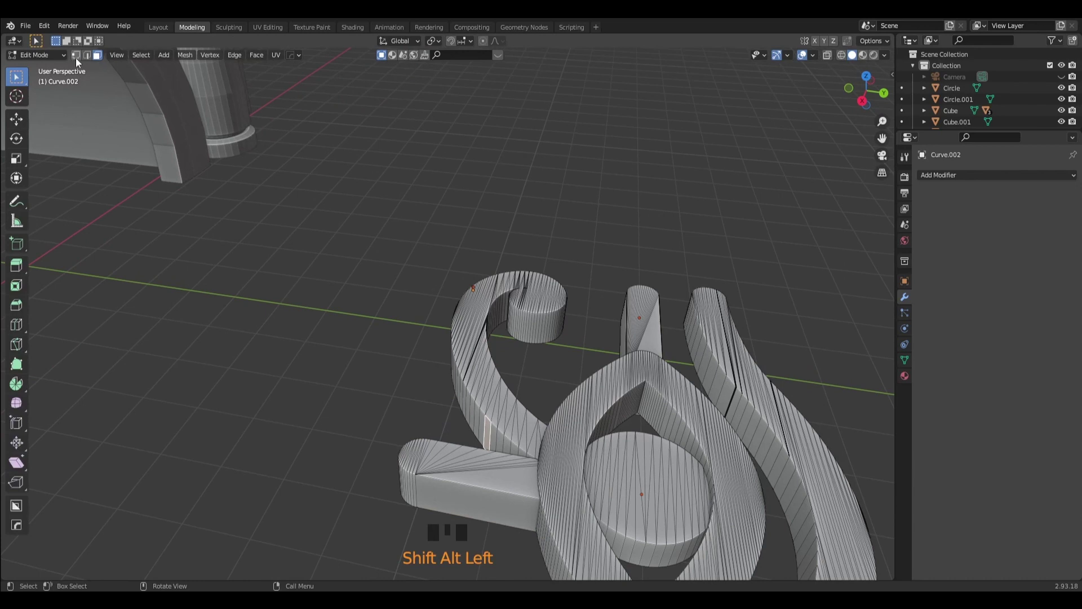
pyautogui.click(90, 56)
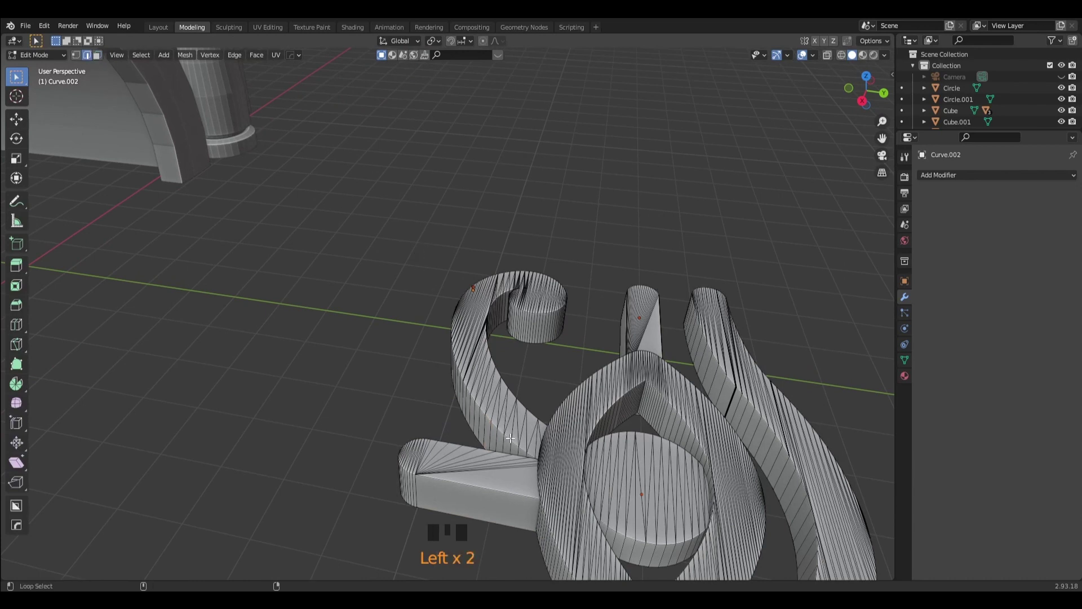
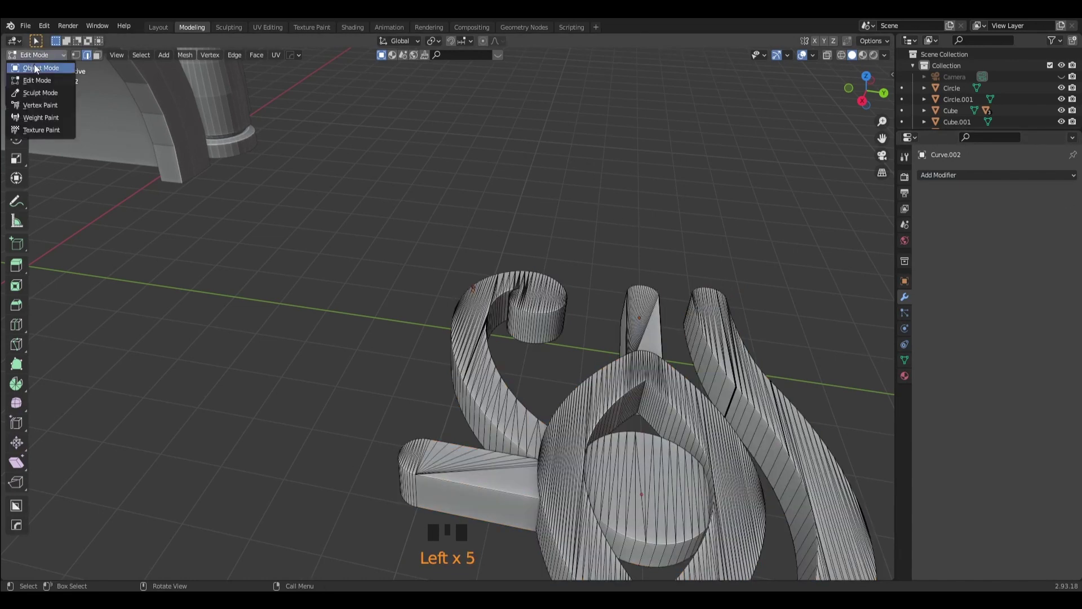
# Join the eye pieces into one object and rotate it upright in Right view.
pyautogui.moveTo(41, 71); pyautogui.dragTo(617, 298)
pyautogui.middleClick(617, 298)
pyautogui.scroll(-3)
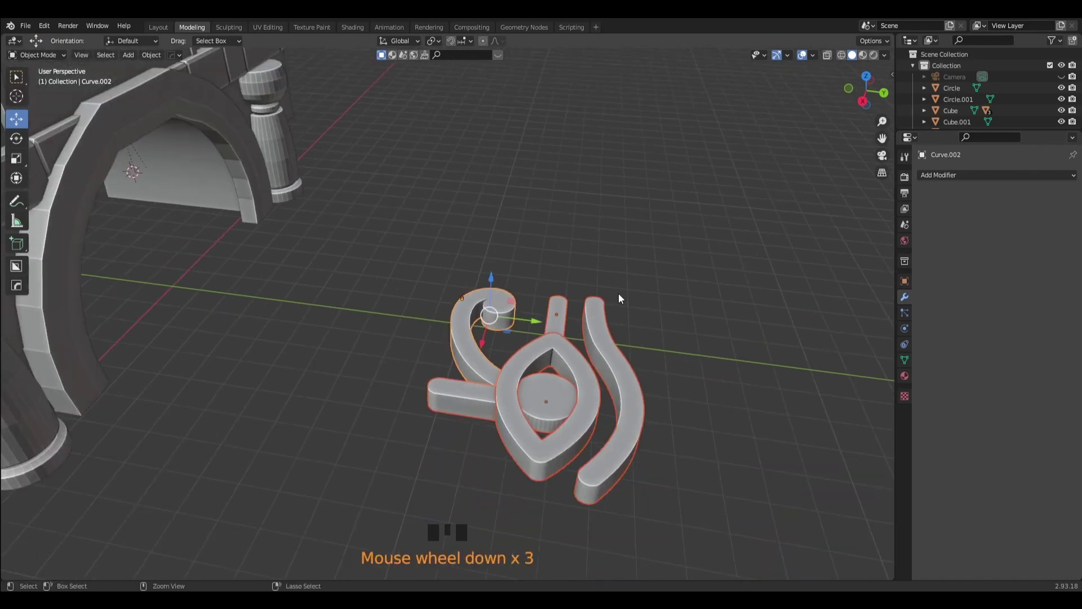
pyautogui.press('ctrl+j')
pyautogui.scroll(-3)
pyautogui.click(860, 106)
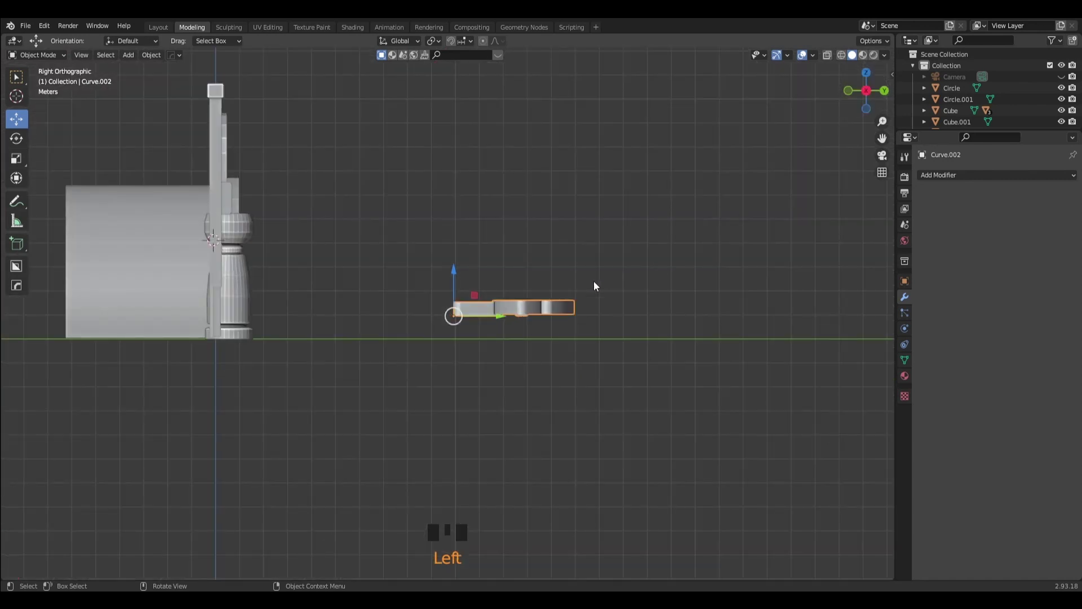
pyautogui.rightClick(599, 319)
pyautogui.press('r')
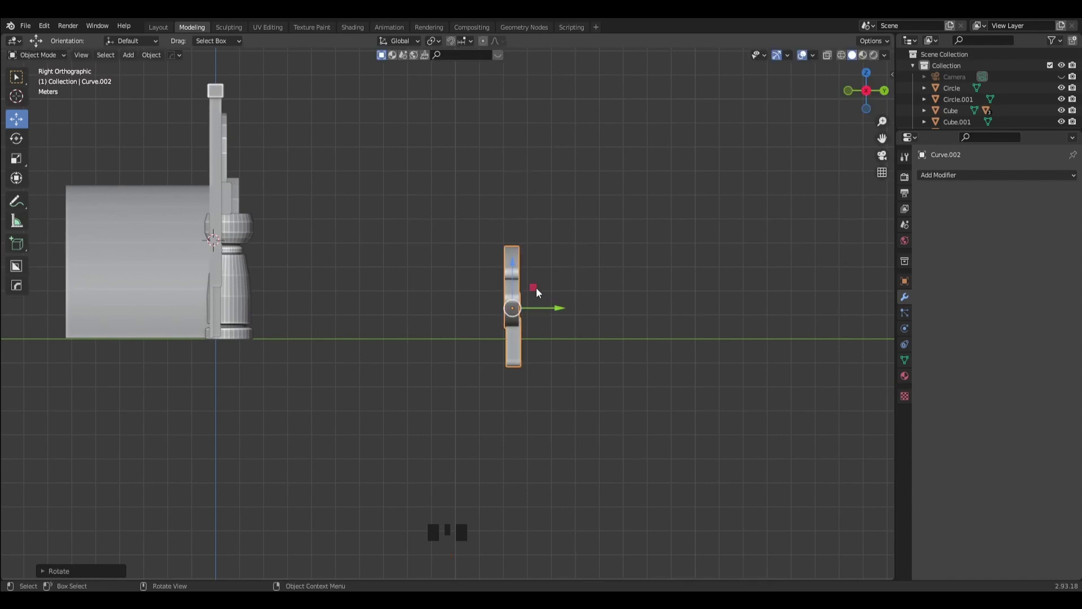
pyautogui.click(536, 288)
# From Top view, rotate the eye 180° to face outward from the wall.
pyautogui.moveTo(505, 219); pyautogui.dragTo(862, 100)
pyautogui.click(861, 100)
pyautogui.scroll(3)
pyautogui.moveTo(555, 192); pyautogui.dragTo(868, 75)
pyautogui.click(869, 76)
pyautogui.scroll(-3)
pyautogui.press('r')
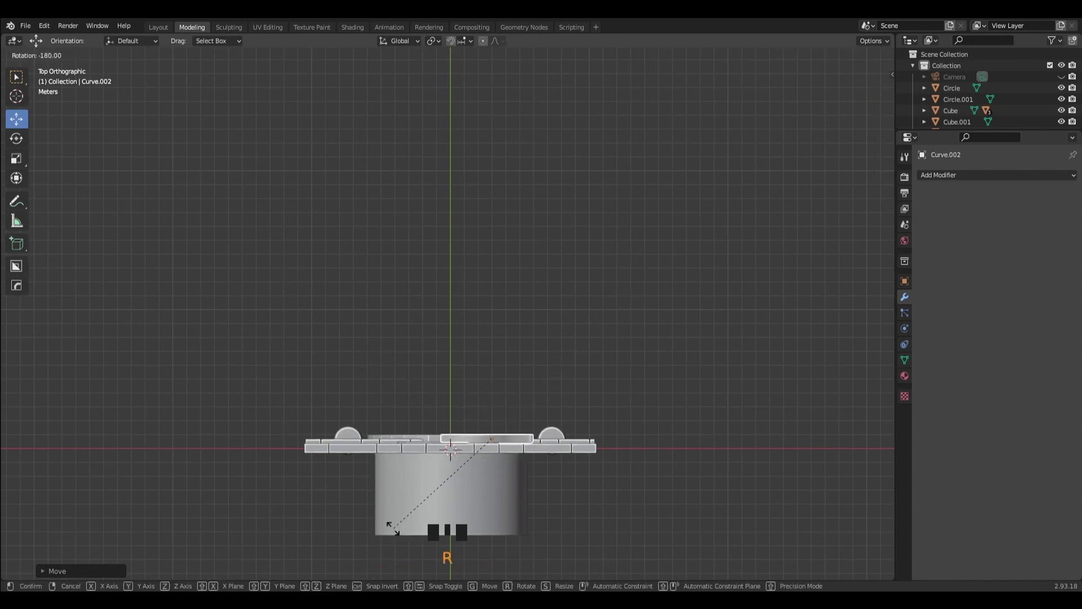
# Move the eye onto the wall face above the arch.
pyautogui.moveTo(550, 343); pyautogui.dragTo(380, 238)
pyautogui.scroll(3)
pyautogui.click(881, 108)
pyautogui.moveTo(531, 259); pyautogui.dragTo(395, 248)
pyautogui.click(395, 248)
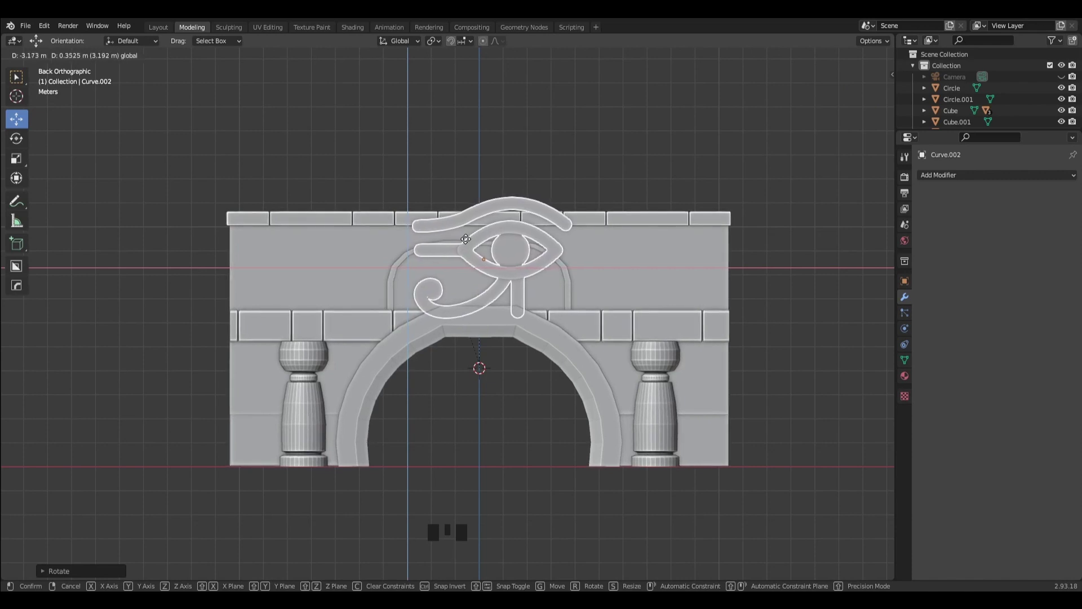
pyautogui.click(403, 142)
pyautogui.scroll(-3)
# Fine-tune the eye's position so it sits centred above the arch as a relief.
pyautogui.moveTo(292, 206); pyautogui.dragTo(531, 267)
pyautogui.scroll(-3)
pyautogui.scroll(3)
pyautogui.click(361, 235)
pyautogui.moveTo(476, 267); pyautogui.dragTo(362, 231)
pyautogui.click(362, 231)
pyautogui.click(663, 237)
pyautogui.moveTo(658, 243); pyautogui.dragTo(490, 228)
pyautogui.click(490, 228)
pyautogui.click(685, 210)
pyautogui.scroll(3)
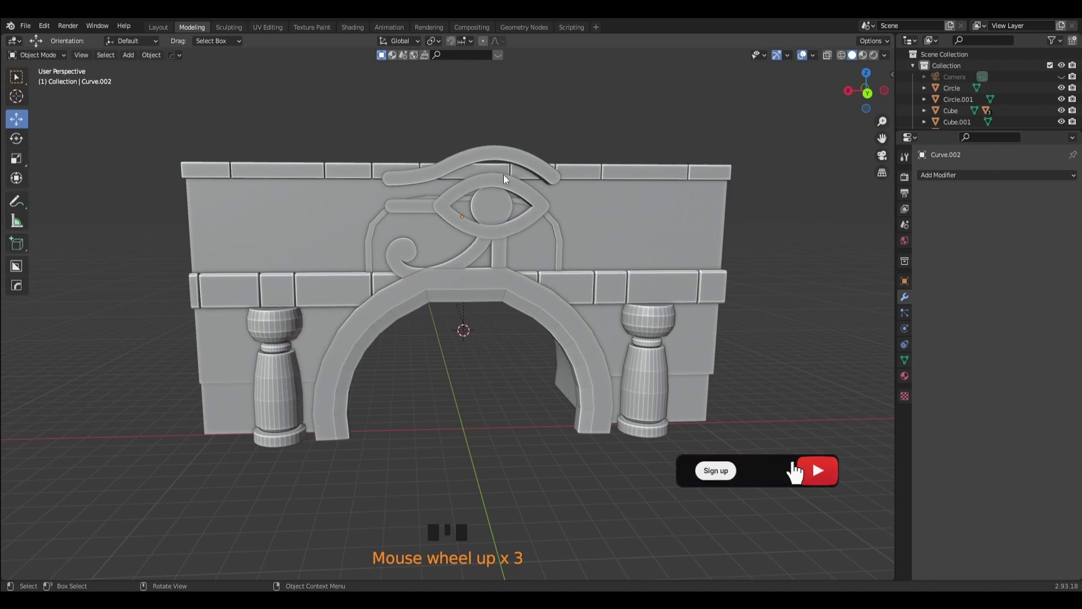
# Snap the 3D cursor to the eye and add a plane there.
pyautogui.click(509, 192)
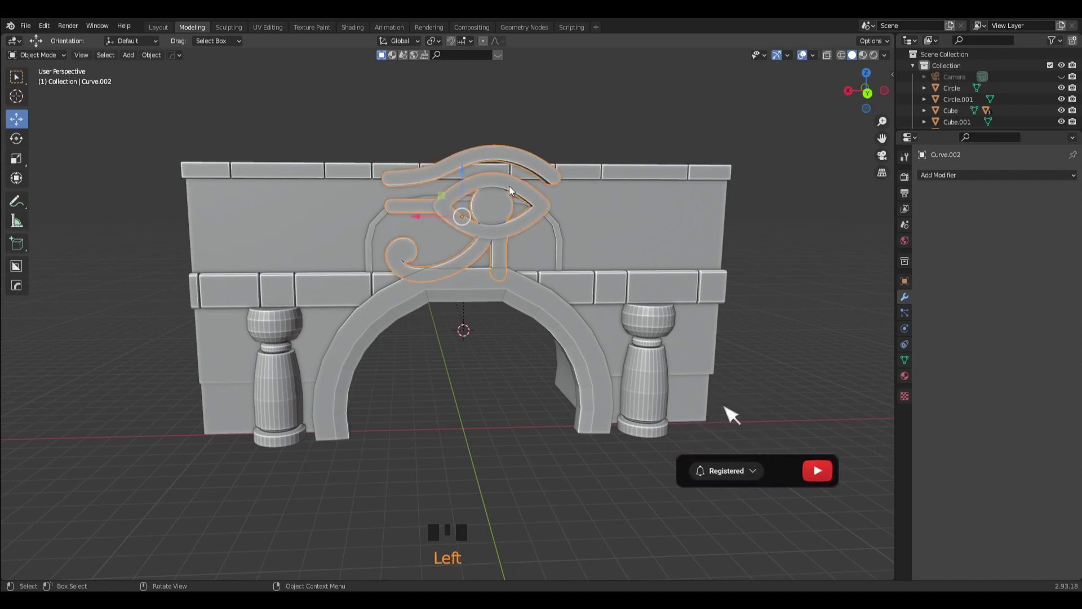
pyautogui.press('ctrl+s')
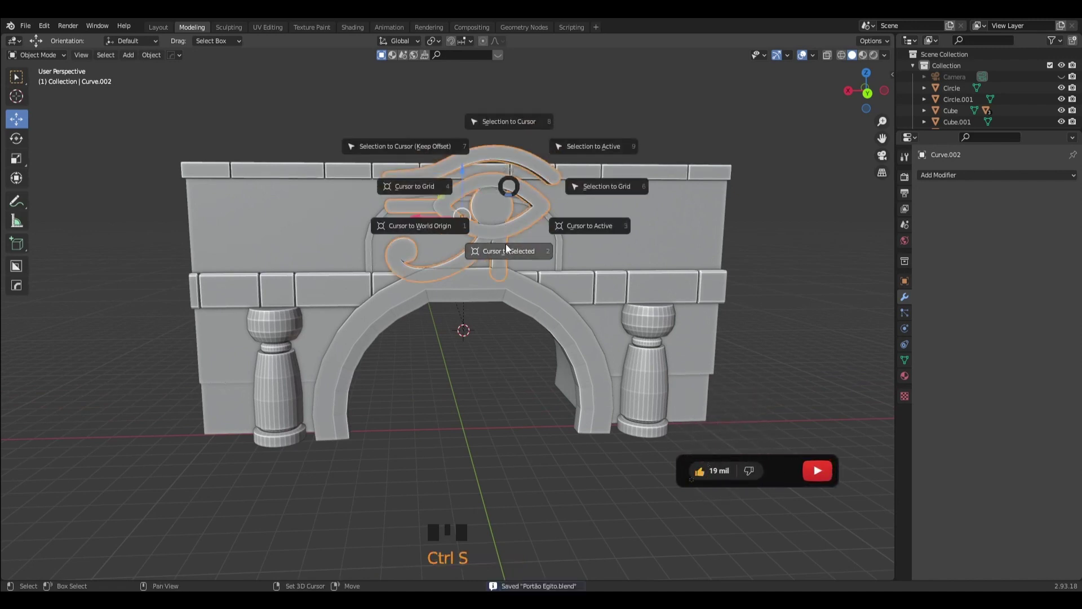
pyautogui.press('shift+s')
pyautogui.press('shift+a')
pyautogui.moveTo(577, 224); pyautogui.dragTo(849, 109)
pyautogui.click(850, 108)
# Rotate the new plane upright to match the wall orientation.
pyautogui.moveTo(510, 290); pyautogui.dragTo(528, 282)
pyautogui.press('r')
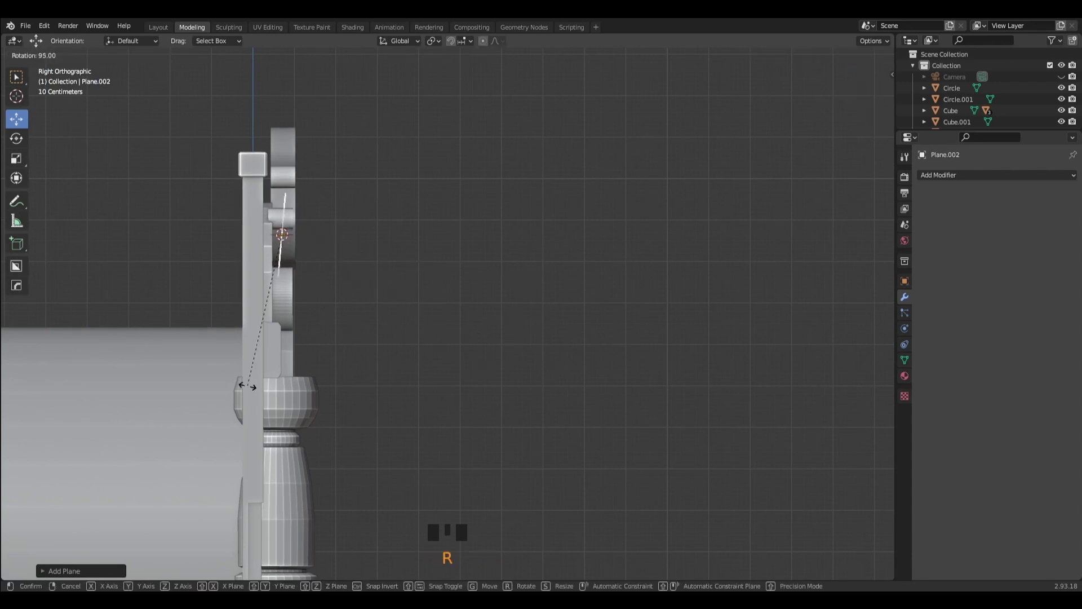
pyautogui.moveTo(560, 296); pyautogui.dragTo(874, 102)
pyautogui.click(874, 102)
pyautogui.scroll(3)
# Isolate the eye and plane in Local View and scale the plane across the eye's centre.
pyautogui.click(630, 187)
pyautogui.press('/')
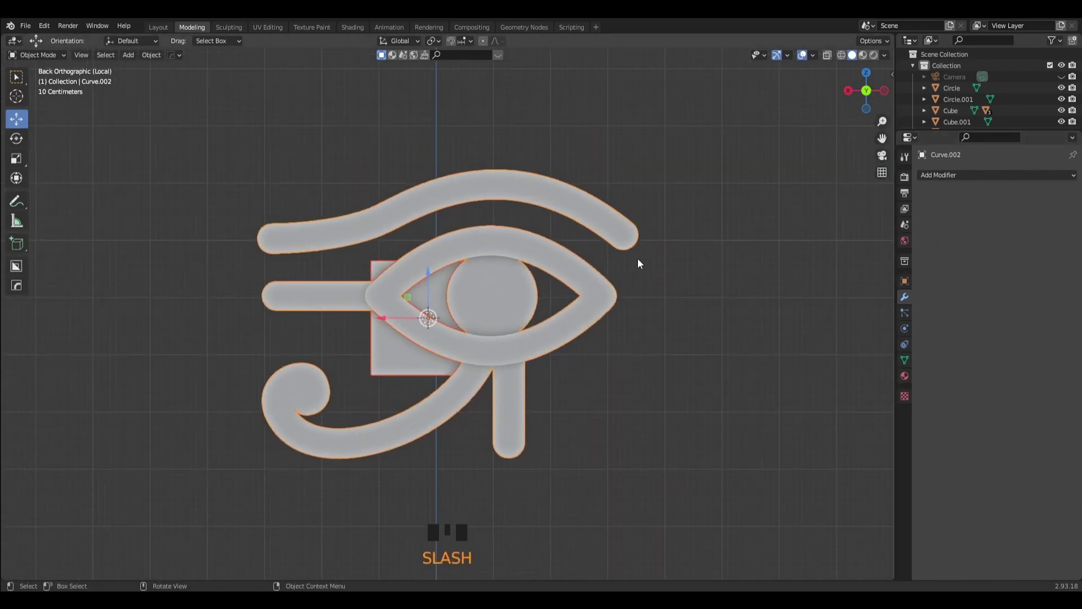
pyautogui.click(643, 264)
pyautogui.click(394, 368)
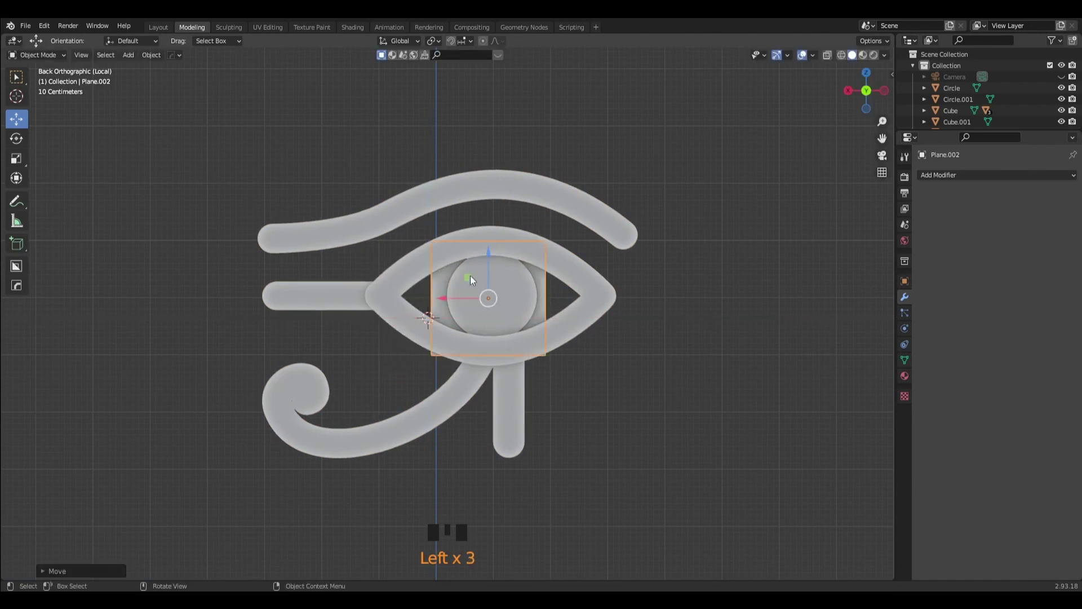
pyautogui.press('s')
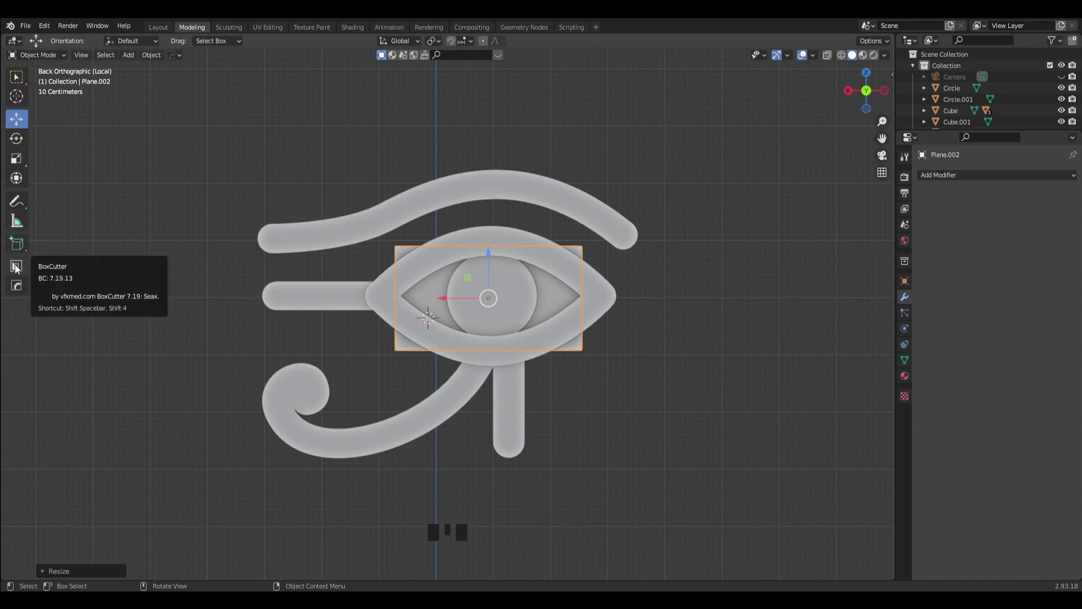
# Draw a BoxCutter ngon cut outlining the eye shape over the plane.
pyautogui.moveTo(16, 270); pyautogui.dragTo(398, 295)
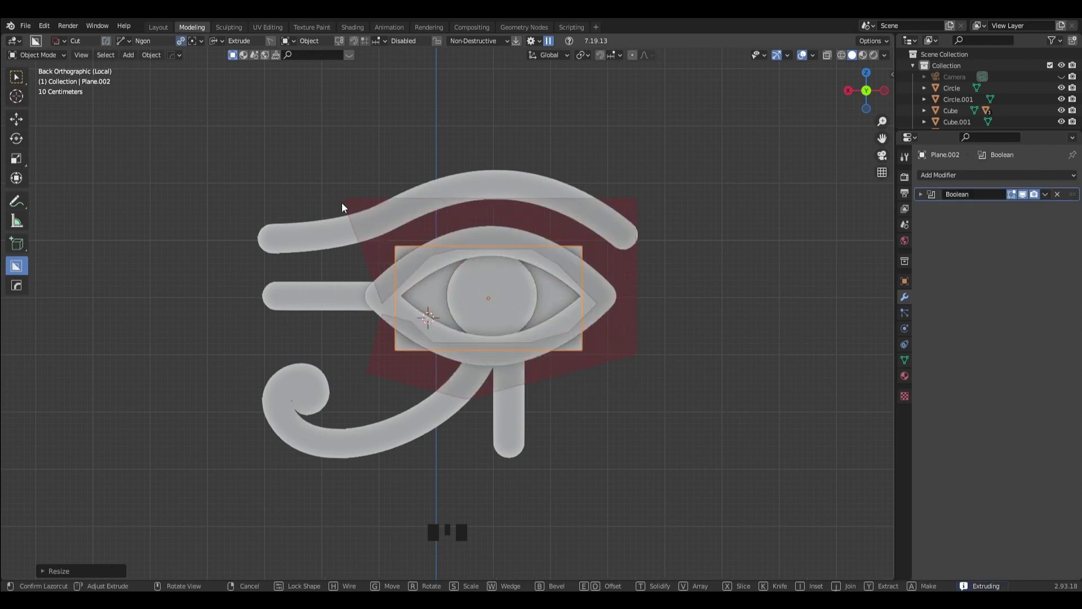
pyautogui.moveTo(353, 212); pyautogui.dragTo(532, 247)
pyautogui.press('q')
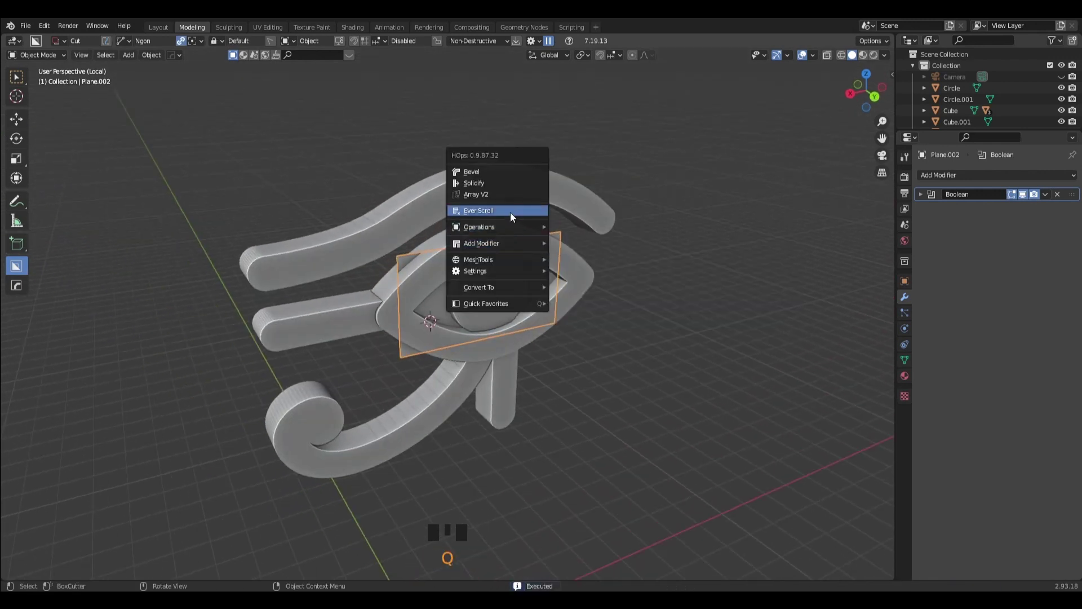
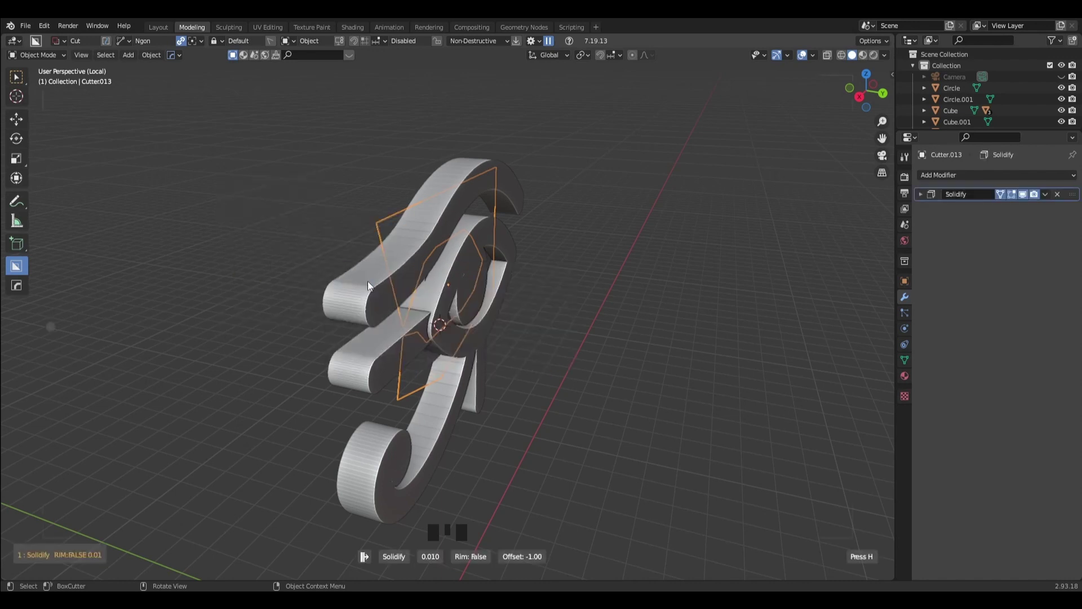
# Tweak the cutter, push it through the eye and apply the Boolean to leave an almond-shaped insert.
pyautogui.moveTo(371, 287); pyautogui.dragTo(506, 269)
pyautogui.moveTo(620, 308); pyautogui.dragTo(542, 287)
pyautogui.press('ctrl+z')
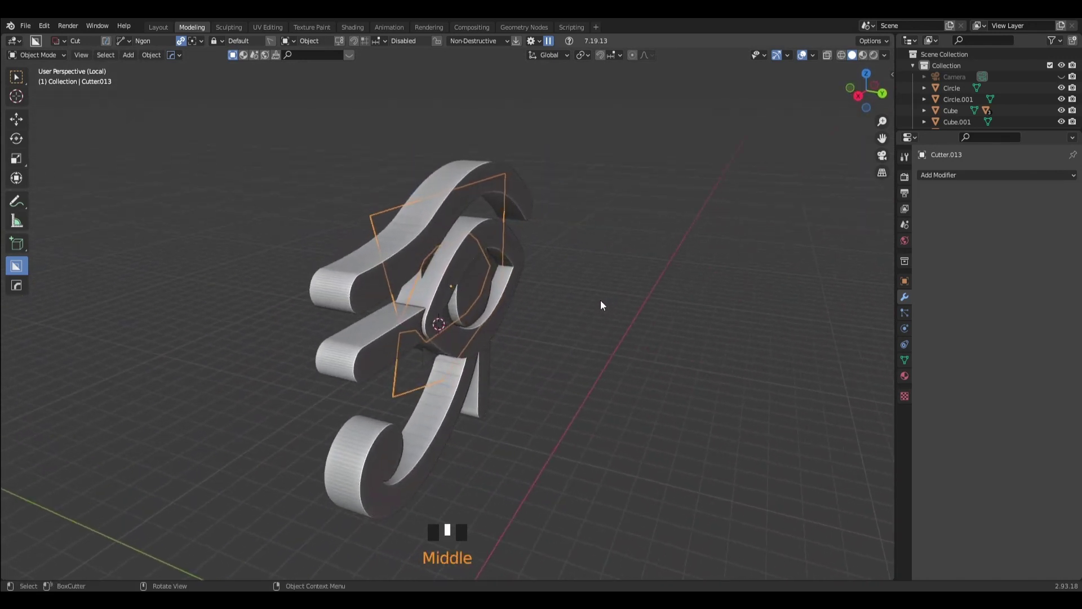
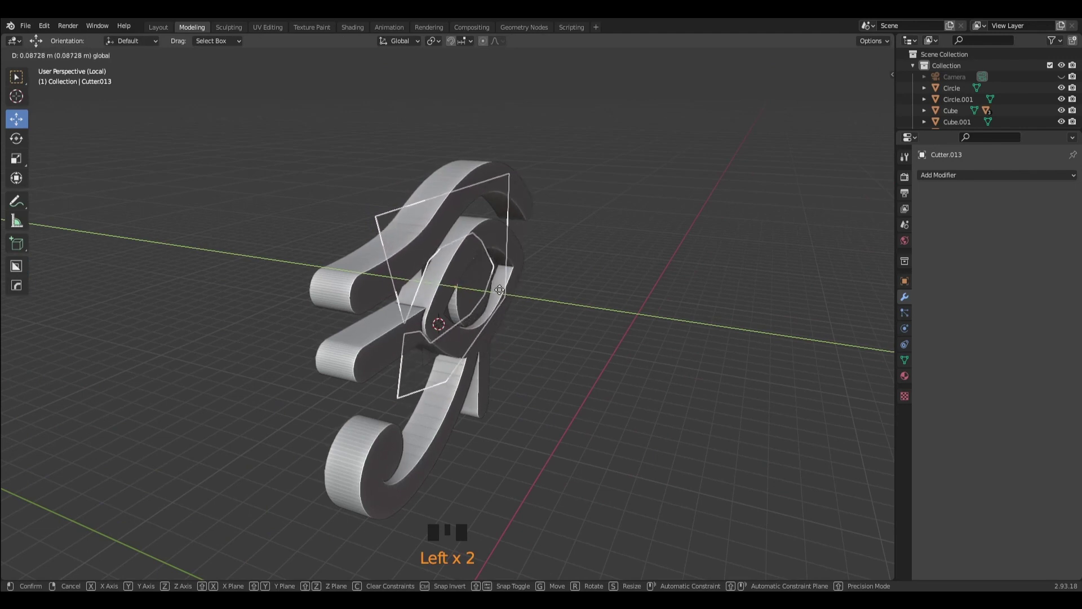
pyautogui.moveTo(526, 298); pyautogui.dragTo(39, 82)
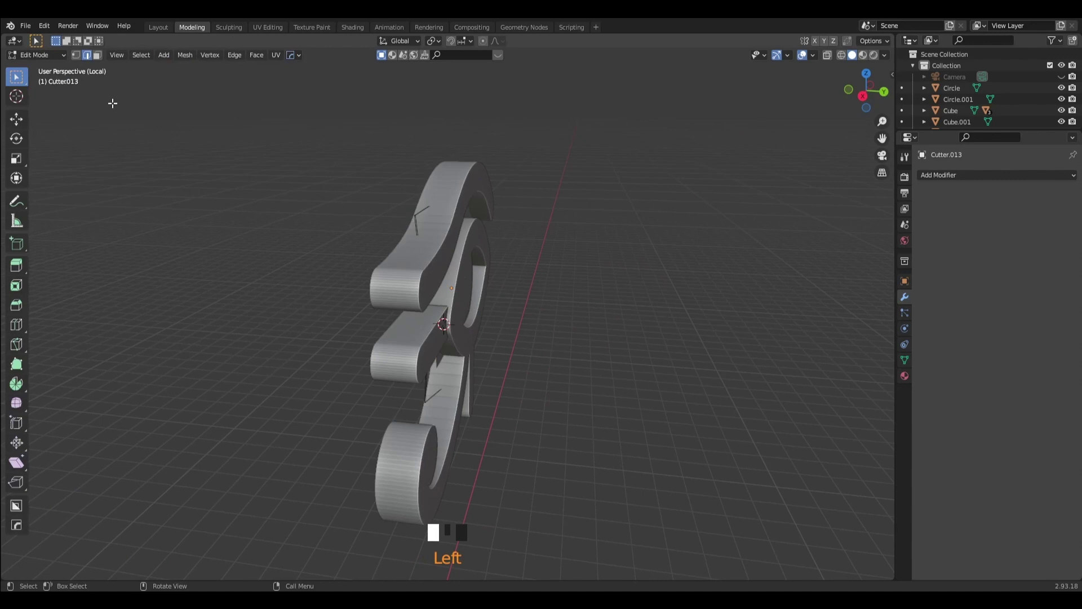
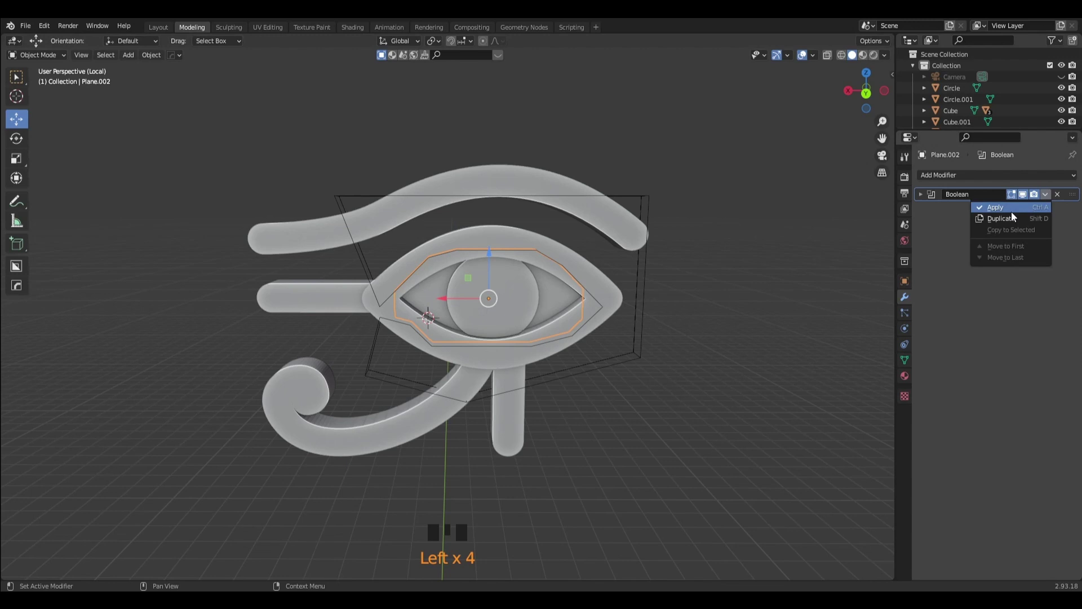
pyautogui.moveTo(1009, 217); pyautogui.dragTo(821, 264)
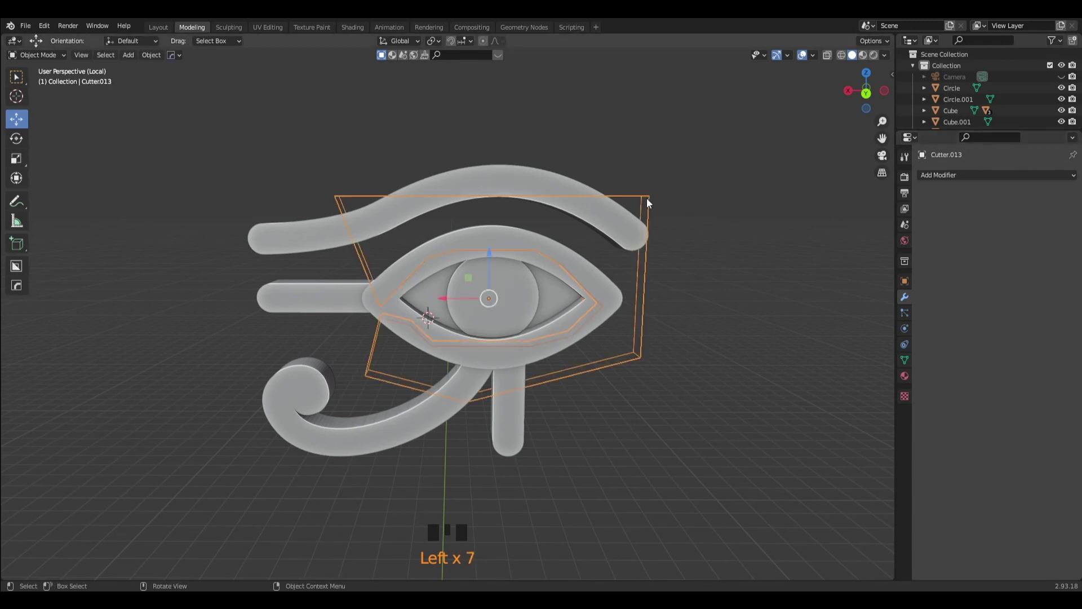
# Delete the leftover cutter object and leave Local View so the whole arch wall returns.
pyautogui.press('Delete')
pyautogui.moveTo(672, 325); pyautogui.dragTo(654, 315)
pyautogui.press('/')
pyautogui.scroll(-3)
pyautogui.moveTo(596, 321); pyautogui.dragTo(594, 290)
# Switch to Back orthographic view and frame the full wall with its Eye of Horus relief.
pyautogui.press('ctrl+s')
pyautogui.click(860, 109)
pyautogui.click(875, 97)
pyautogui.scroll(-3)
pyautogui.moveTo(675, 341); pyautogui.dragTo(453, 267)
pyautogui.scroll(3)
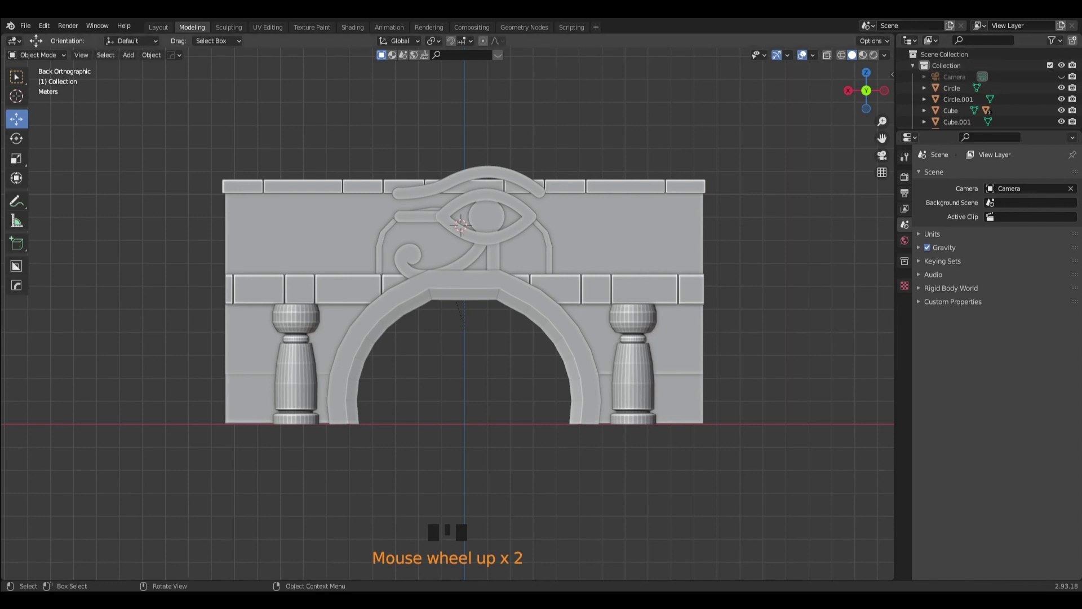
# Run HOps Sharpen on the left column, then on the right column.
pyautogui.click(306, 322)
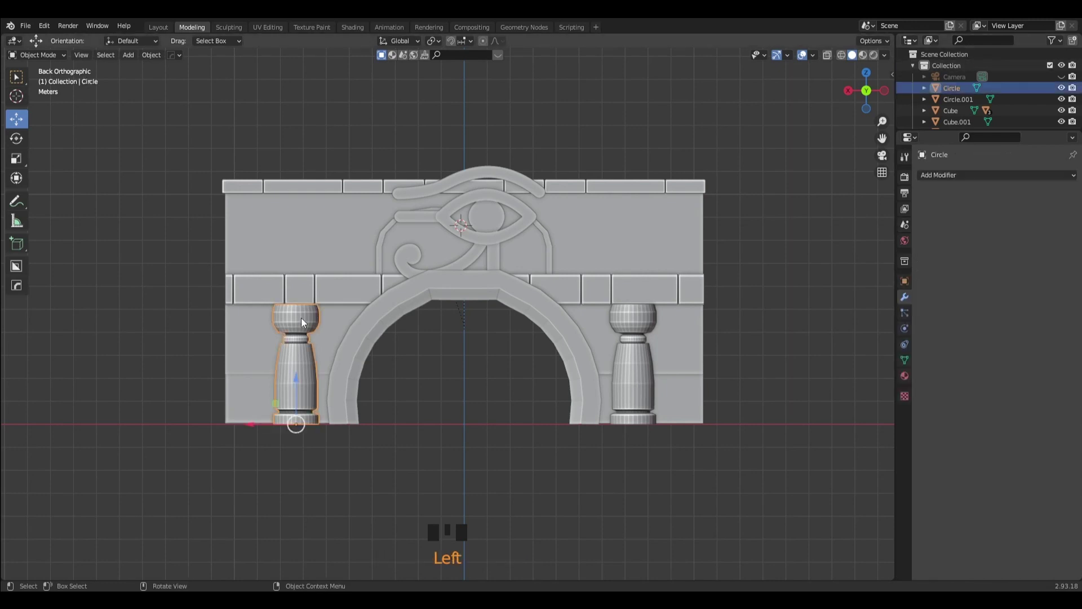
pyautogui.press('q')
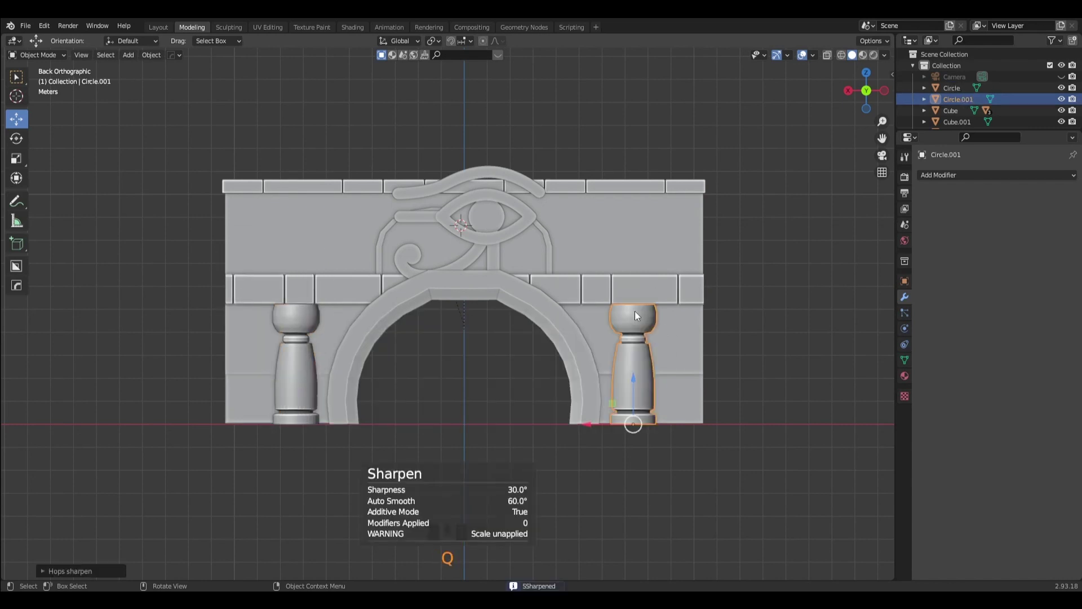
pyautogui.moveTo(760, 342); pyautogui.dragTo(776, 345)
pyautogui.press('ctrl+s')
pyautogui.moveTo(777, 345); pyautogui.dragTo(743, 291)
pyautogui.moveTo(742, 291); pyautogui.dragTo(214, 151)
pyautogui.press('ctrl+s')
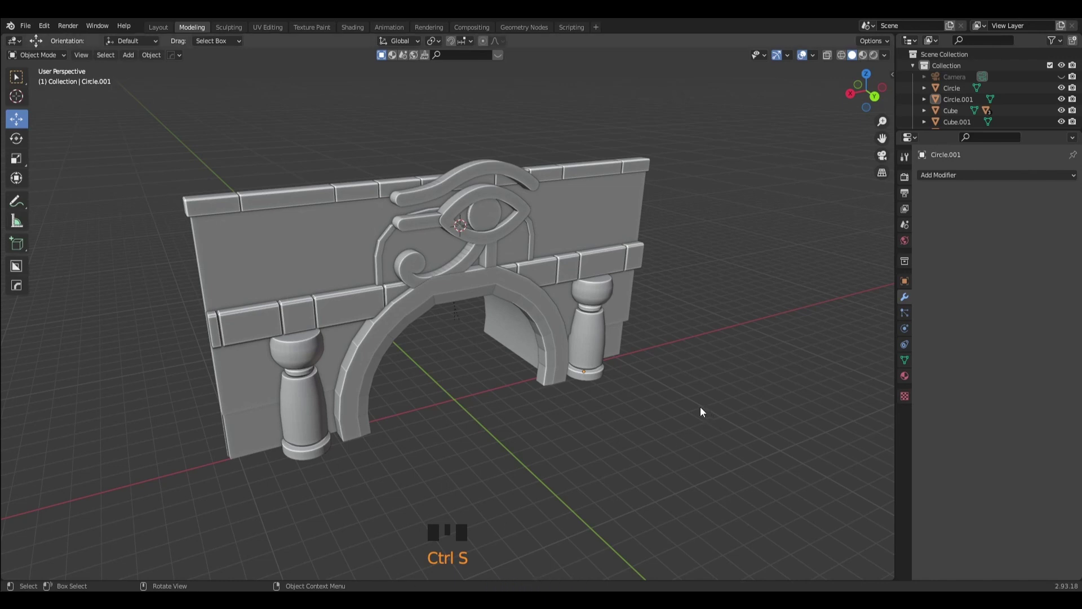
# Select the main wall block Cube and sharpen its edge shading.
pyautogui.moveTo(663, 417); pyautogui.dragTo(302, 230)
pyautogui.click(302, 229)
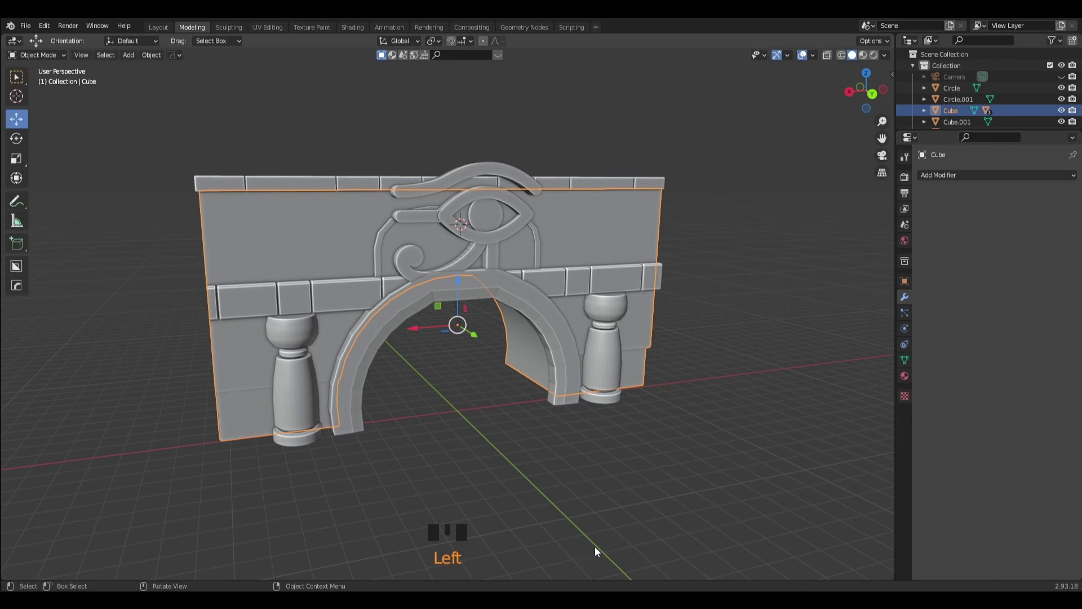
pyautogui.click(610, 505)
pyautogui.moveTo(616, 499); pyautogui.dragTo(450, 352)
pyautogui.scroll(-3)
pyautogui.click(877, 99)
pyautogui.moveTo(448, 447); pyautogui.dragTo(381, 359)
pyautogui.scroll(3)
# Select the arch frame Cube.001 and sharpen its shading too.
pyautogui.moveTo(305, 363); pyautogui.dragTo(451, 299)
pyautogui.click(451, 298)
pyautogui.press('ctrl+s')
pyautogui.press('shift+s')
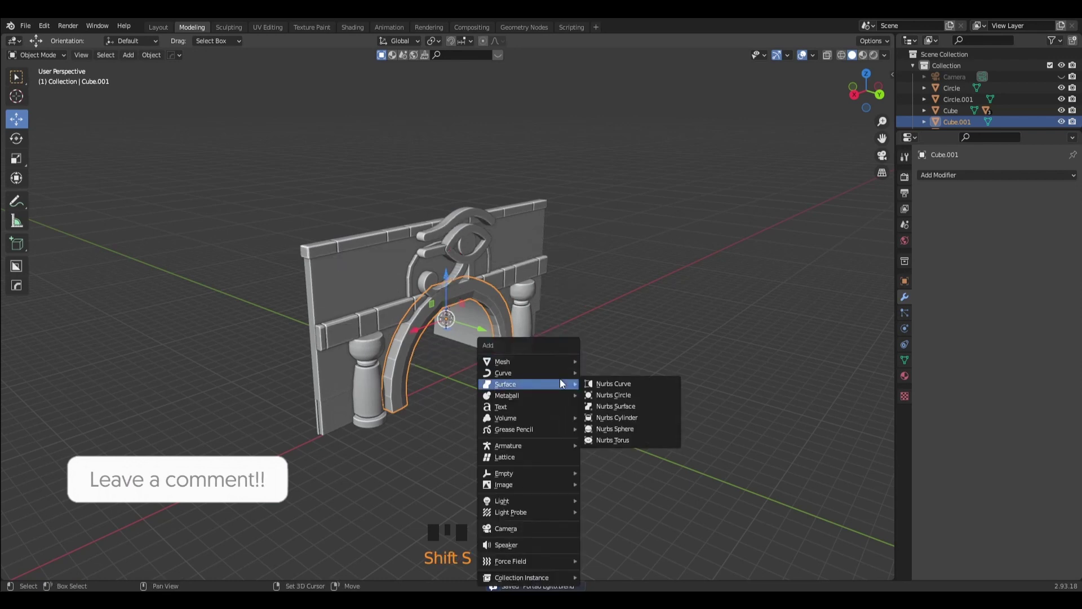
# Add a plane and scale it along Y into a floor stretching out through the arch.
pyautogui.press('shift+a')
pyautogui.click(450, 285)
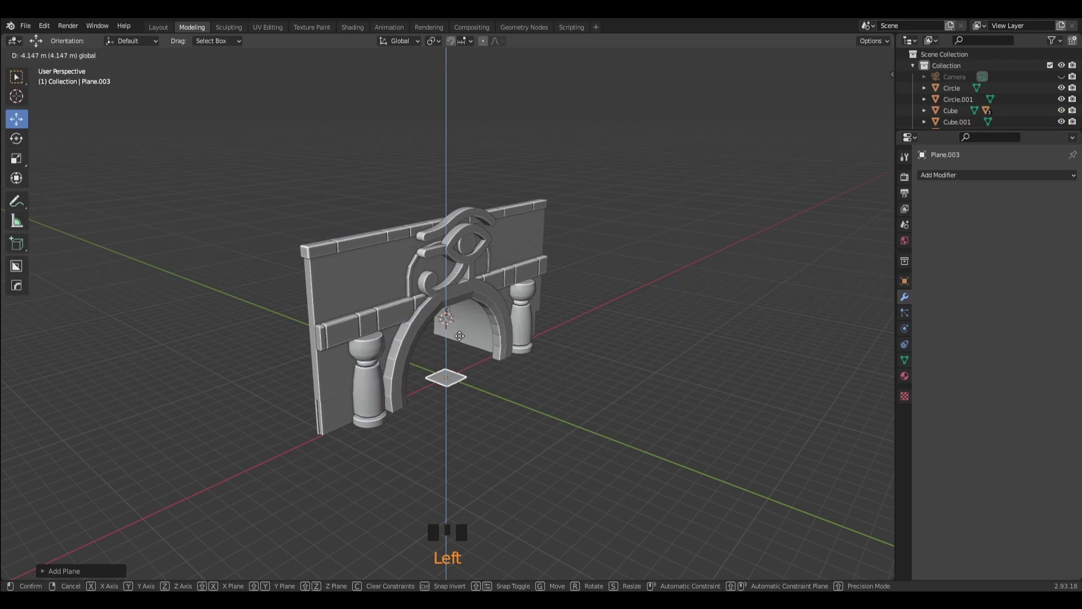
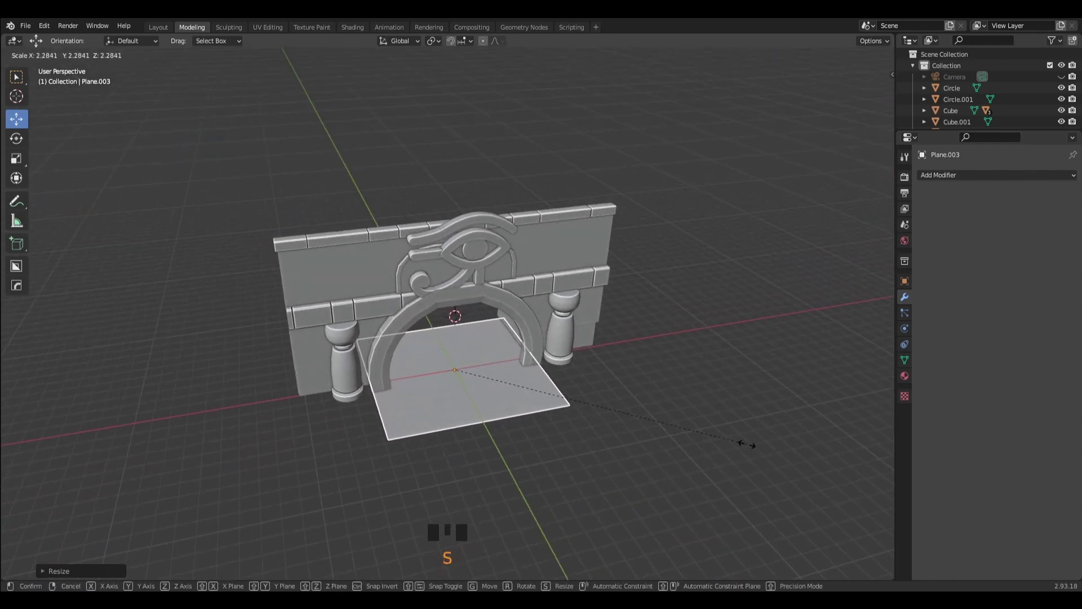
pyautogui.moveTo(680, 464); pyautogui.dragTo(729, 484)
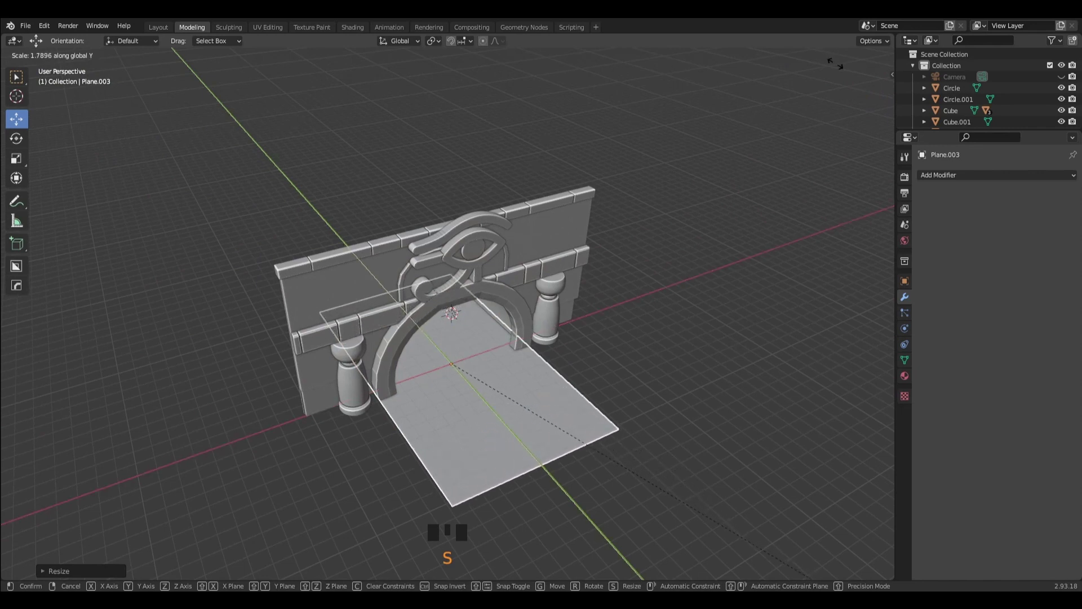
pyautogui.click(726, 323)
pyautogui.moveTo(718, 338); pyautogui.dragTo(745, 304)
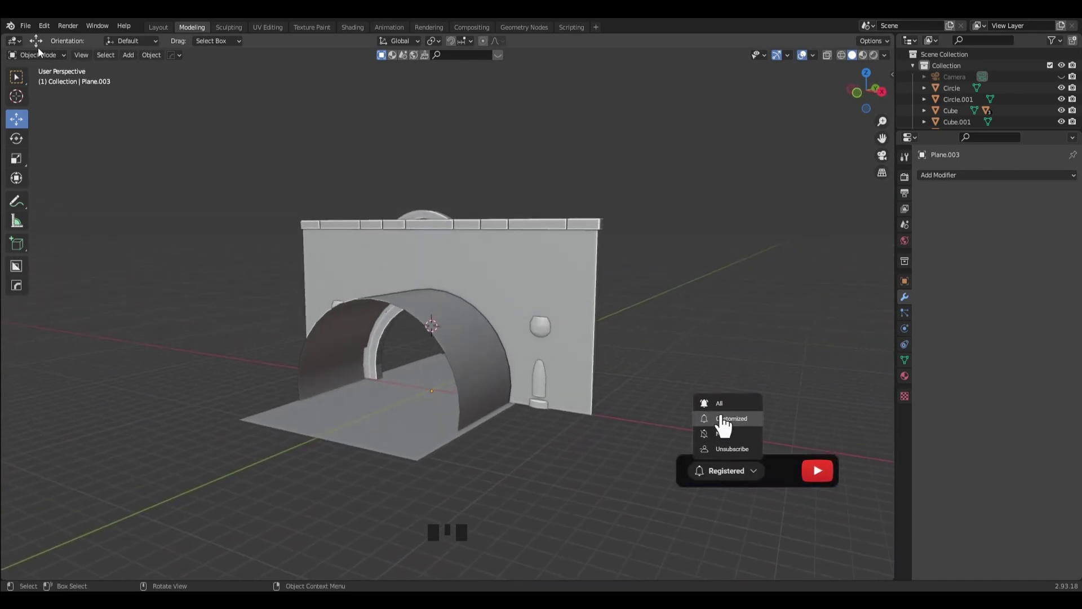
# In Edit Mode fill the open back end of the wall's arch tunnel with a face, then leave editing.
pyautogui.click(405, 321)
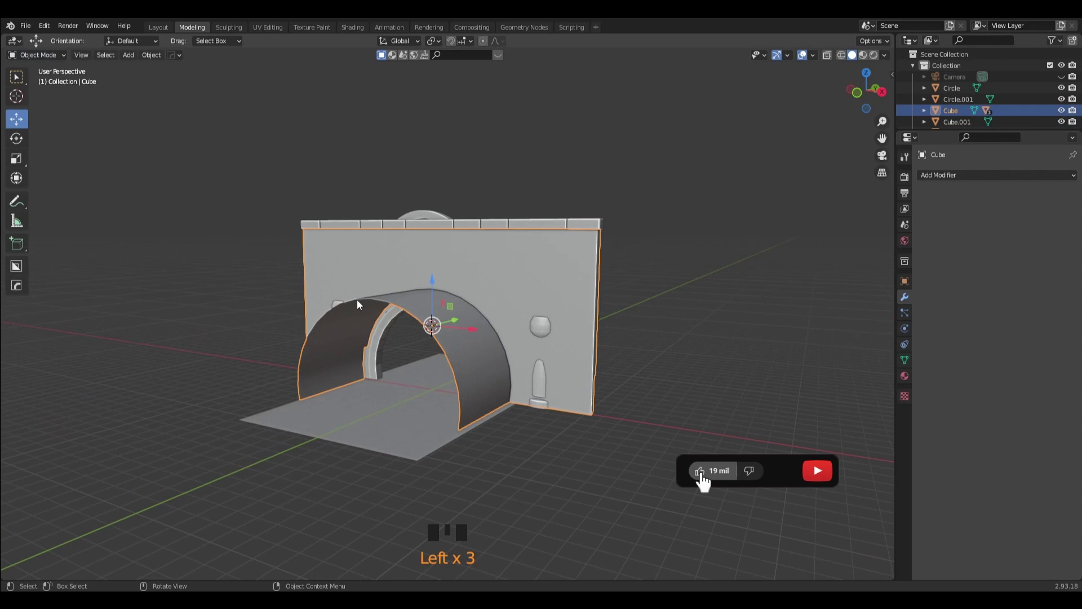
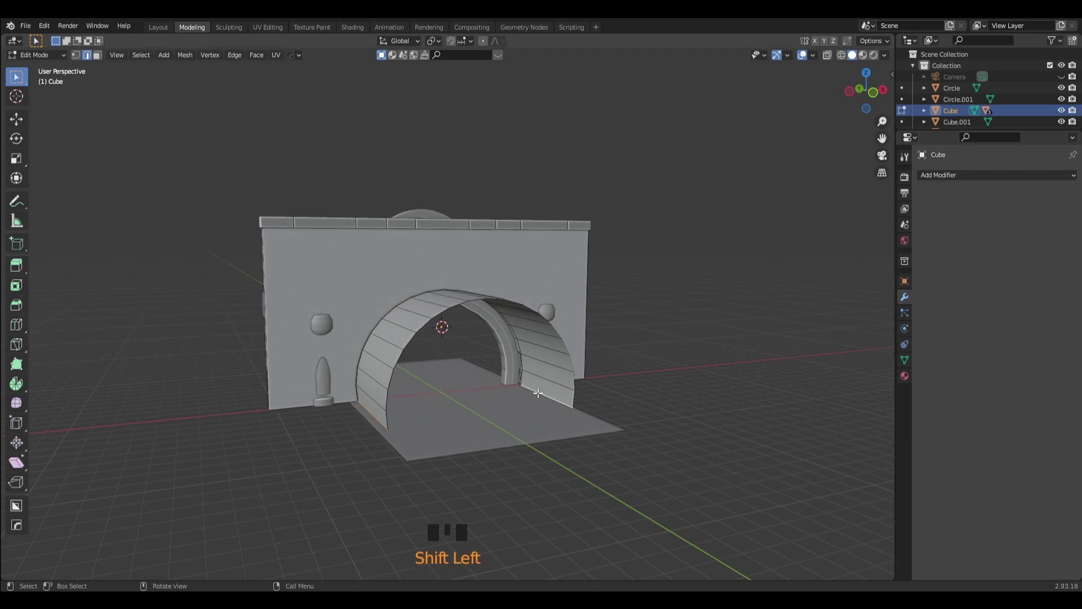
pyautogui.press('f')
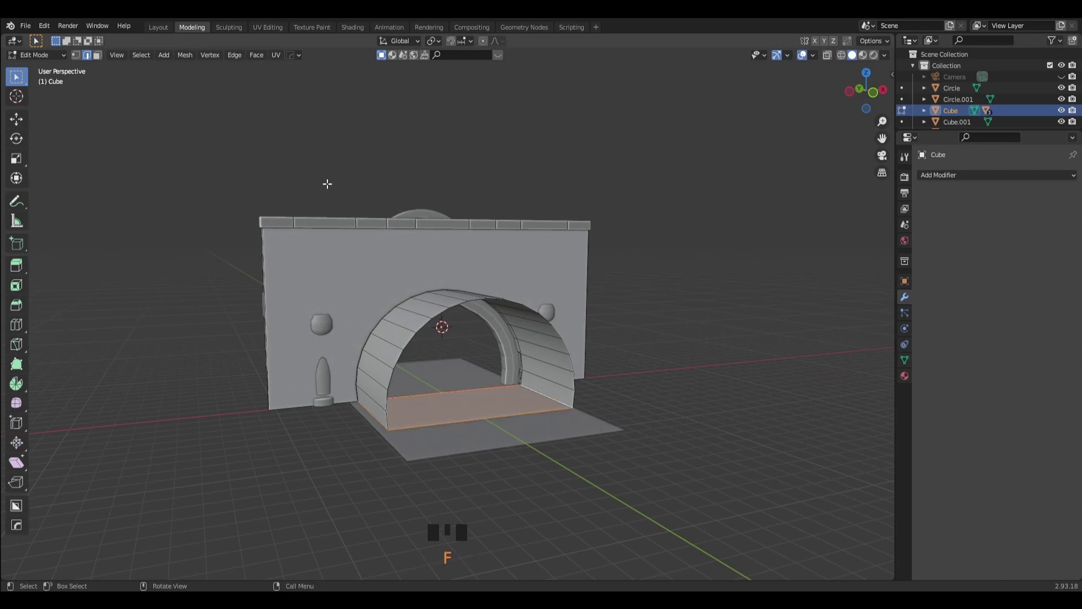
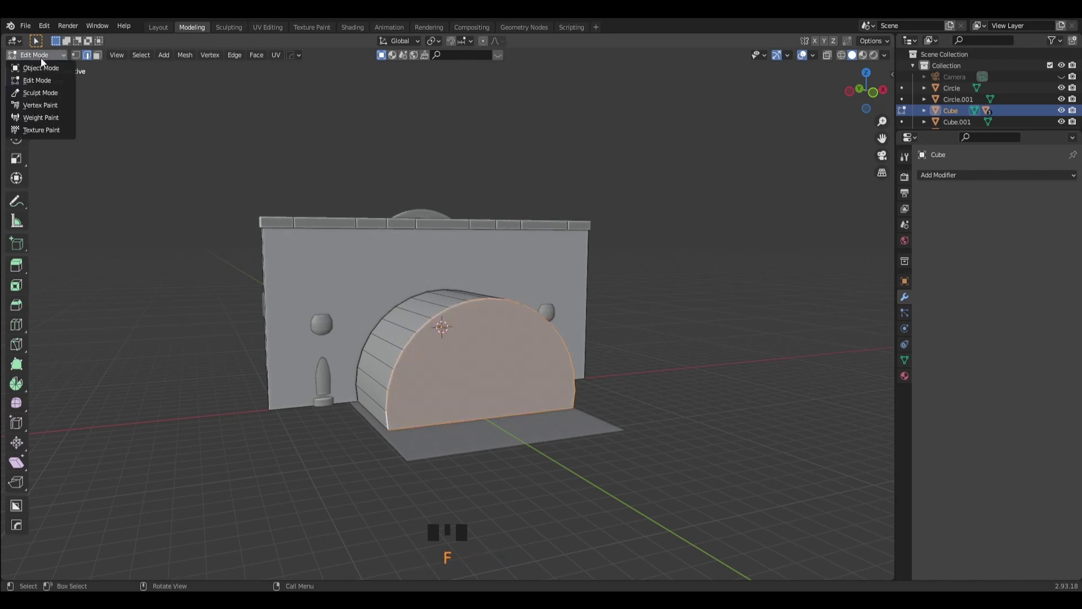
pyautogui.moveTo(48, 74); pyautogui.dragTo(417, 193)
# Orbit round to the arch front and select the floor plane.
pyautogui.moveTo(260, 151); pyautogui.dragTo(473, 458)
pyautogui.click(472, 458)
pyautogui.click(627, 466)
pyautogui.moveTo(636, 449); pyautogui.dragTo(457, 461)
pyautogui.click(457, 461)
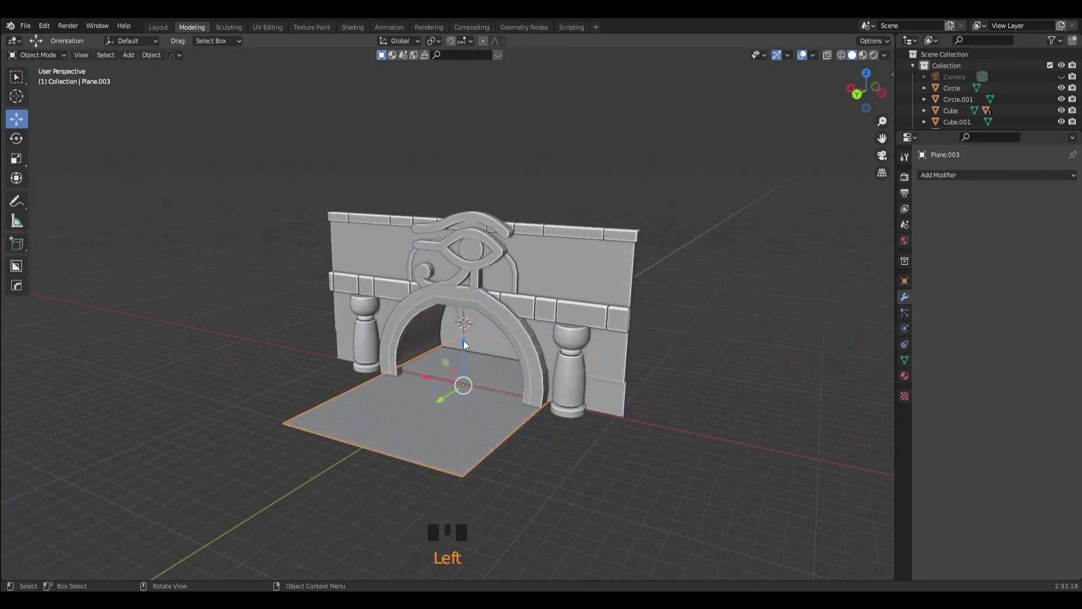
# Move Plane.003 up along Z and check its height from the front view.
pyautogui.click(466, 340)
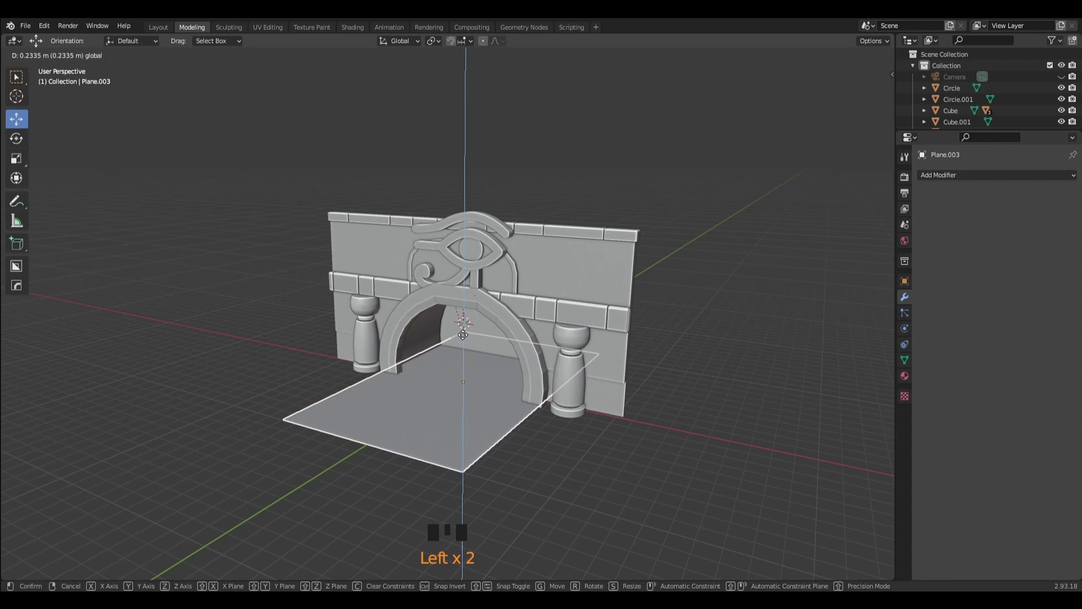
pyautogui.moveTo(561, 501); pyautogui.dragTo(865, 90)
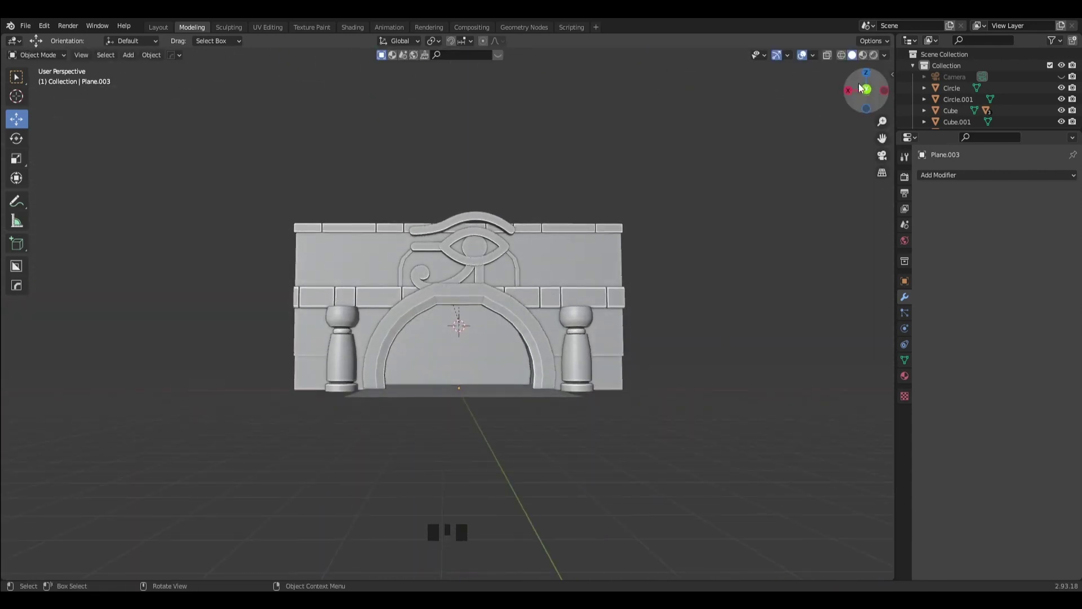
pyautogui.click(871, 94)
pyautogui.moveTo(703, 370); pyautogui.dragTo(580, 430)
pyautogui.click(580, 430)
pyautogui.click(452, 333)
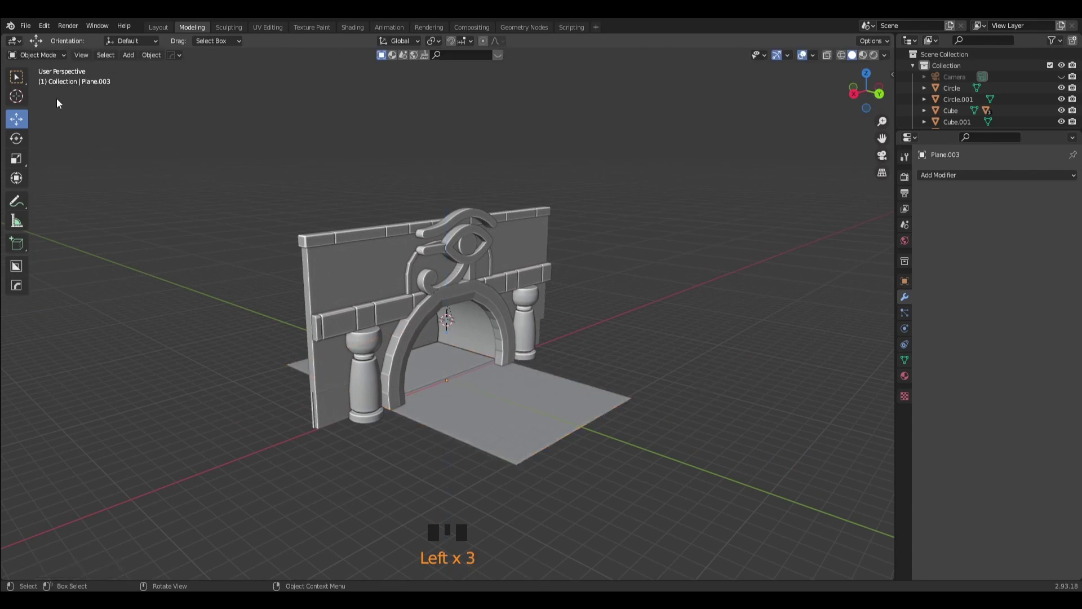
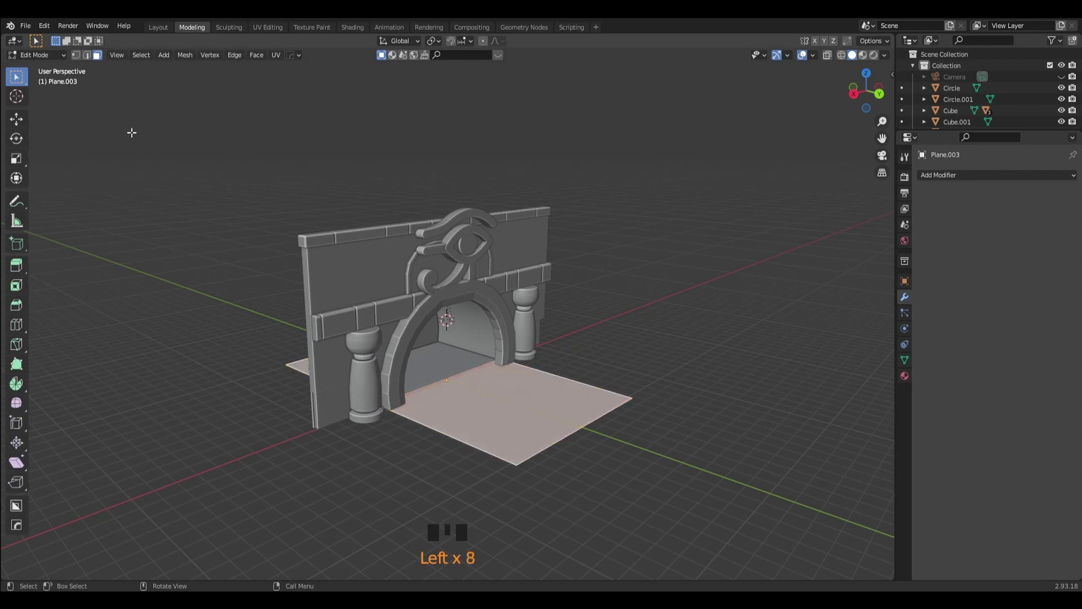
# Raise the floor plane a little more, about 0.1 m, so it sits level beneath the arch.
pyautogui.moveTo(59, 72); pyautogui.dragTo(464, 370)
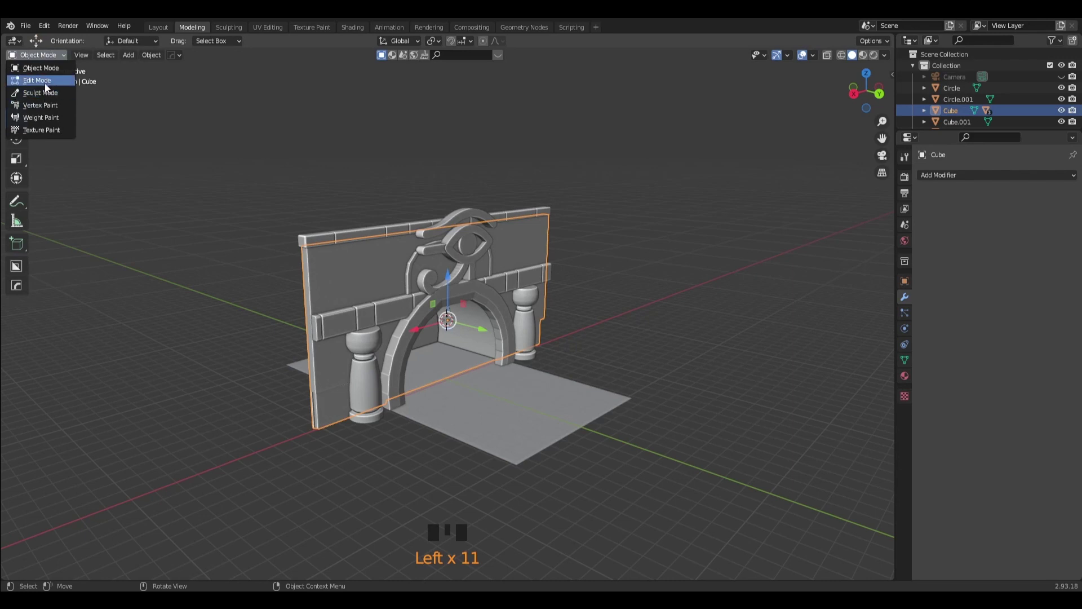
pyautogui.click(49, 84)
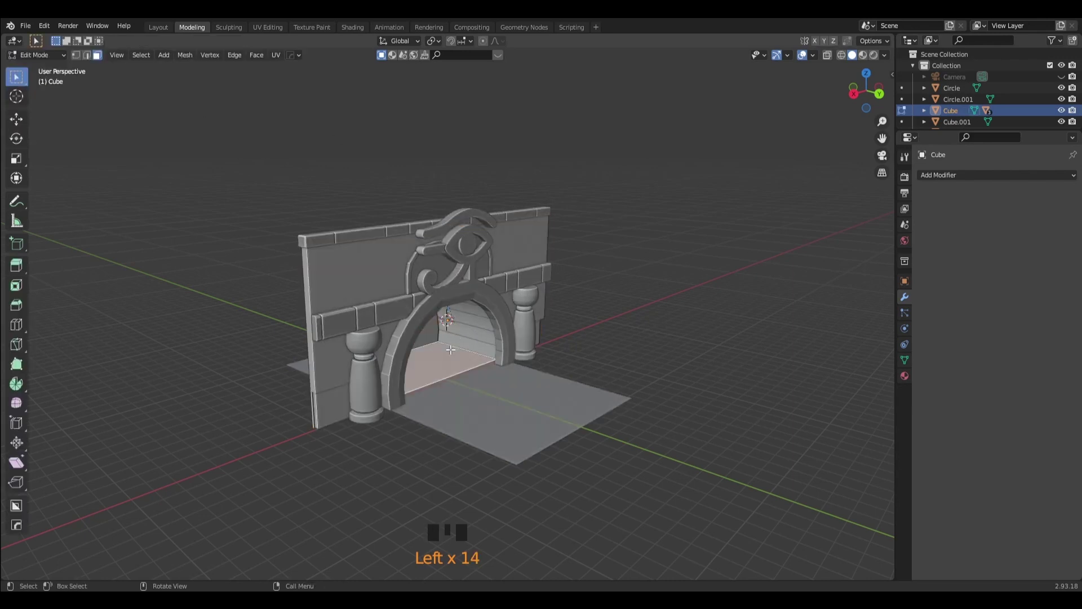
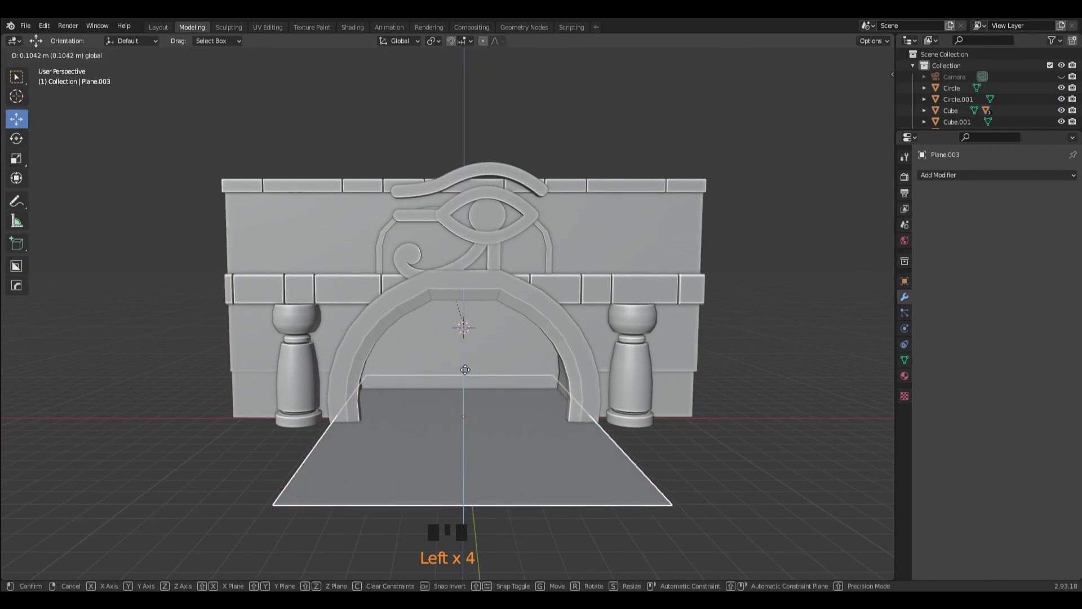
pyautogui.moveTo(773, 435); pyautogui.dragTo(783, 404)
pyautogui.click(783, 404)
pyautogui.scroll(-3)
pyautogui.moveTo(689, 376); pyautogui.dragTo(487, 283)
pyautogui.scroll(3)
pyautogui.moveTo(724, 269); pyautogui.dragTo(479, 253)
pyautogui.click(478, 253)
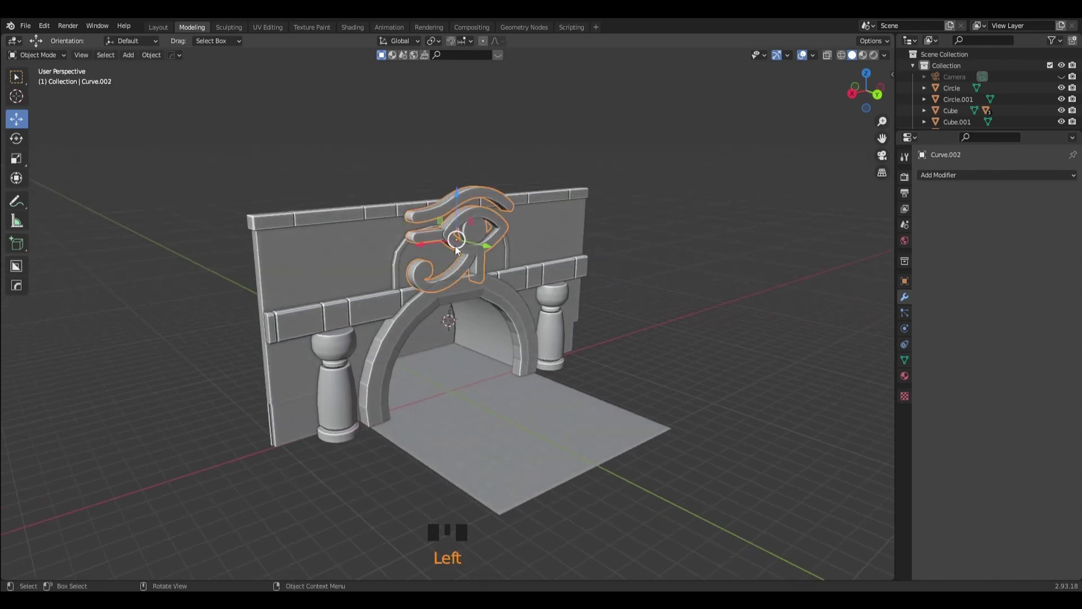
# Orbit to the wall's end and select its side end face in Edit Mode.
pyautogui.click(485, 244)
pyautogui.moveTo(672, 313); pyautogui.dragTo(524, 362)
pyautogui.scroll(-3)
pyautogui.moveTo(441, 389); pyautogui.dragTo(413, 302)
pyautogui.click(413, 302)
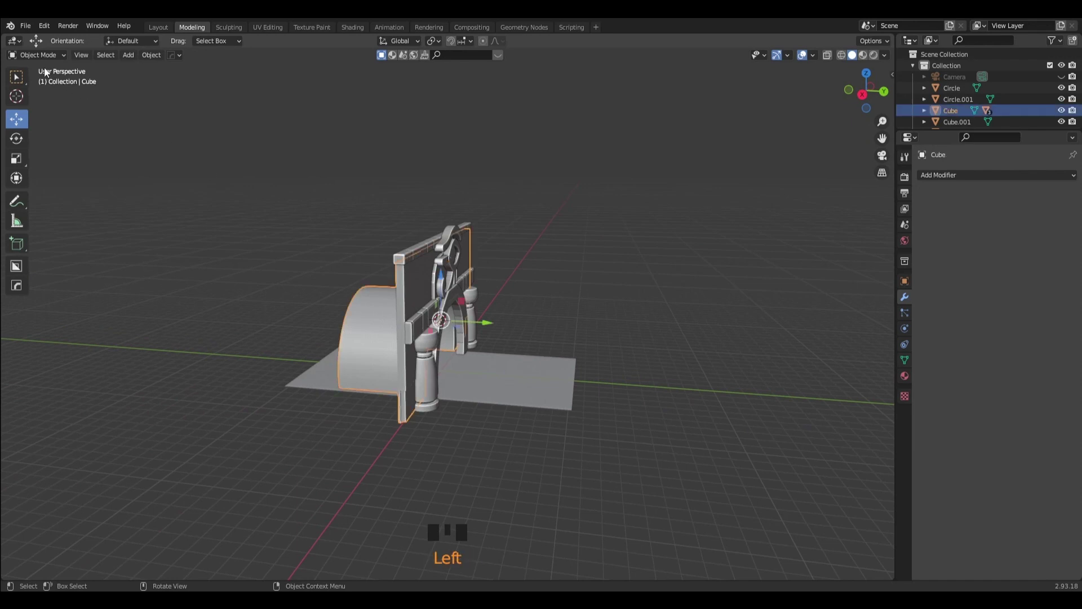
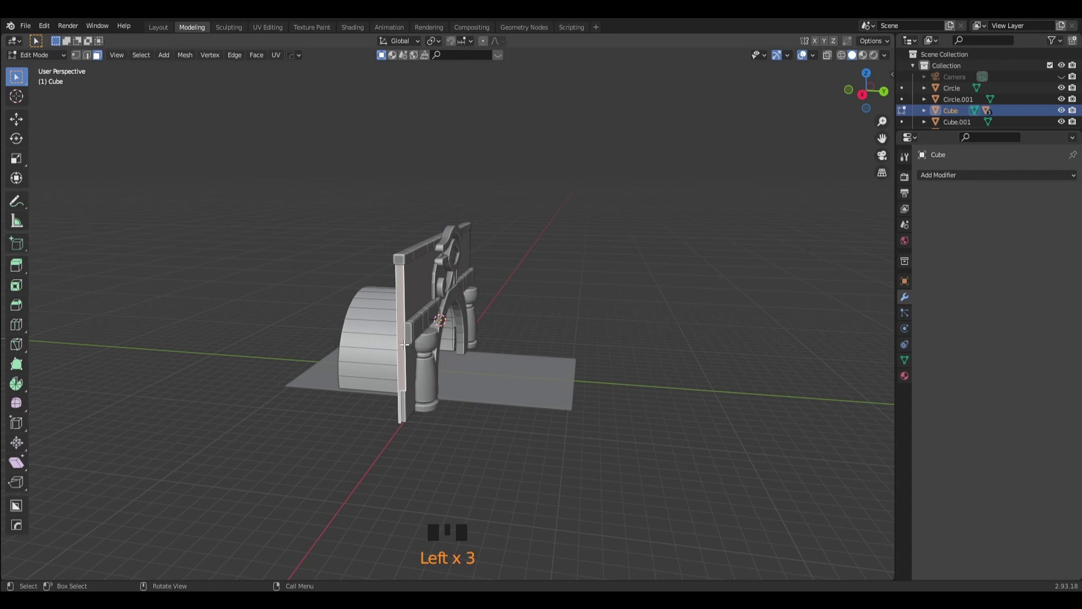
pyautogui.click(16, 327)
pyautogui.scroll(3)
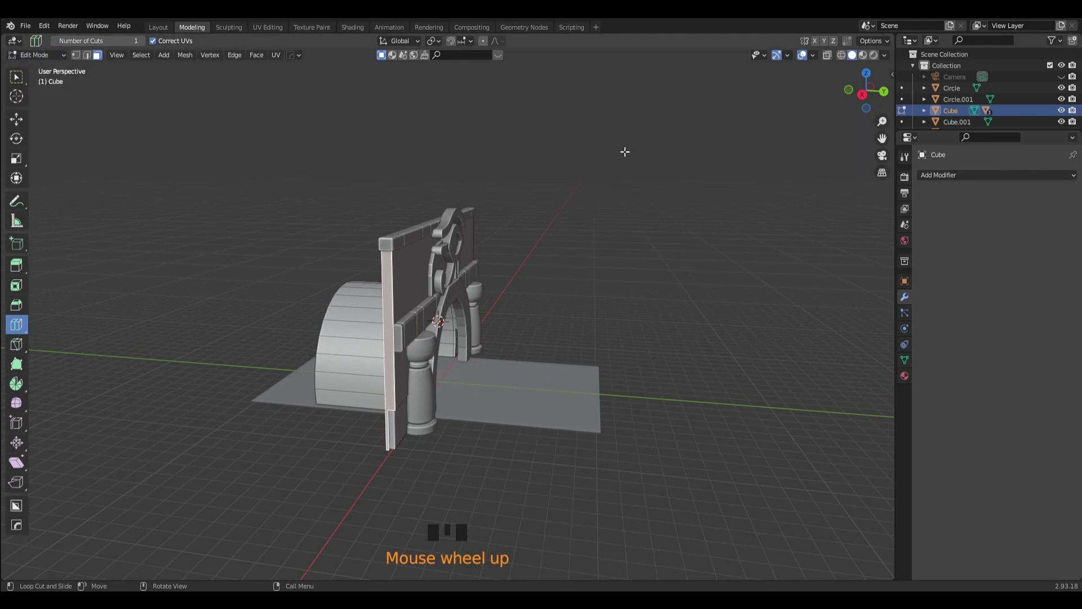
# Duplicate the end face with Shift+D and separate it by Selection into new object Cube.002.
pyautogui.press('shift+d')
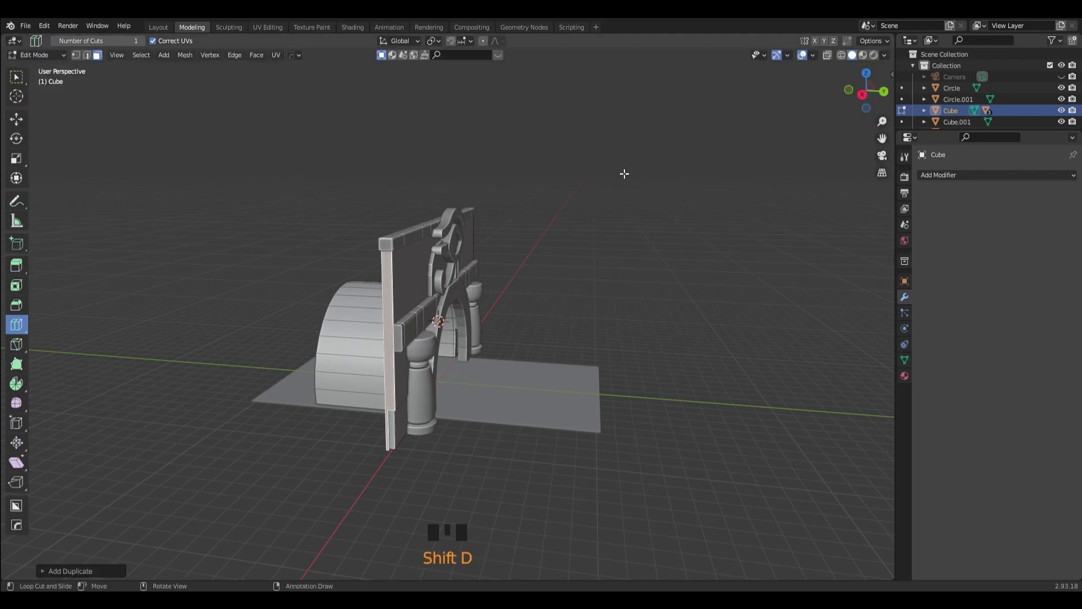
pyautogui.press('p')
pyautogui.moveTo(62, 76); pyautogui.dragTo(540, 218)
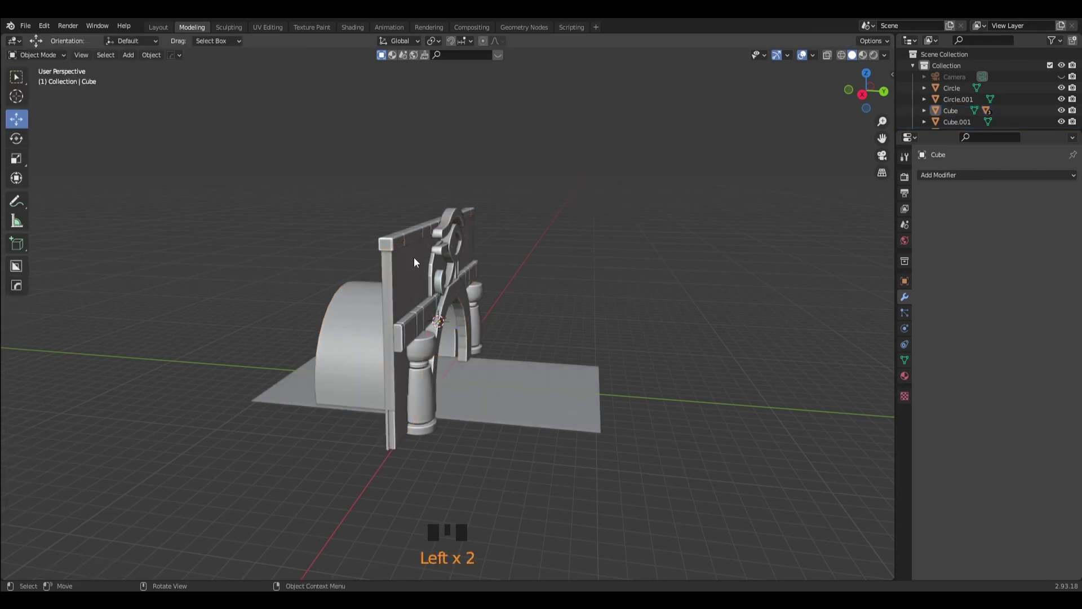
pyautogui.moveTo(580, 316); pyautogui.dragTo(404, 339)
pyautogui.click(405, 340)
pyautogui.scroll(-3)
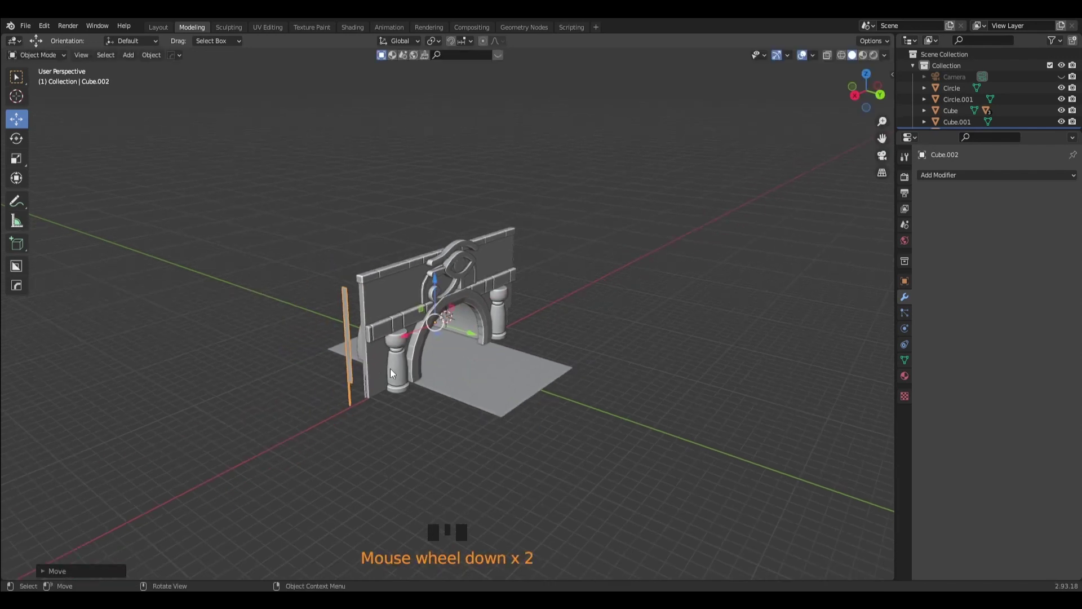
# Give Cube.002 a Solidify modifier of about -0.143 m so it becomes a solid wall panel.
pyautogui.scroll(3)
pyautogui.moveTo(380, 415); pyautogui.dragTo(387, 241)
pyautogui.scroll(-3)
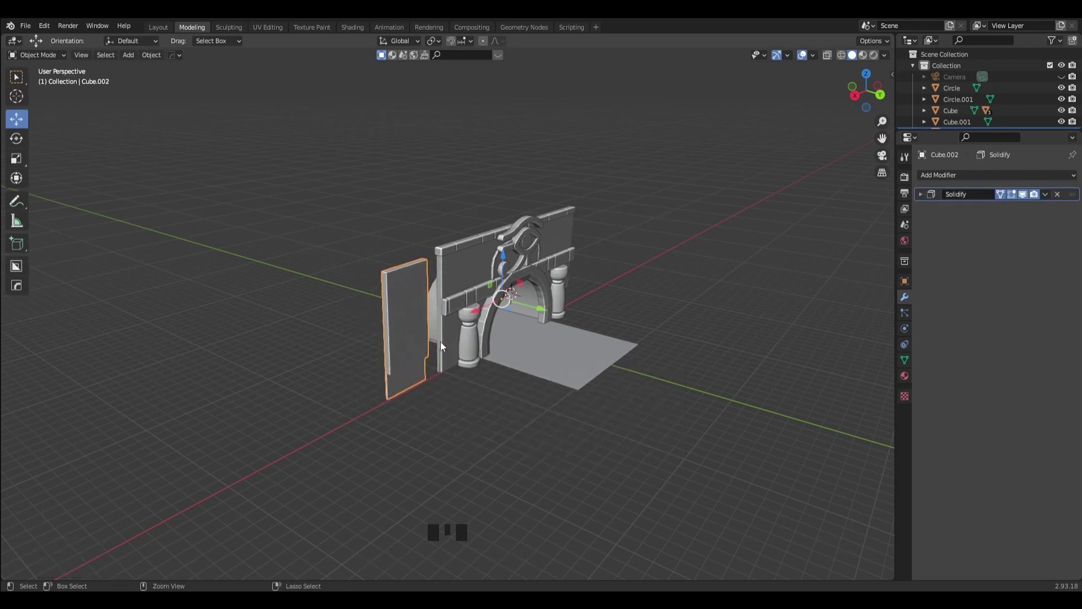
pyautogui.press('ctrl+z')
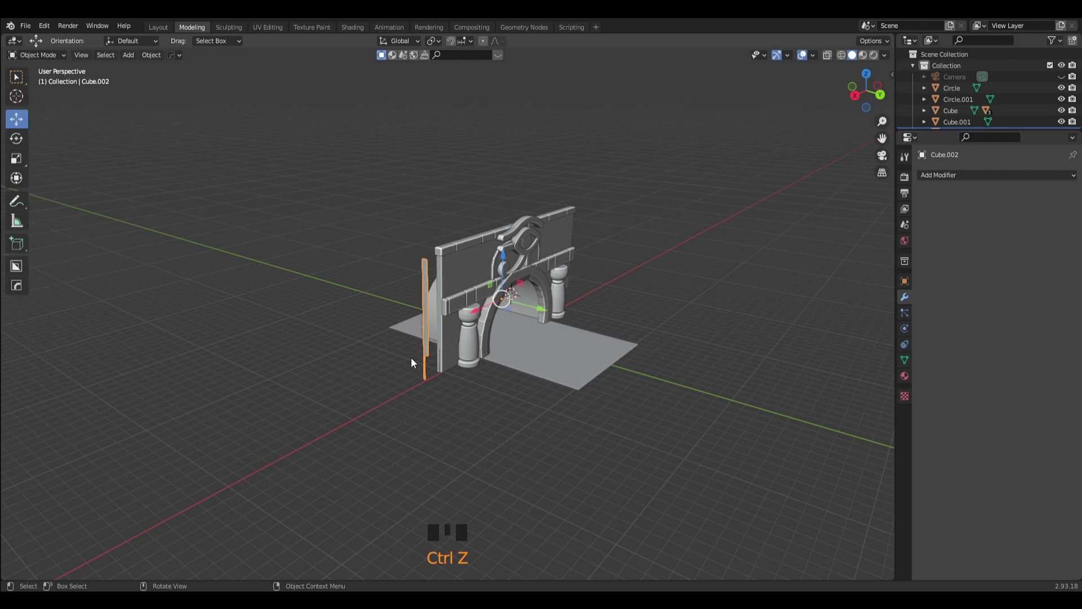
pyautogui.press('q')
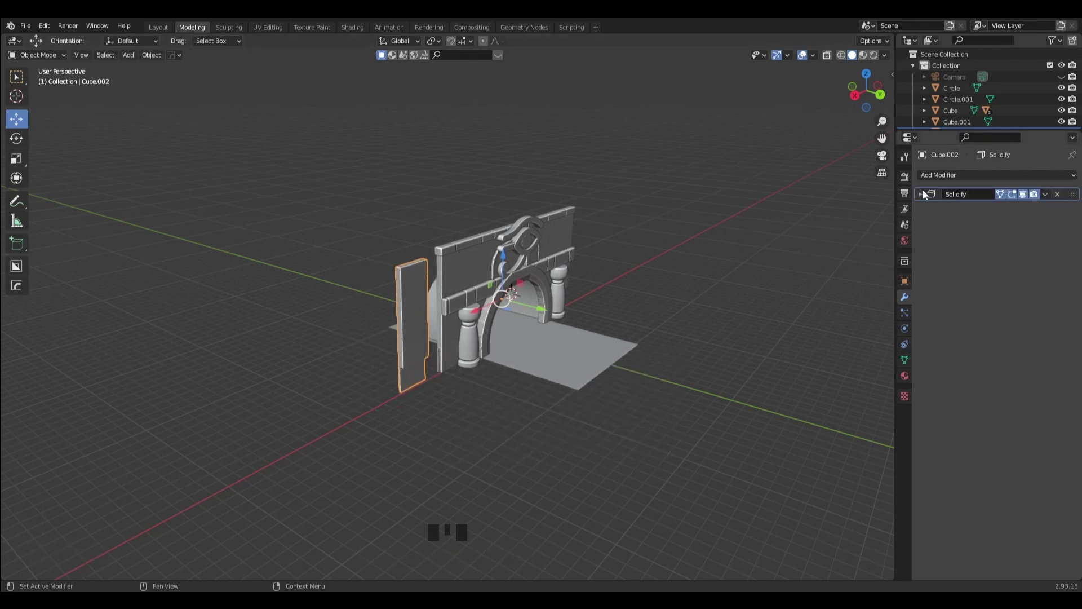
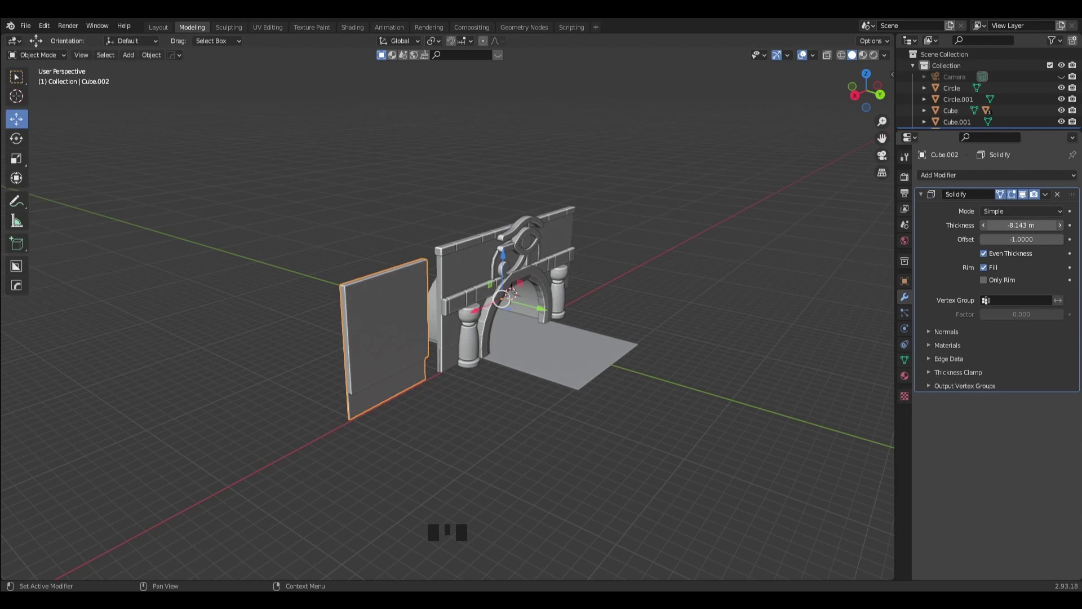
pyautogui.moveTo(776, 282); pyautogui.dragTo(1003, 210)
pyautogui.click(1003, 210)
pyautogui.moveTo(706, 305); pyautogui.dragTo(419, 251)
pyautogui.click(419, 251)
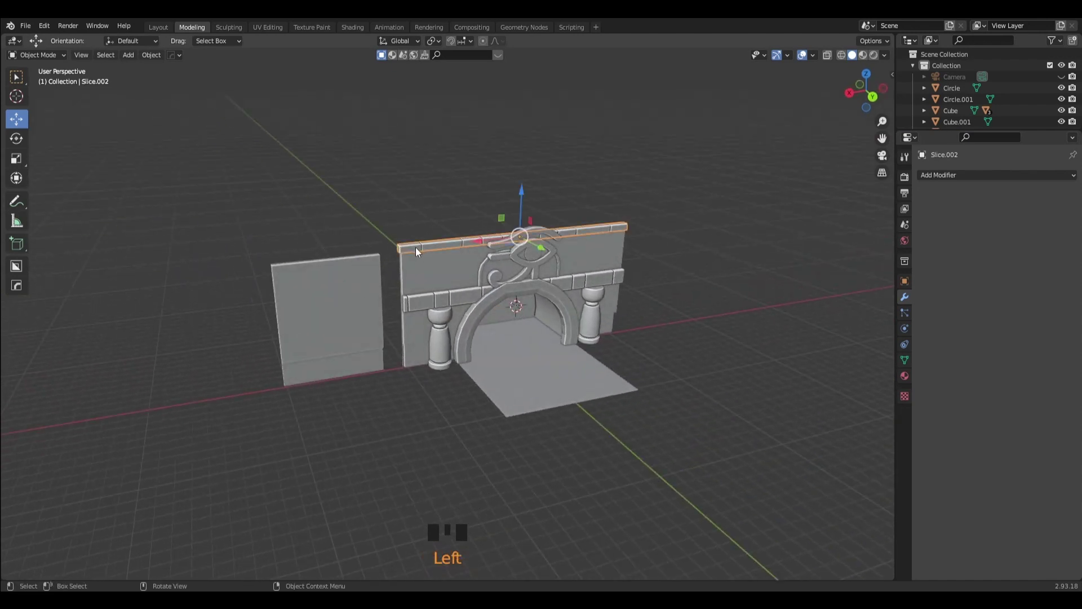
# Duplicate the wall's top brick band Slice.004 and view it straight on from behind.
pyautogui.press('shift+d')
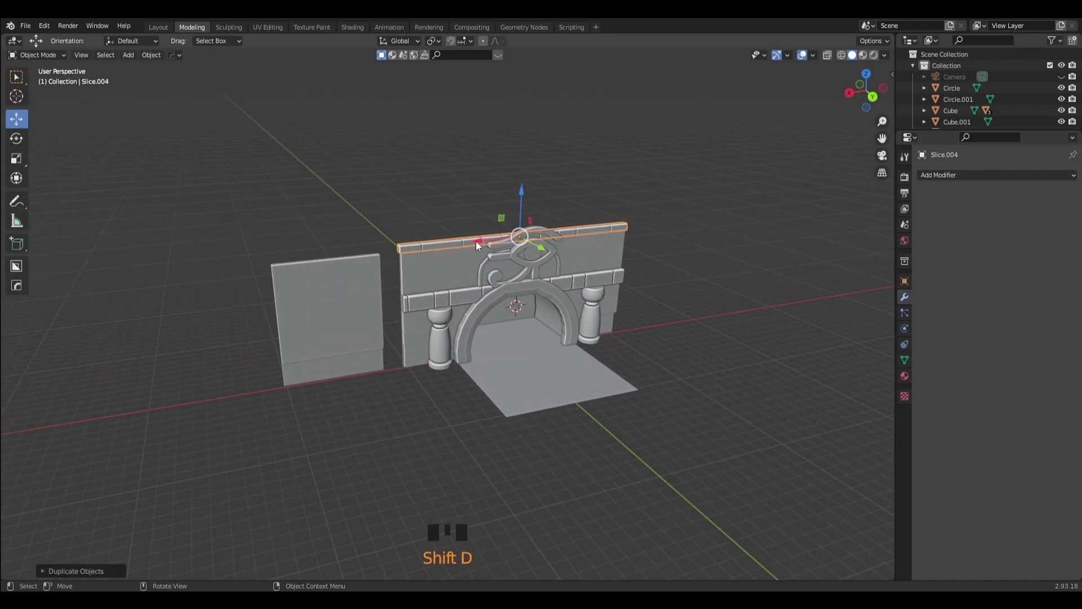
pyautogui.click(449, 240)
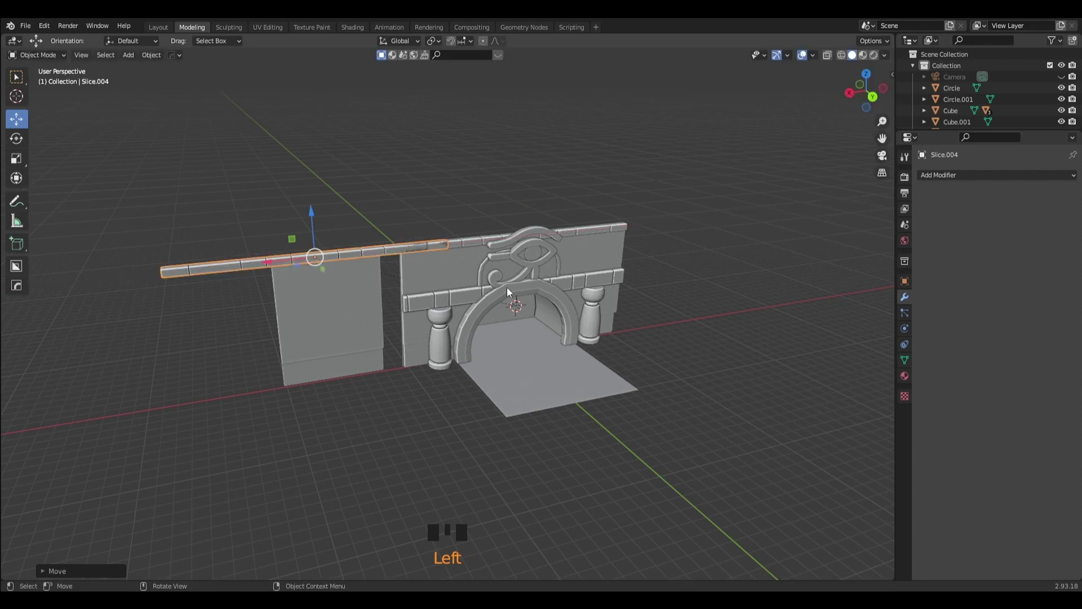
pyautogui.click(872, 108)
pyautogui.moveTo(500, 280); pyautogui.dragTo(484, 253)
pyautogui.scroll(3)
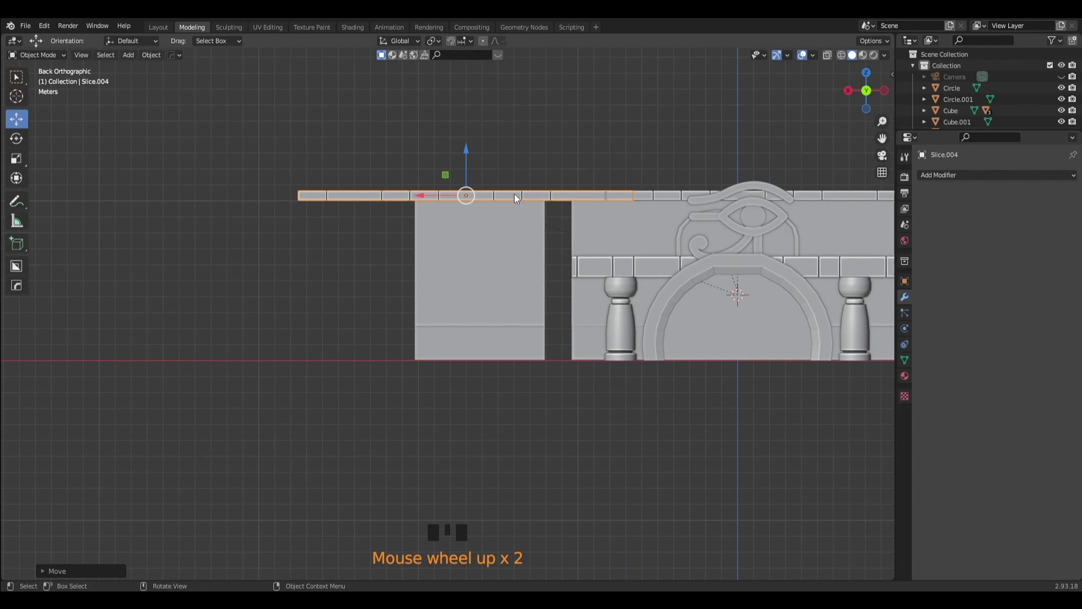
# Scale the copied band along X and line it up as a cap on the panel's top.
pyautogui.press('s')
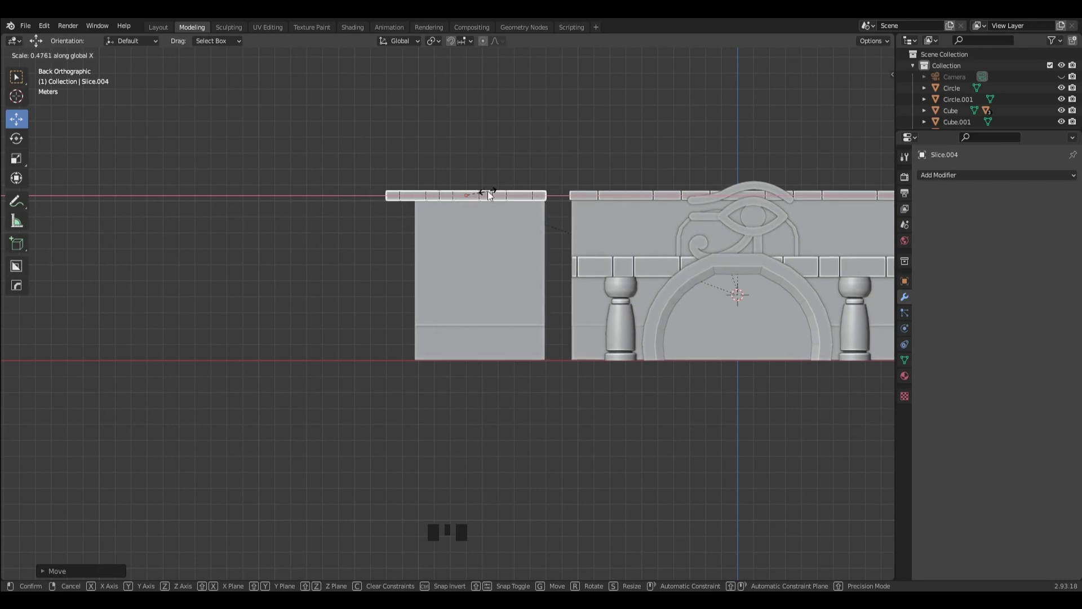
pyautogui.scroll(3)
pyautogui.moveTo(563, 202); pyautogui.dragTo(378, 241)
pyautogui.click(378, 242)
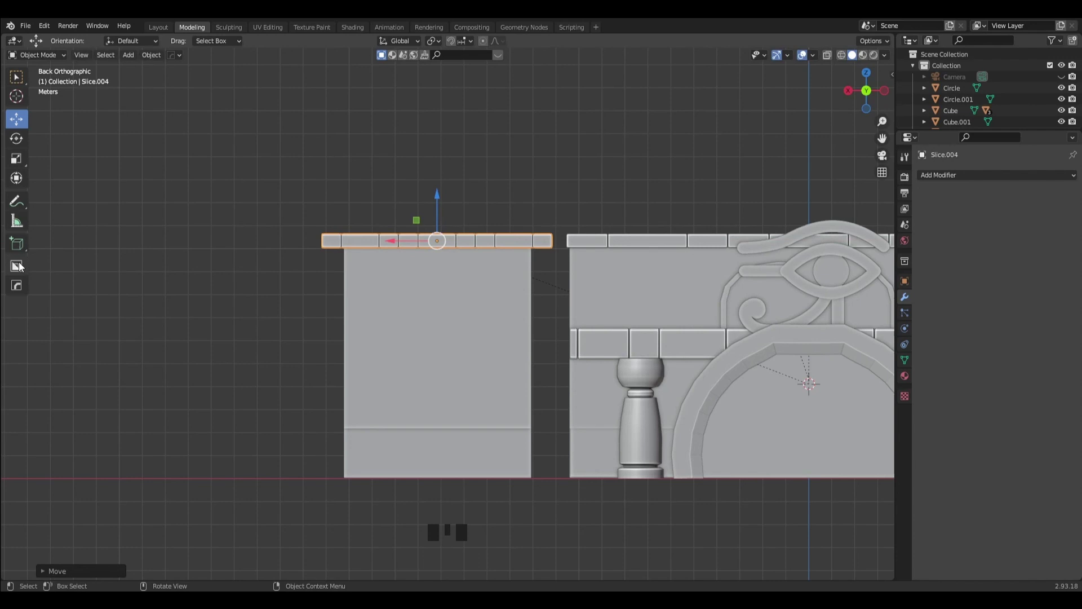
# BoxCutter off the cap's left overhang, undoing the extra slanted cut.
pyautogui.click(25, 269)
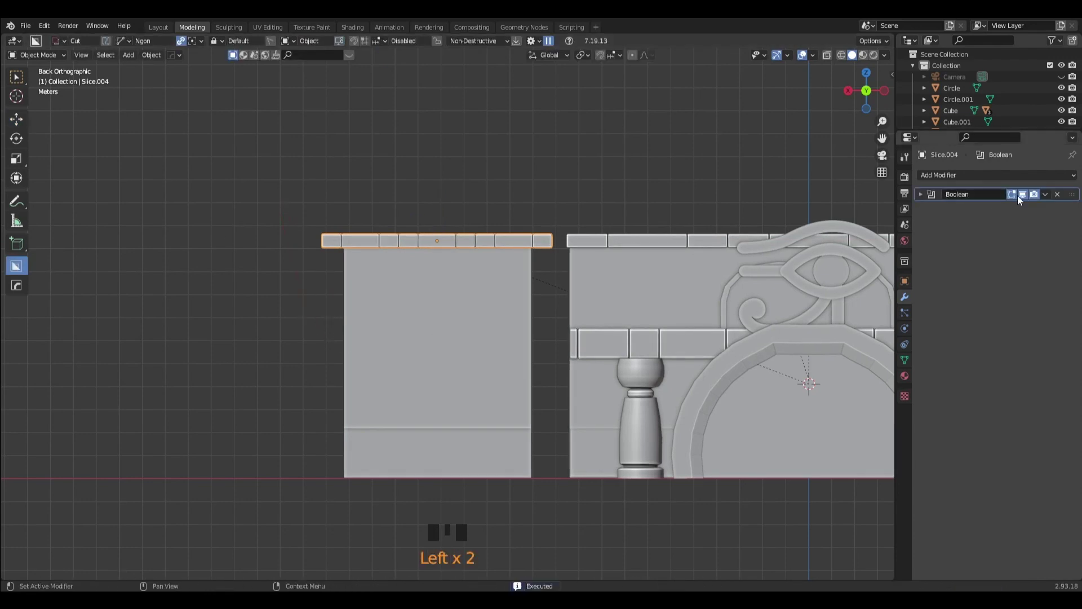
pyautogui.moveTo(1055, 200); pyautogui.dragTo(308, 246)
pyautogui.scroll(3)
pyautogui.click(255, 195)
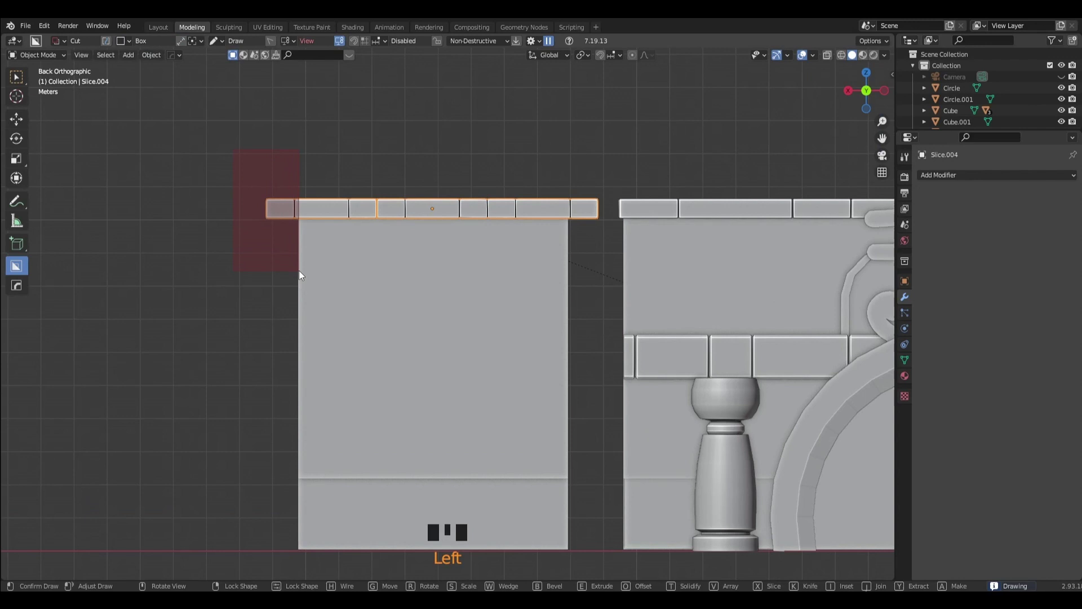
pyautogui.moveTo(315, 285); pyautogui.dragTo(383, 196)
pyautogui.click(383, 196)
pyautogui.moveTo(476, 216); pyautogui.dragTo(528, 236)
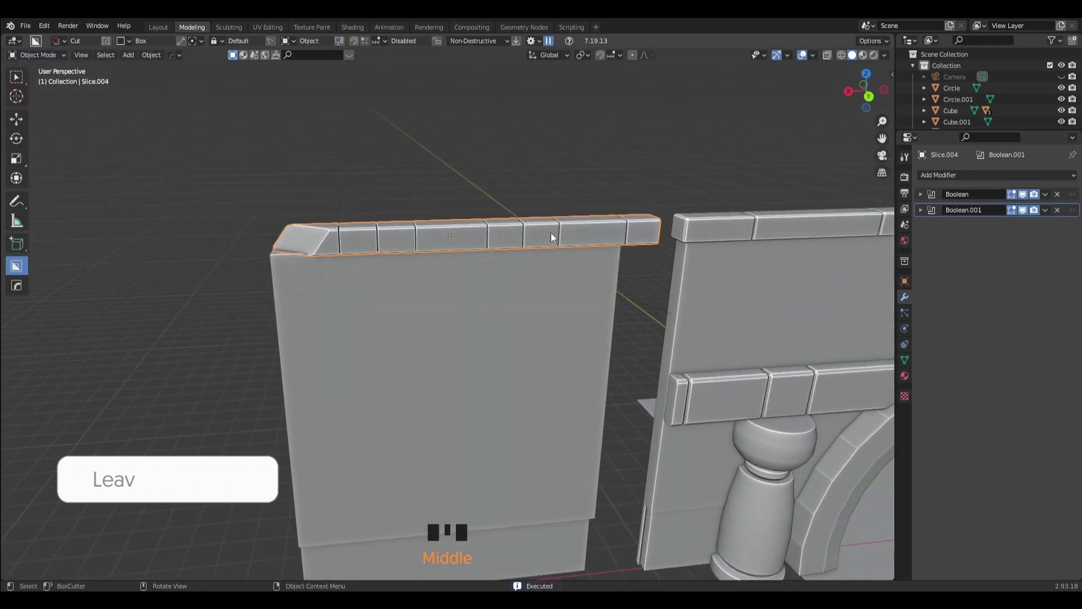
pyautogui.press('ctrl+z')
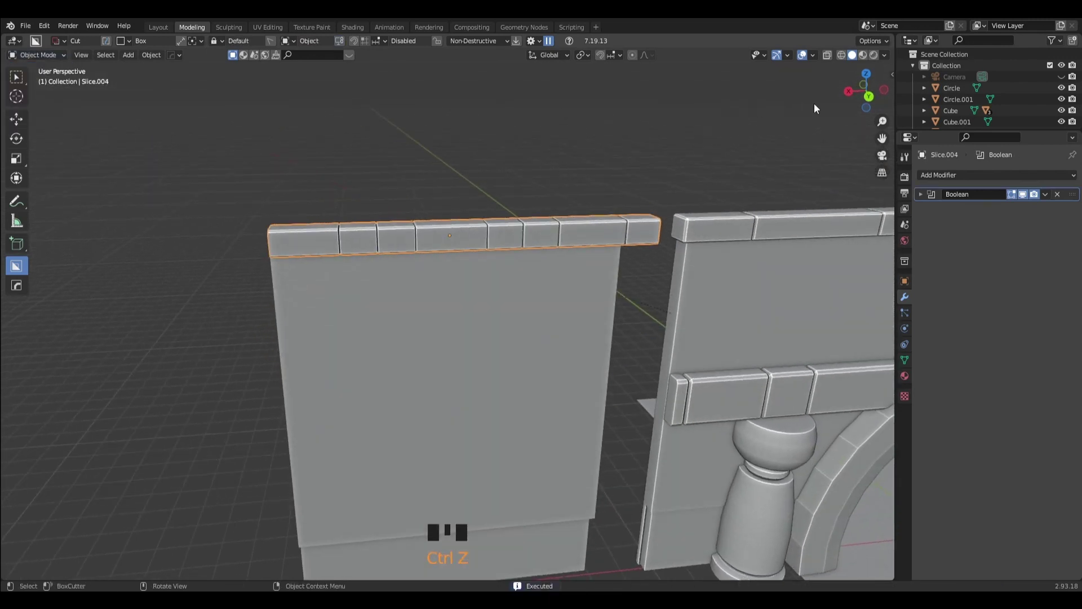
pyautogui.click(876, 102)
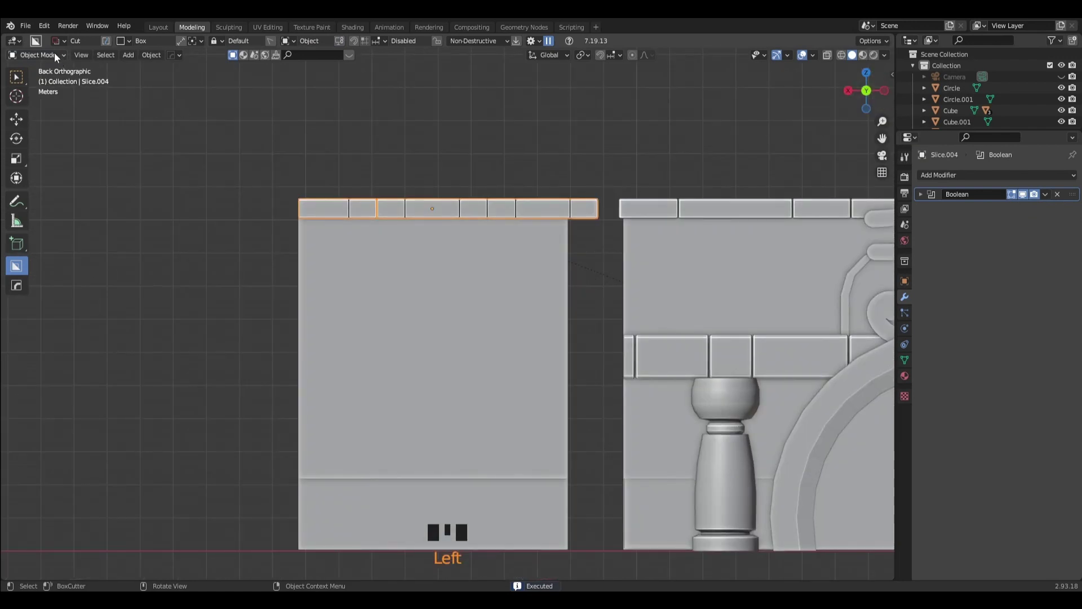
# Cut off the cap's right overhang and apply both Boolean modifiers permanently.
pyautogui.click(630, 177)
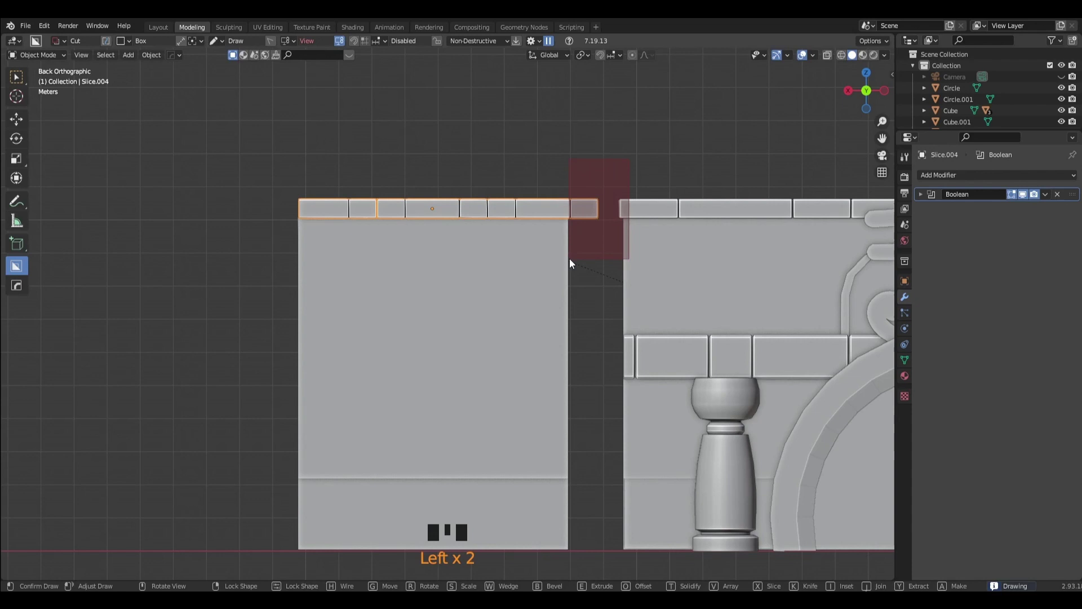
pyautogui.moveTo(577, 276); pyautogui.dragTo(366, 174)
pyautogui.click(366, 173)
pyautogui.click(511, 268)
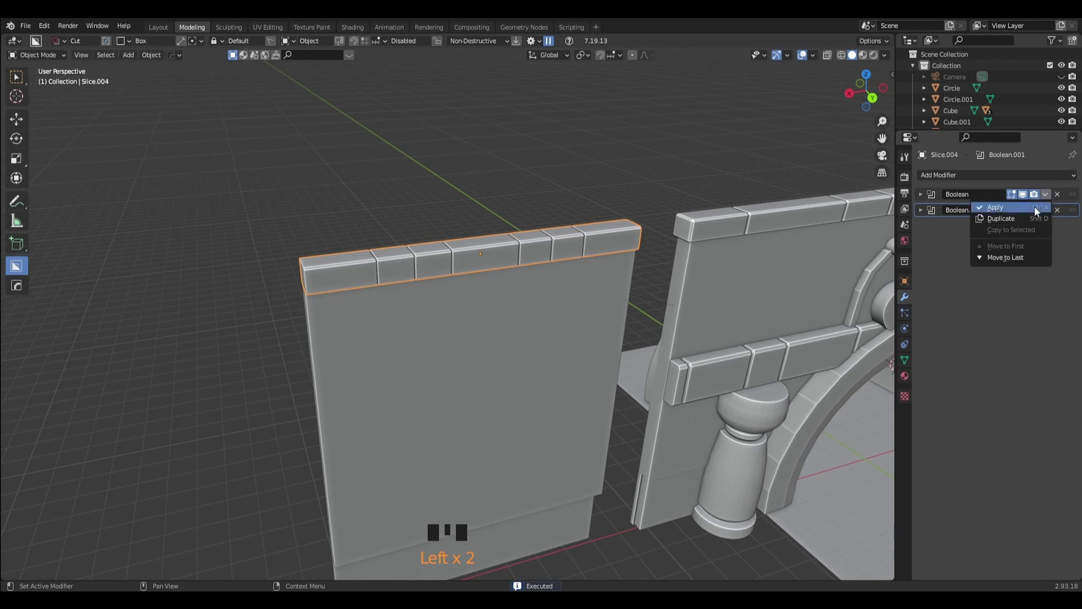
pyautogui.moveTo(1042, 209); pyautogui.dragTo(590, 293)
pyautogui.click(551, 244)
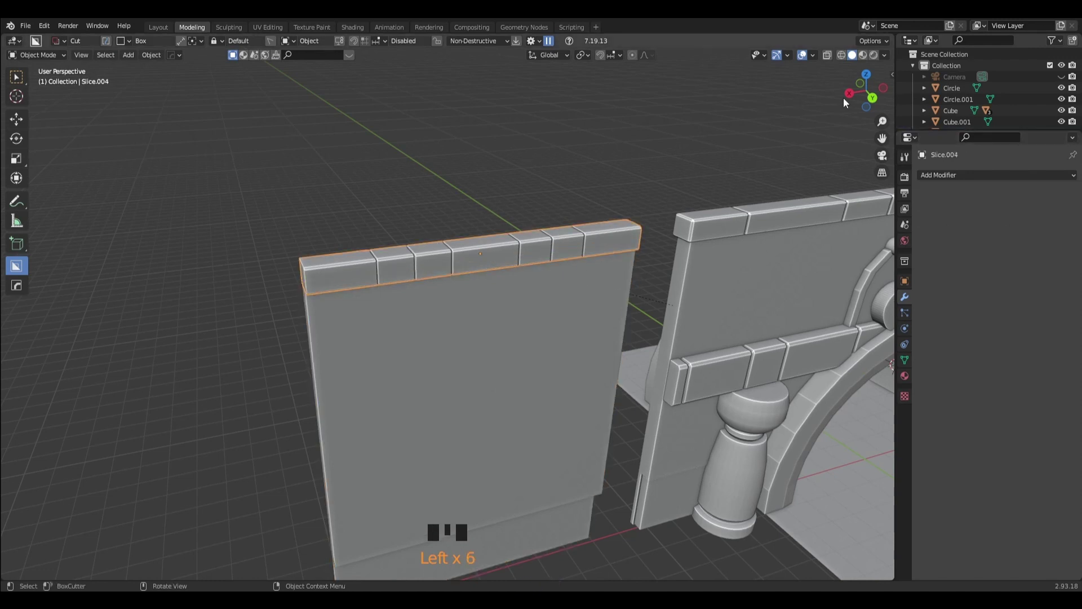
# Frame the finished panel beside the arch wall from behind and from the side.
pyautogui.click(875, 102)
pyautogui.scroll(-3)
pyautogui.click(501, 180)
pyautogui.moveTo(379, 177); pyautogui.dragTo(868, 94)
pyautogui.click(869, 94)
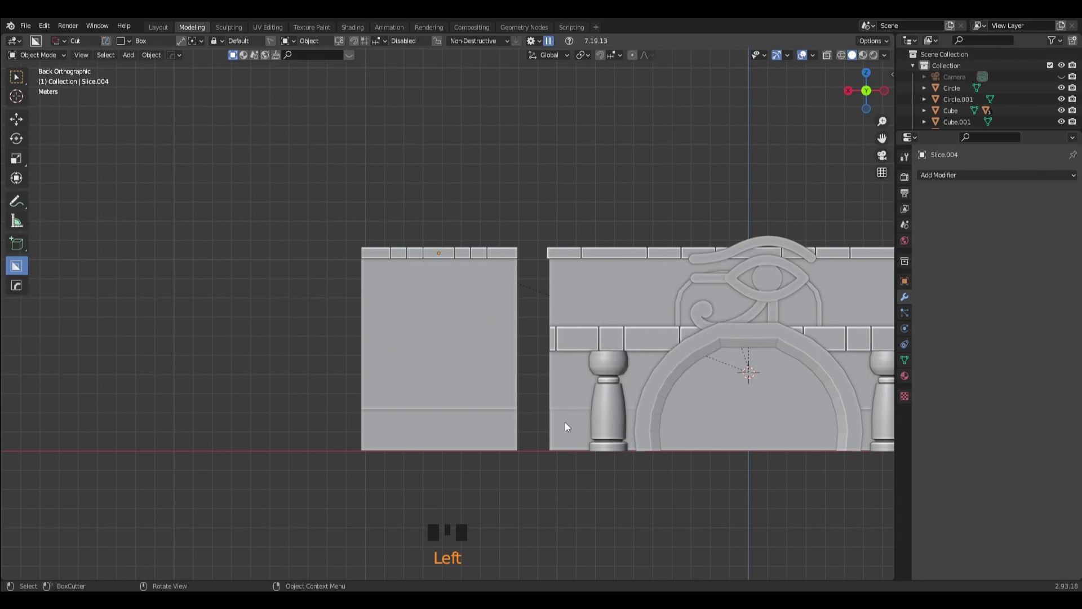
pyautogui.moveTo(530, 493); pyautogui.dragTo(567, 417)
pyautogui.click(568, 417)
# Zoom in close on the plain panel and select it.
pyautogui.click(557, 495)
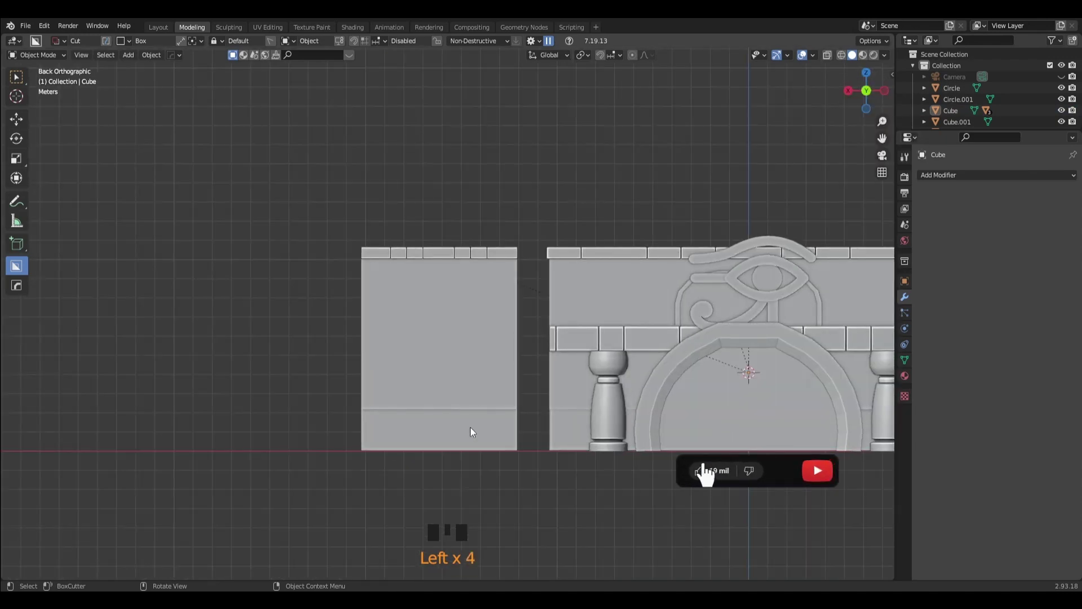
pyautogui.scroll(3)
pyautogui.moveTo(516, 379); pyautogui.dragTo(442, 339)
pyautogui.scroll(3)
pyautogui.click(470, 316)
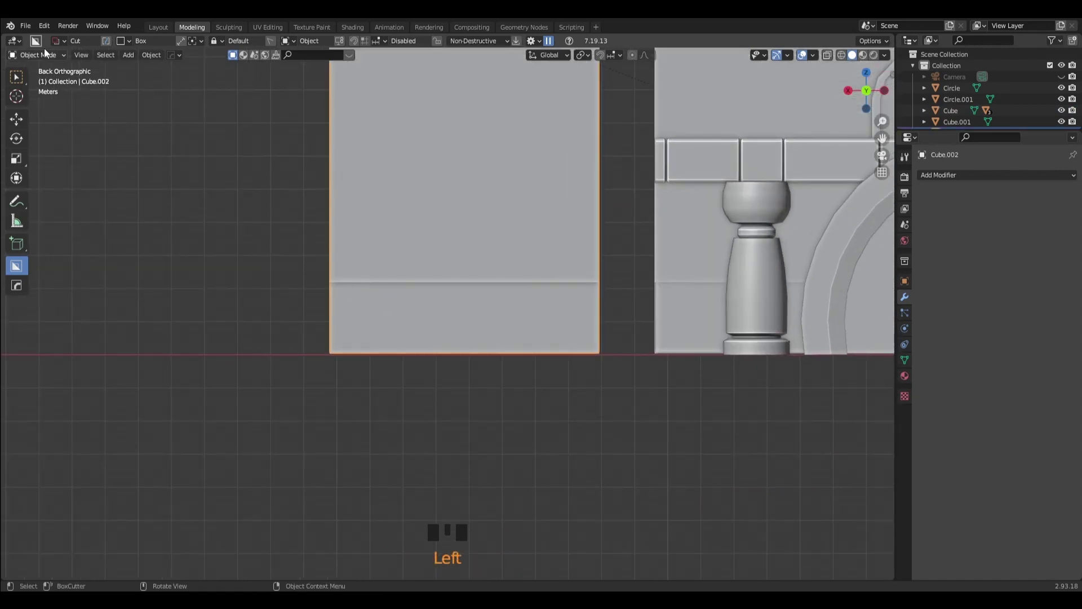
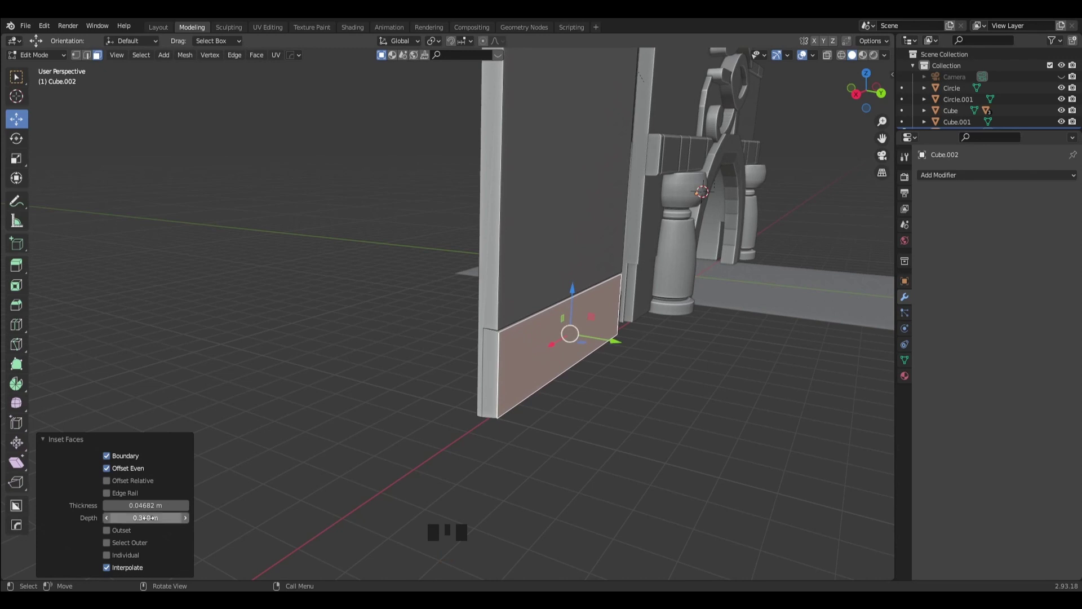
# Inset the panel's bottom face into a distinct base strip, adjusting Thickness and Depth, then check it from behind.
pyautogui.click(35, 71)
pyautogui.moveTo(636, 436); pyautogui.dragTo(546, 417)
pyautogui.scroll(-3)
pyautogui.moveTo(488, 407); pyautogui.dragTo(869, 98)
pyautogui.click(868, 97)
pyautogui.scroll(3)
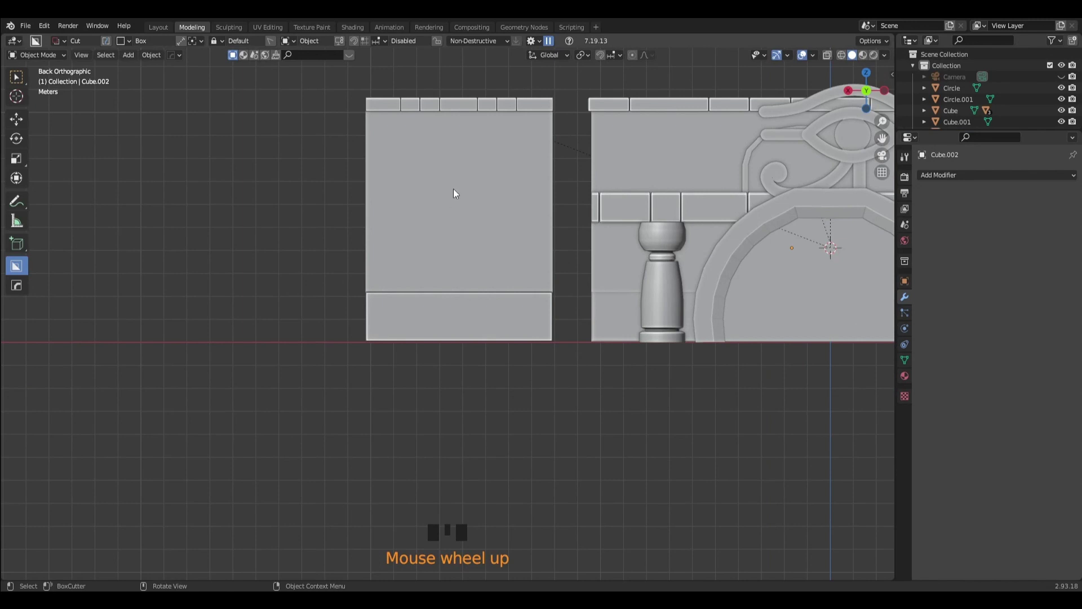
# Undo the stray BoxCutter shape, reframe the view and duplicate the brick-topped panel with Shift+D.
pyautogui.click(393, 152)
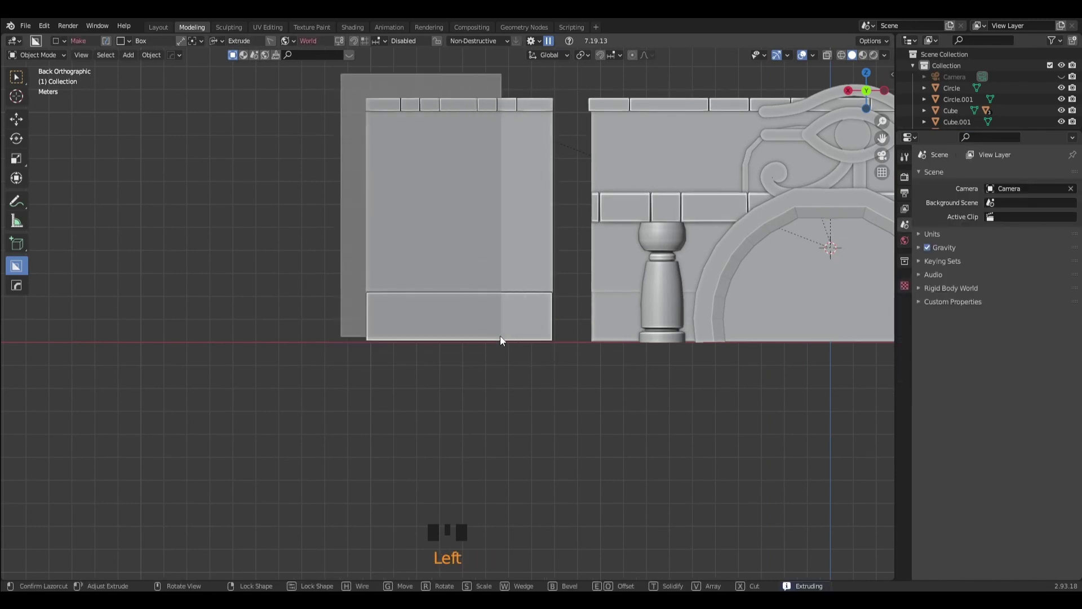
pyautogui.press('ctrl+z')
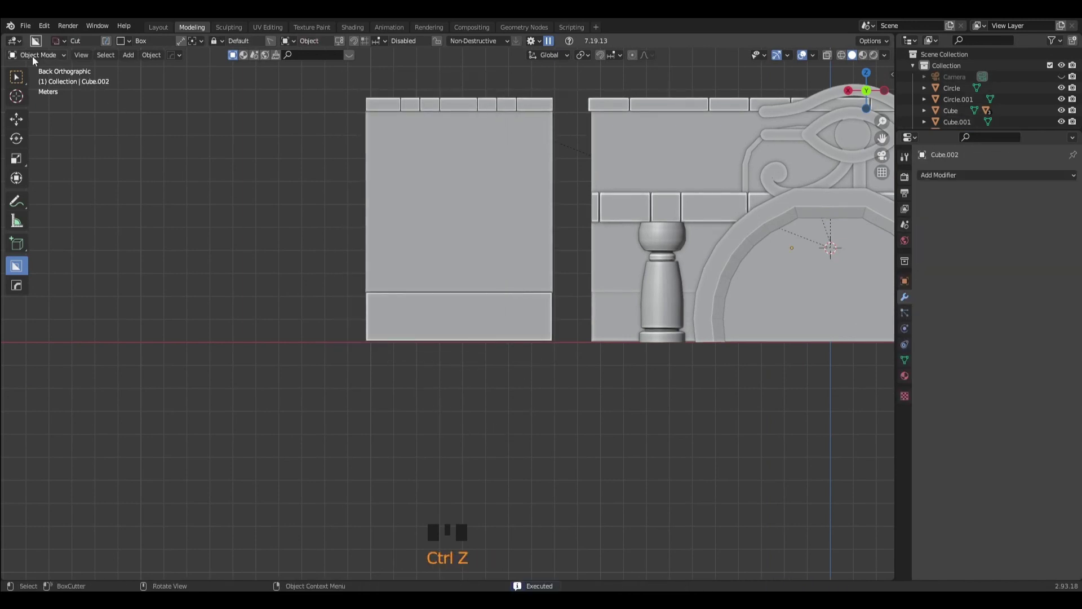
pyautogui.moveTo(29, 128); pyautogui.dragTo(541, 411)
pyautogui.scroll(-3)
pyautogui.moveTo(560, 420); pyautogui.dragTo(613, 265)
pyautogui.moveTo(613, 266); pyautogui.dragTo(544, 395)
pyautogui.scroll(-3)
pyautogui.moveTo(505, 409); pyautogui.dragTo(546, 416)
pyautogui.press('shift+d')
# Confirm the duplicate panel's position to the left of the original and frame it closer.
pyautogui.click(501, 264)
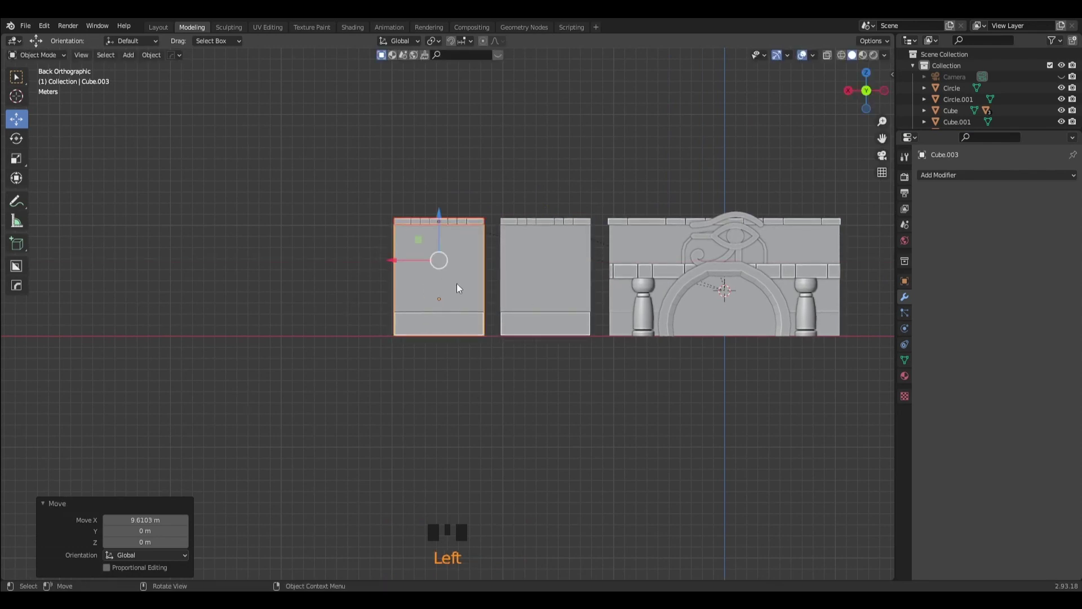
pyautogui.scroll(3)
pyautogui.moveTo(17, 267); pyautogui.dragTo(444, 262)
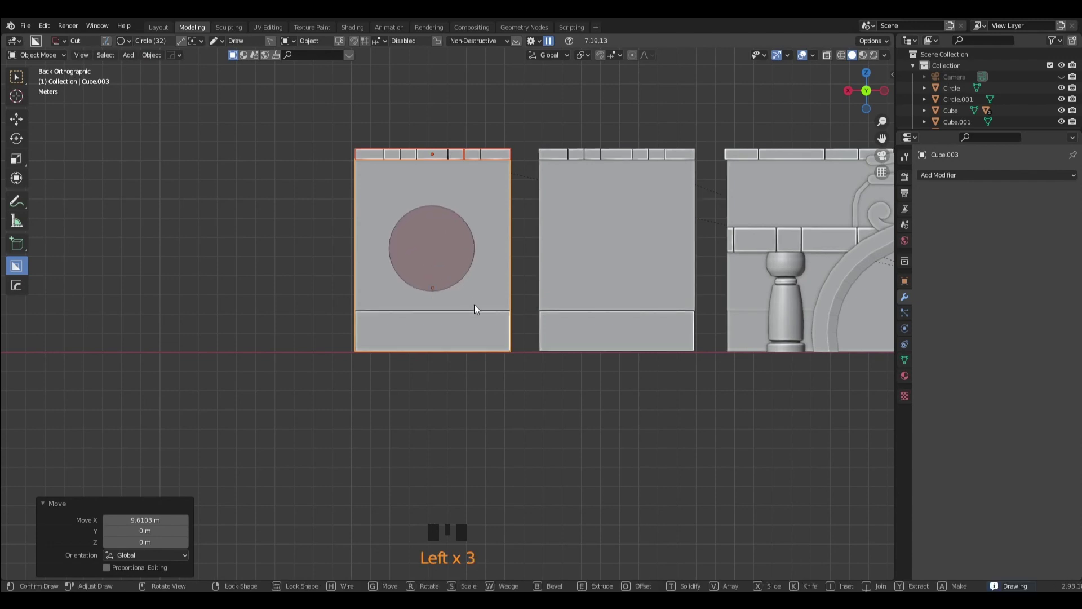
# Cut a circular hole in the copy's upper middle with BoxCutter Circle and apply the Boolean.
pyautogui.moveTo(483, 309); pyautogui.dragTo(661, 368)
pyautogui.click(661, 368)
pyautogui.moveTo(632, 381); pyautogui.dragTo(531, 207)
pyautogui.click(531, 207)
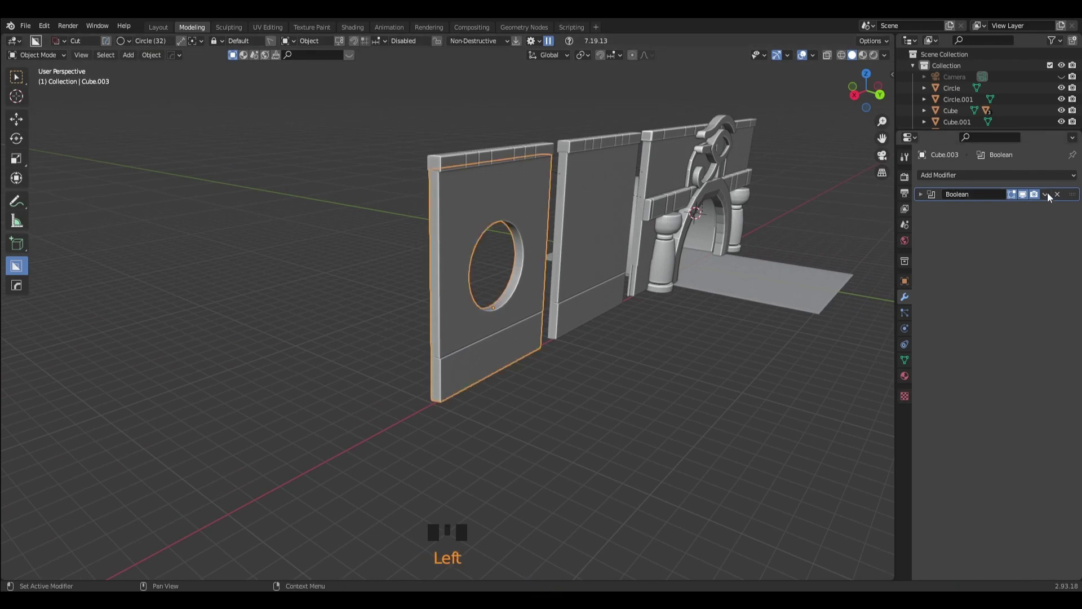
pyautogui.click(1019, 211)
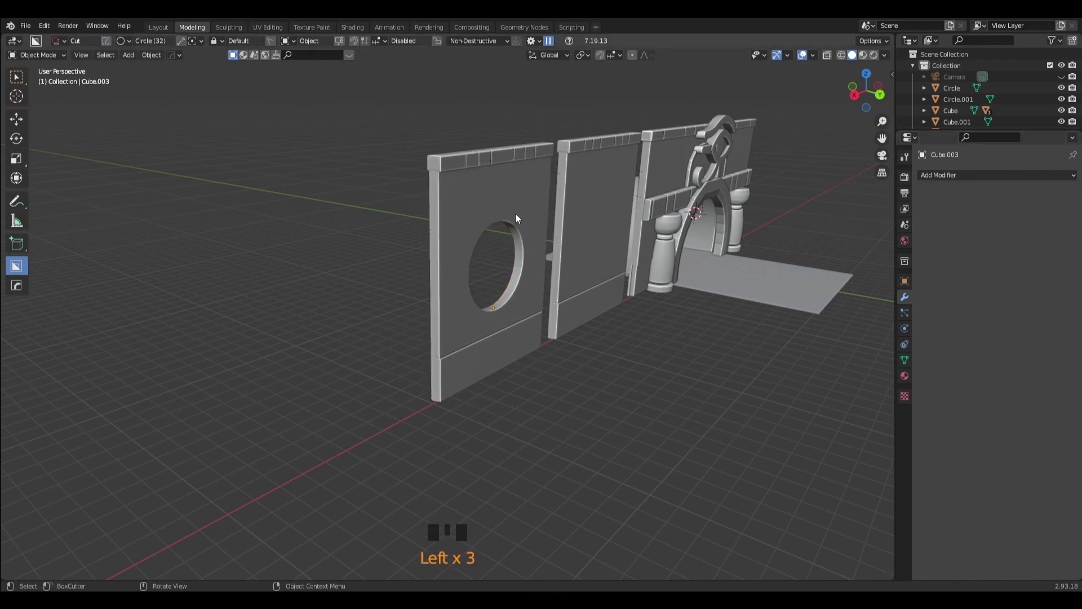
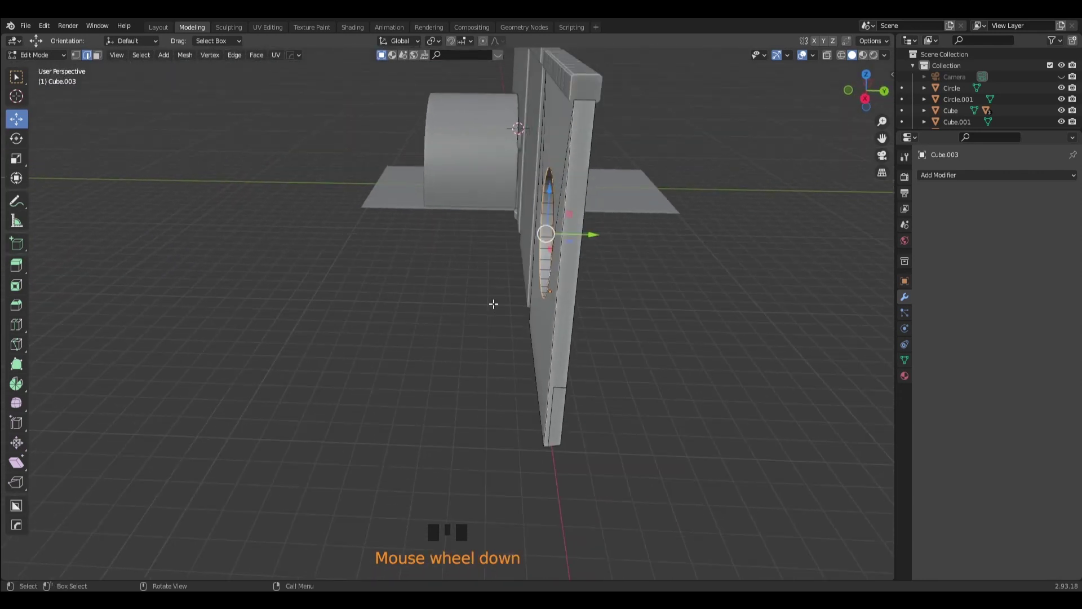
# Extrude the window rim into a closed round recess, then return to Back Orthographic view.
pyautogui.press('e')
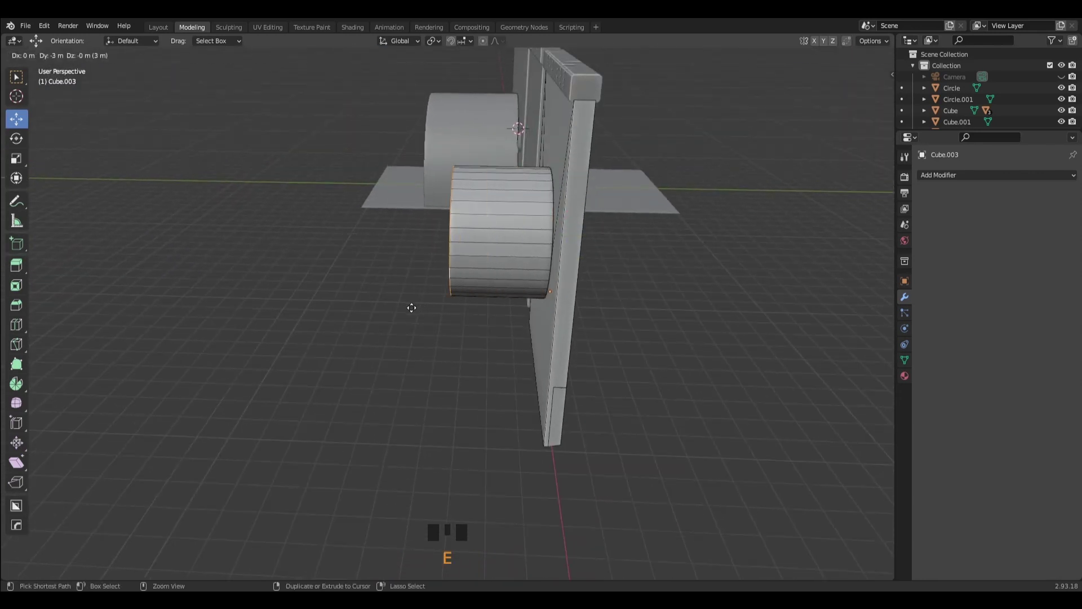
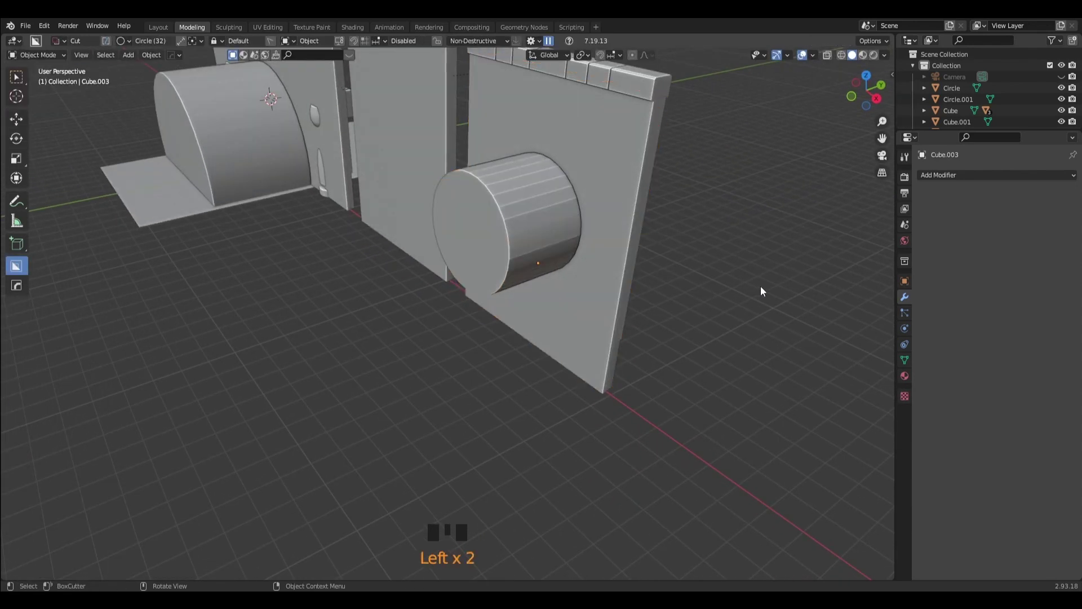
pyautogui.moveTo(746, 299); pyautogui.dragTo(642, 276)
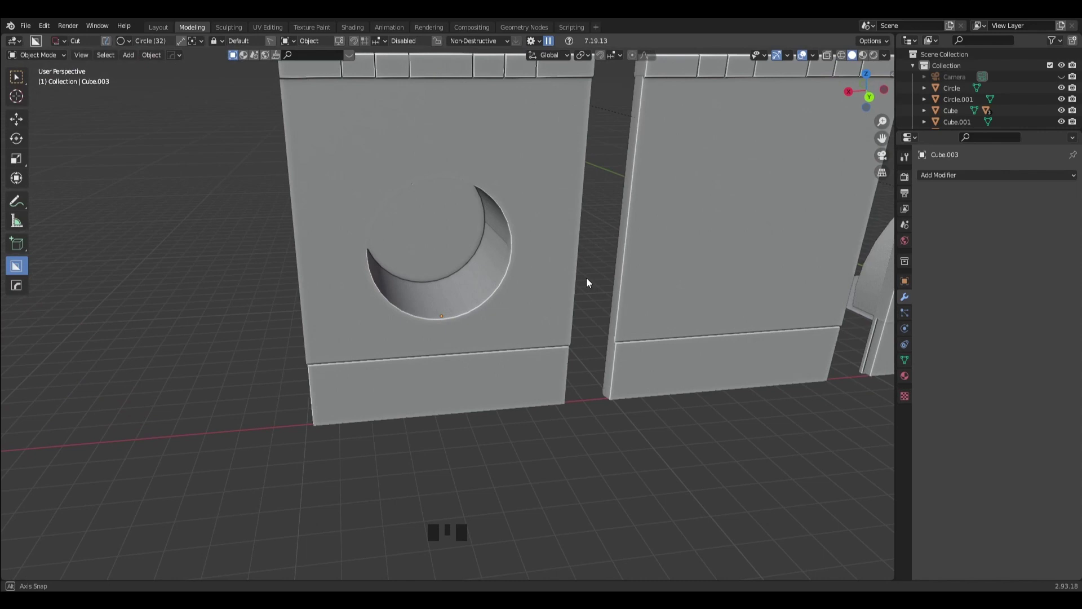
pyautogui.scroll(-3)
pyautogui.scroll(-3)
pyautogui.click(868, 102)
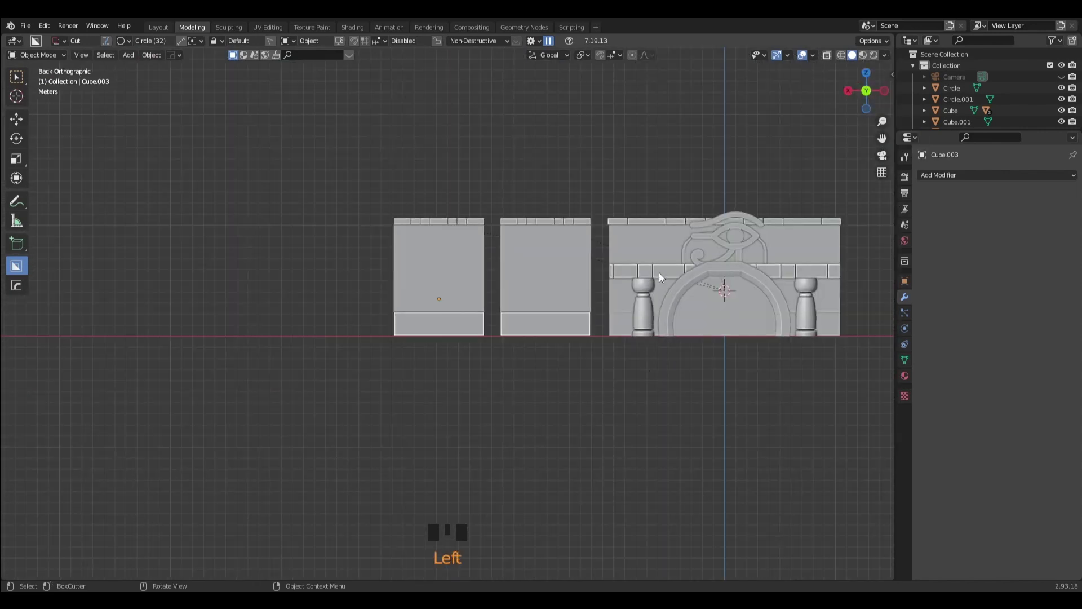
# Duplicate the arch wall's brick band across the plain panels and select its right-end bricks with linked select.
pyautogui.click(665, 275)
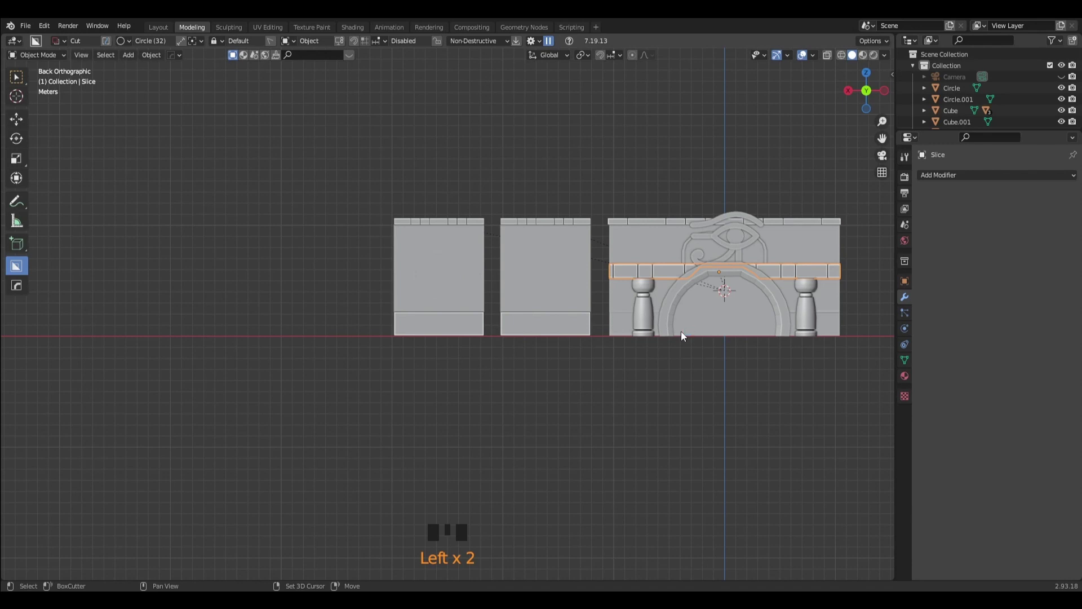
pyautogui.press('shift+d')
pyautogui.moveTo(17, 119); pyautogui.dragTo(645, 276)
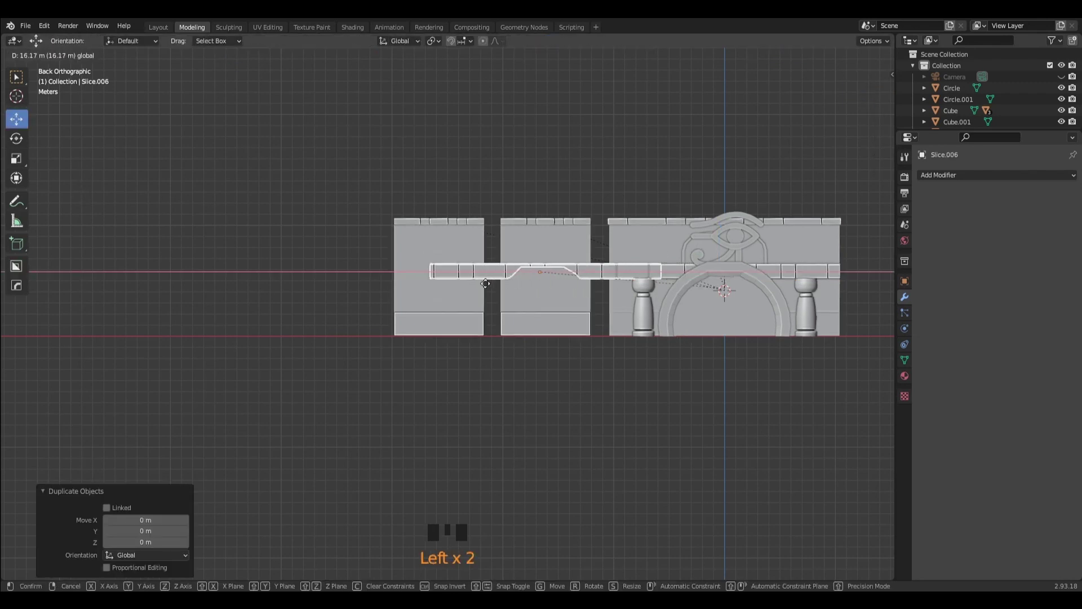
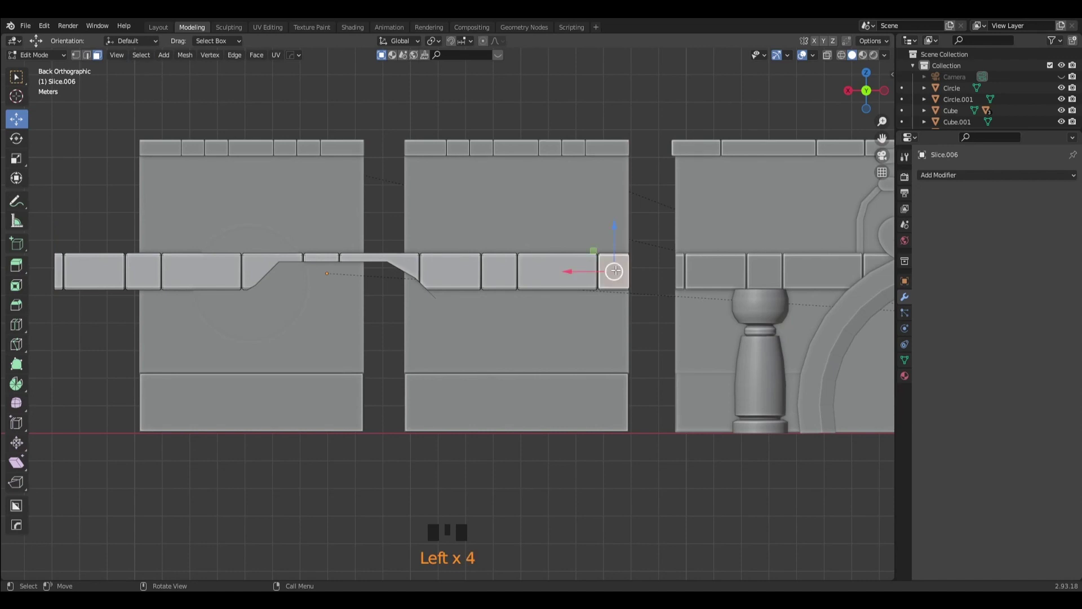
pyautogui.press('l')
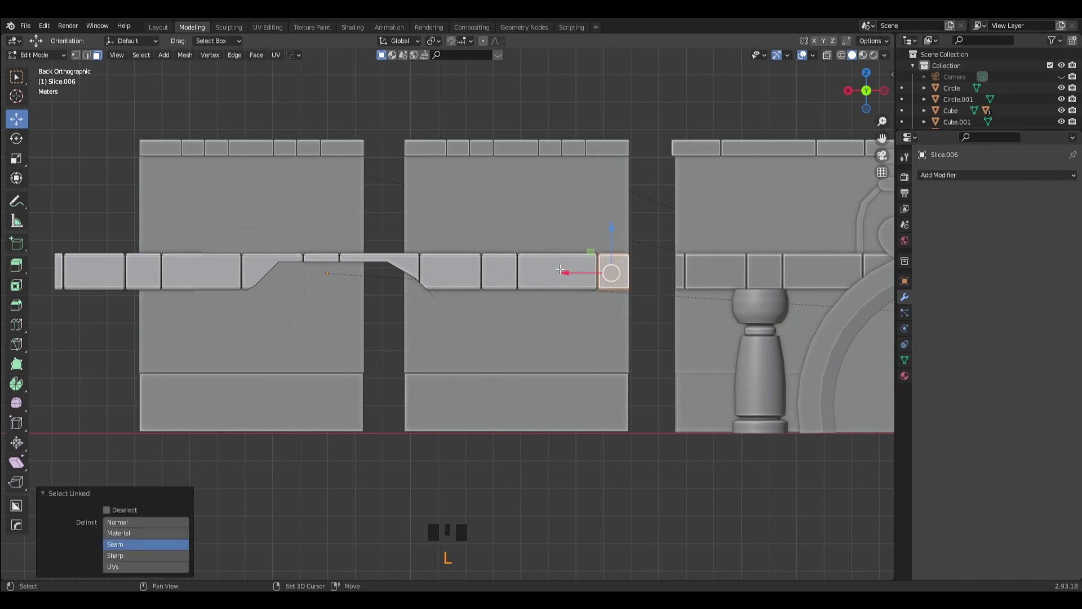
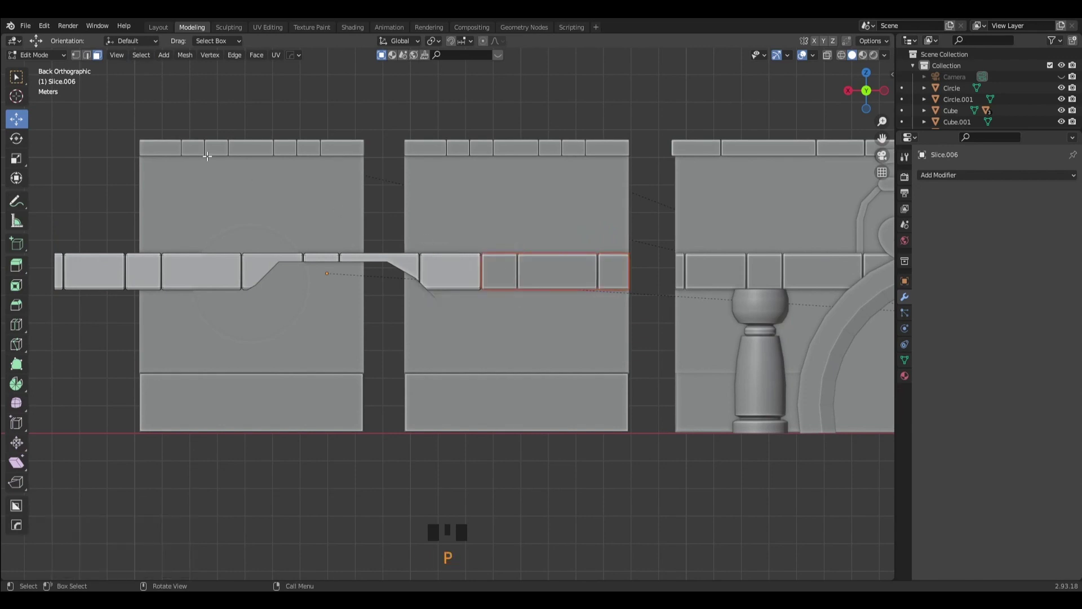
pyautogui.moveTo(43, 75); pyautogui.dragTo(322, 88)
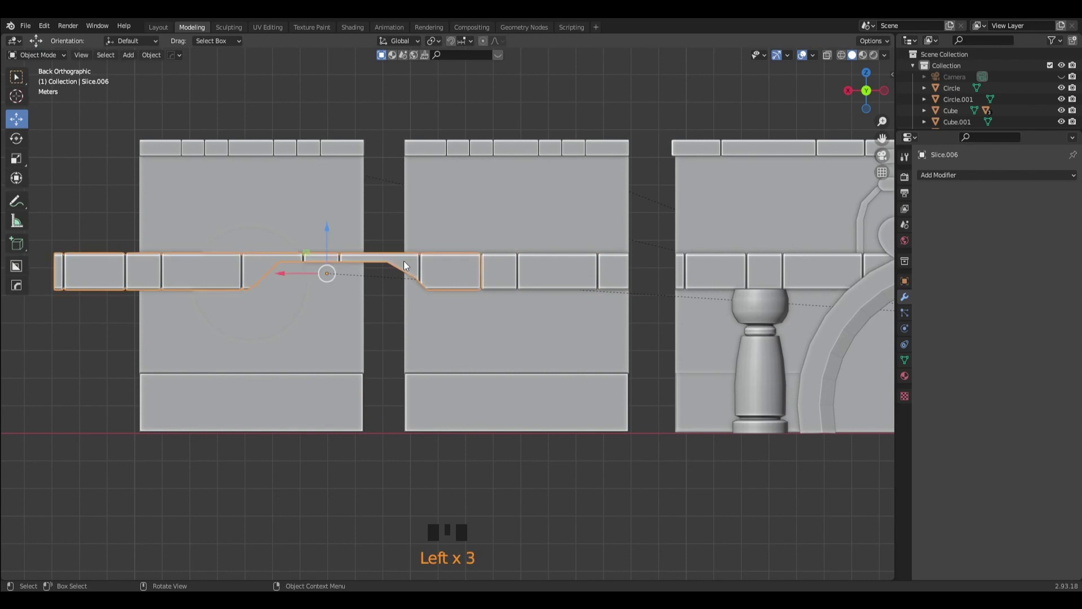
# Set the separated bricks' origin to geometry and move the left band piece onto the middle panel.
pyautogui.press('Delete')
pyautogui.scroll(-3)
pyautogui.click(536, 287)
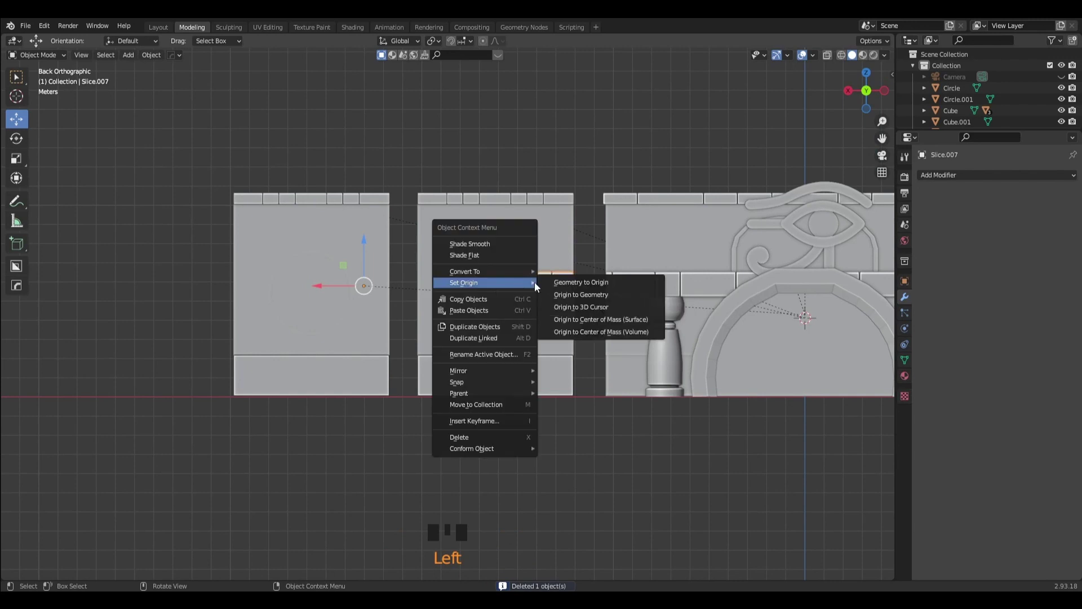
pyautogui.moveTo(568, 297); pyautogui.dragTo(508, 293)
pyautogui.press('shift+d')
pyautogui.click(466, 288)
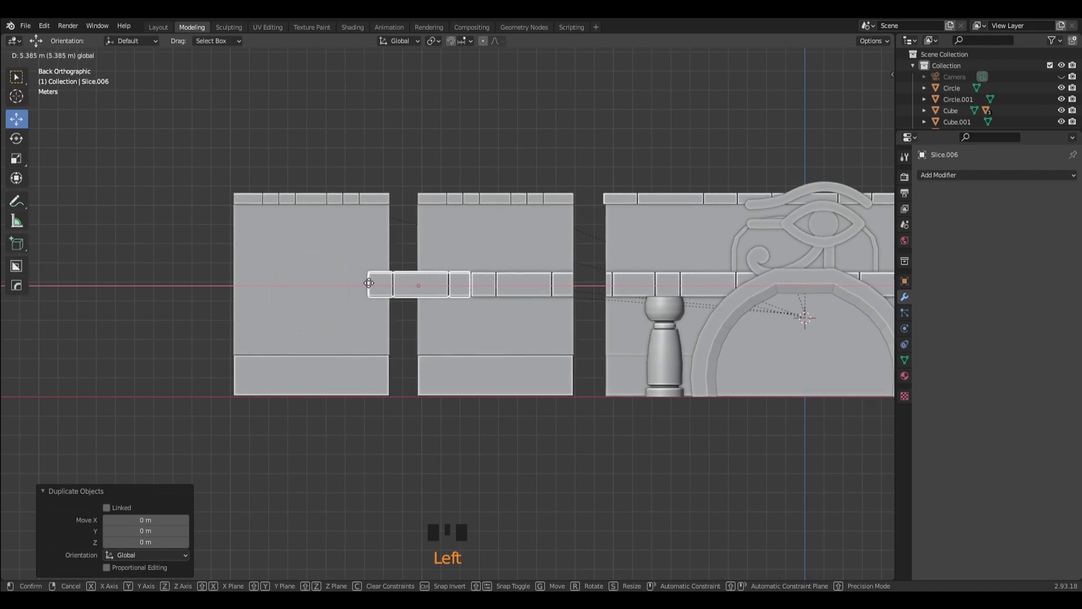
# Separate two more end bricks from the band pieces with P > Selection and return to Object Mode.
pyautogui.scroll(3)
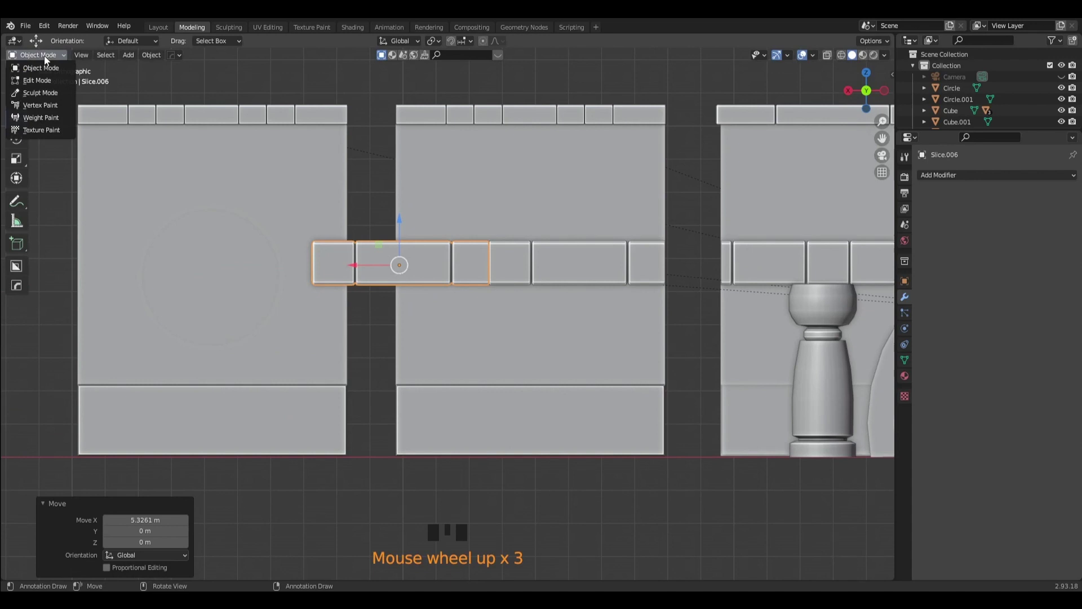
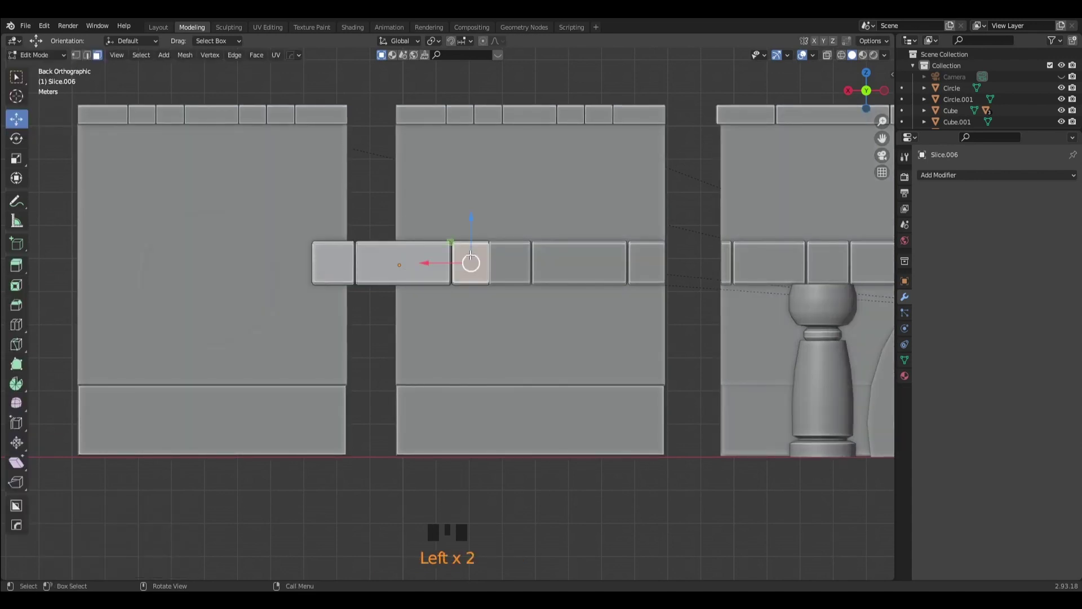
pyautogui.press('l')
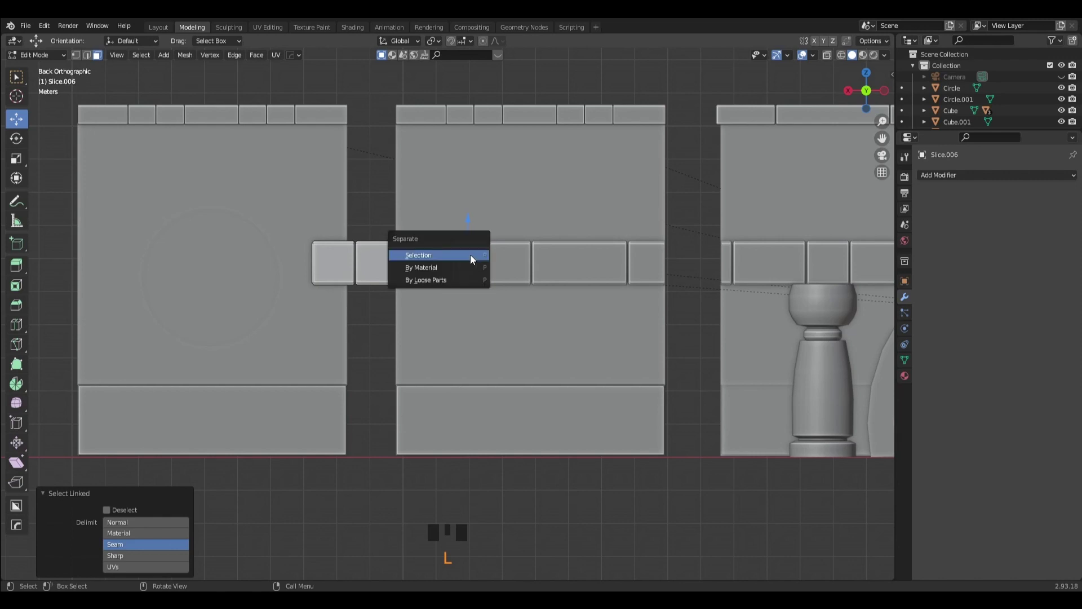
pyautogui.moveTo(50, 69); pyautogui.dragTo(481, 259)
pyautogui.press('Delete')
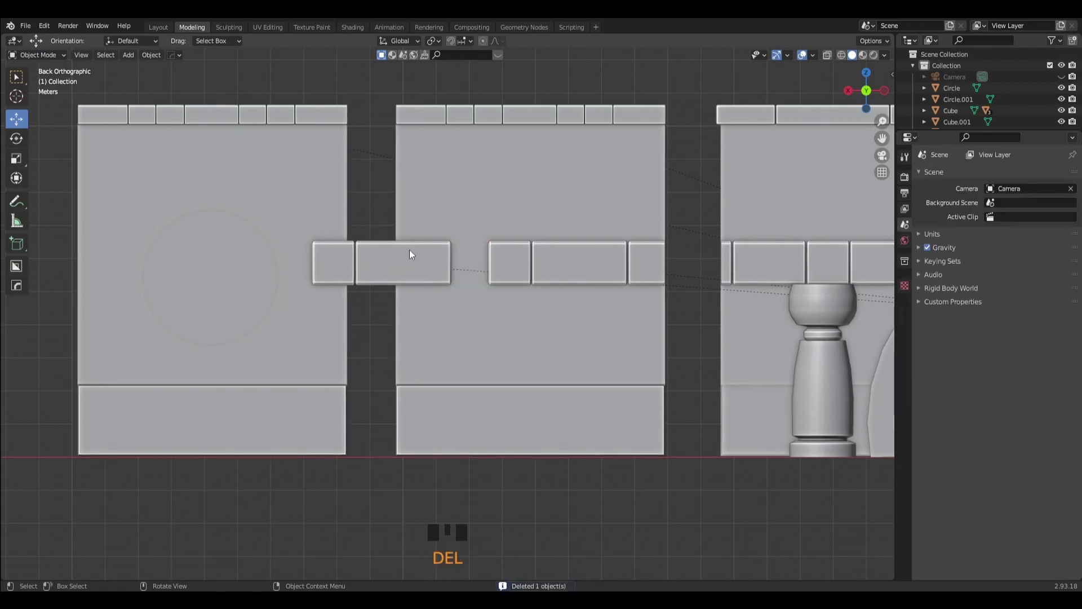
pyautogui.click(359, 267)
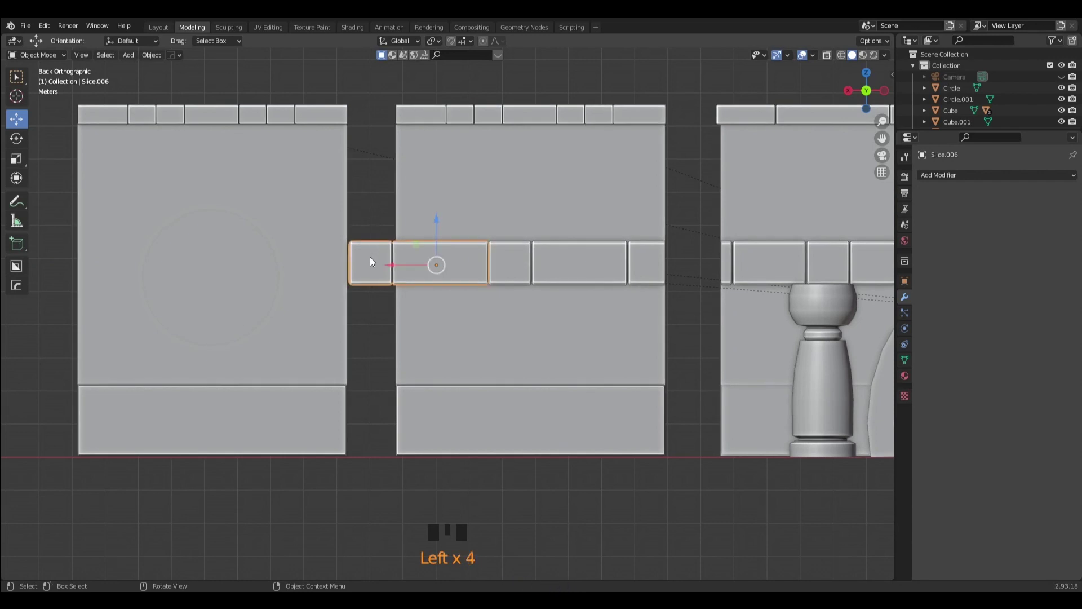
pyautogui.click(44, 84)
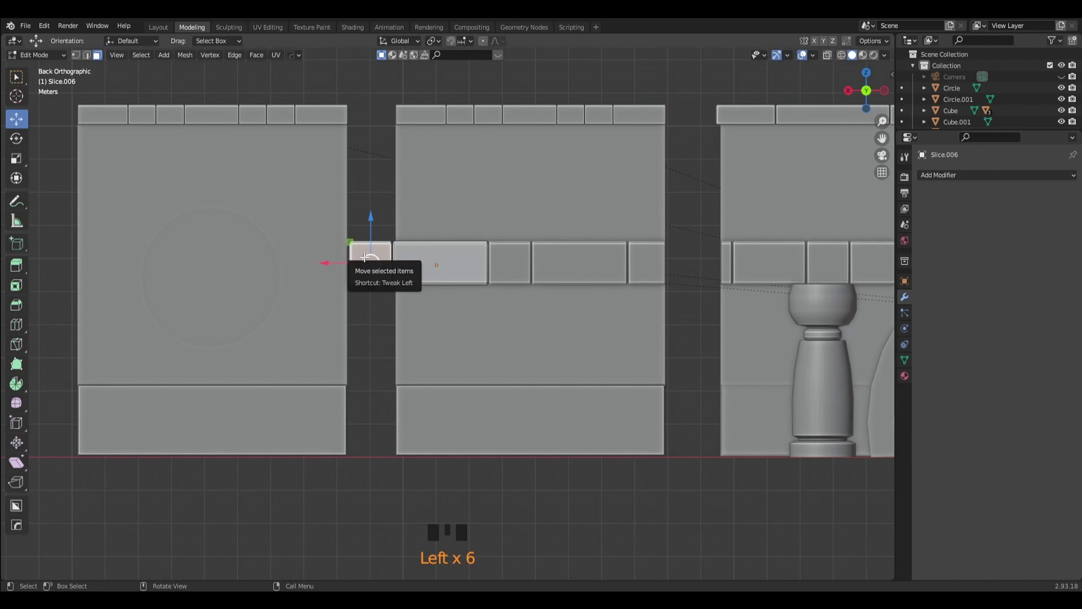
pyautogui.press('l')
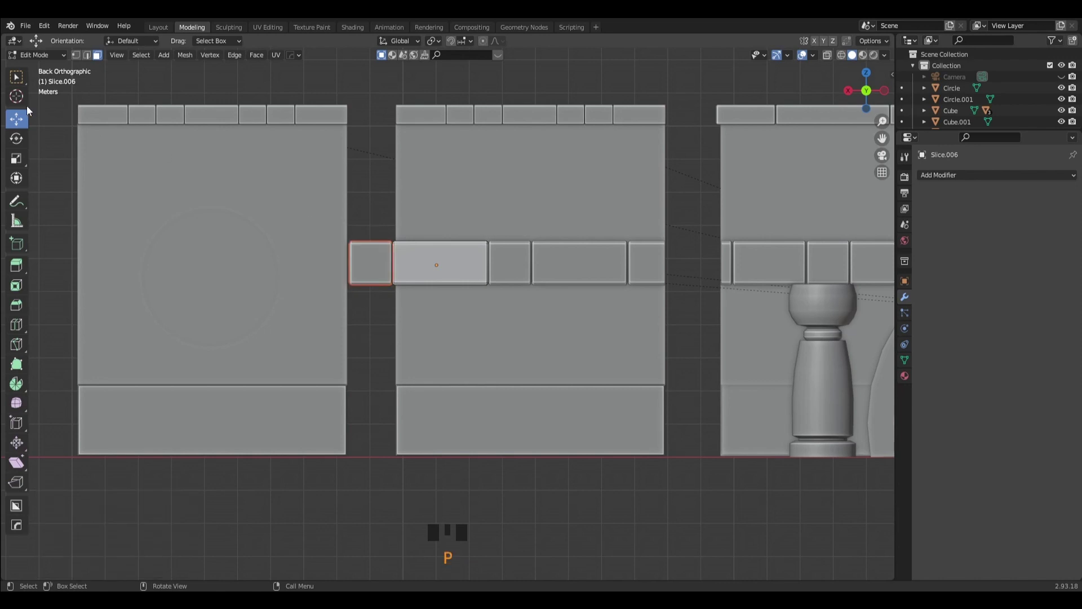
pyautogui.moveTo(59, 71); pyautogui.dragTo(369, 277)
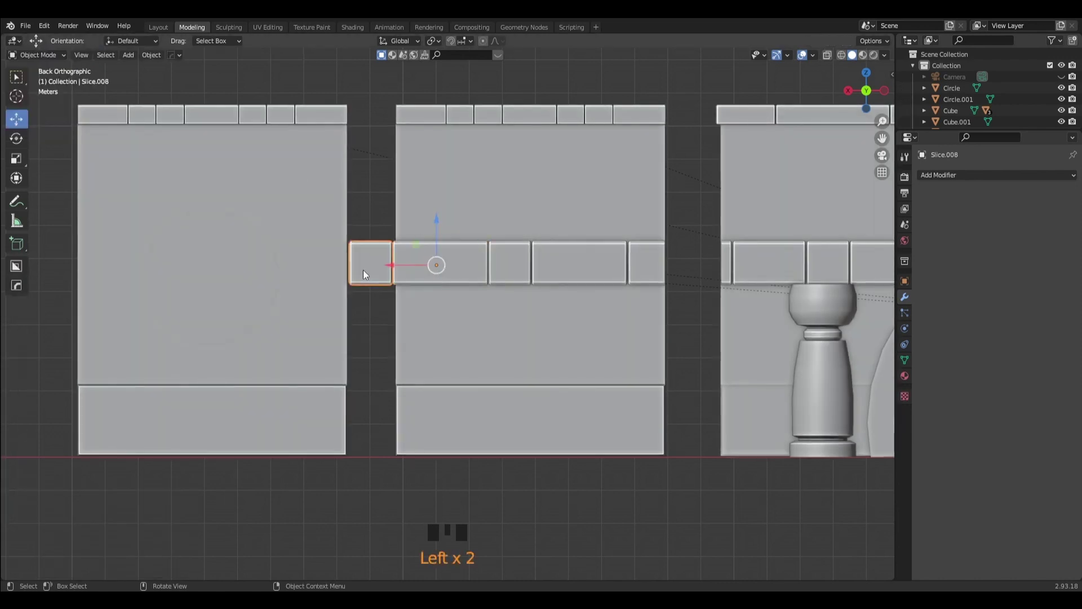
pyautogui.press('Delete')
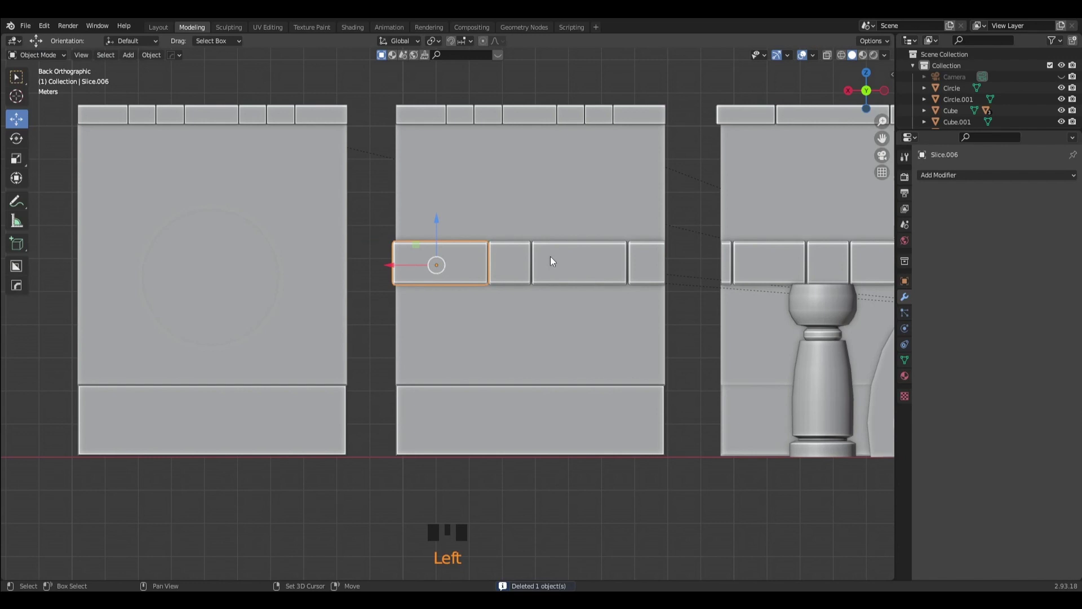
# Select the middle panel's band pieces, set origins to geometry and align them edge to edge.
pyautogui.click(571, 263)
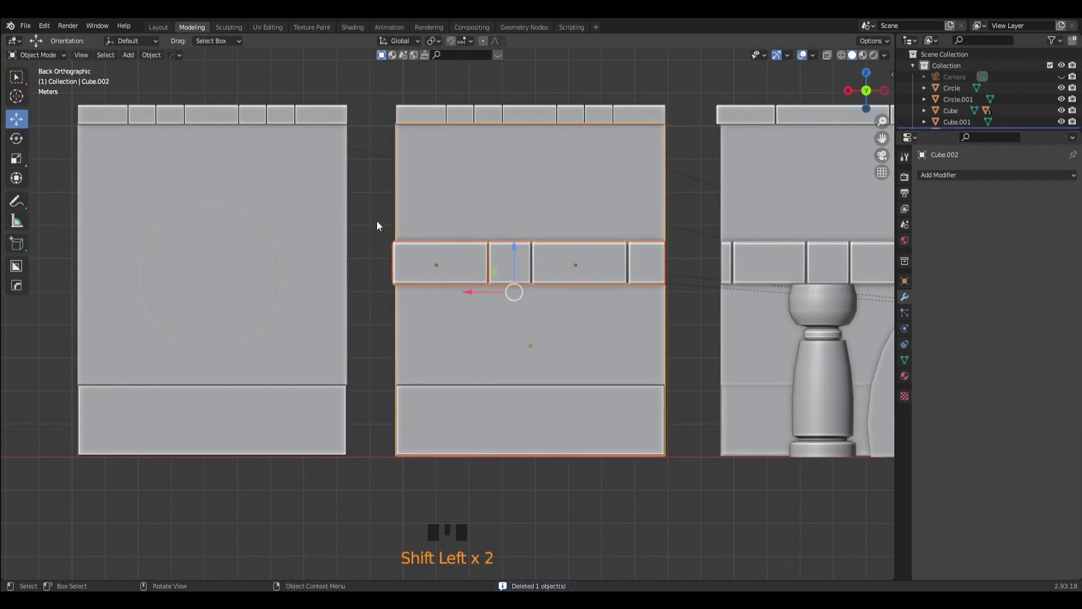
pyautogui.click(381, 225)
pyautogui.click(458, 263)
pyautogui.click(515, 263)
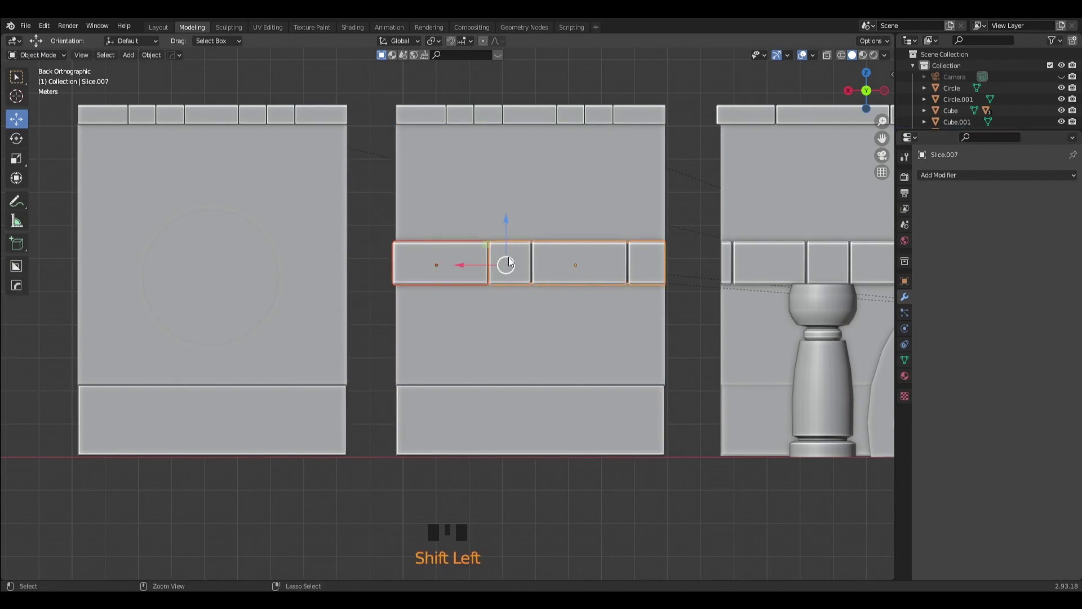
pyautogui.press('ctrl+j')
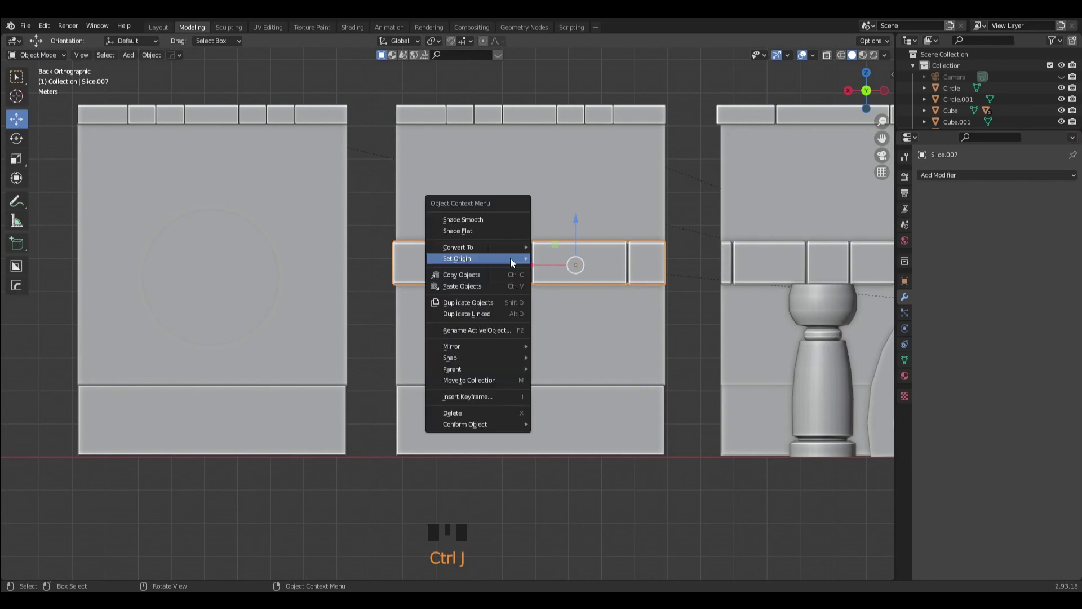
pyautogui.moveTo(563, 279); pyautogui.dragTo(501, 264)
pyautogui.click(502, 265)
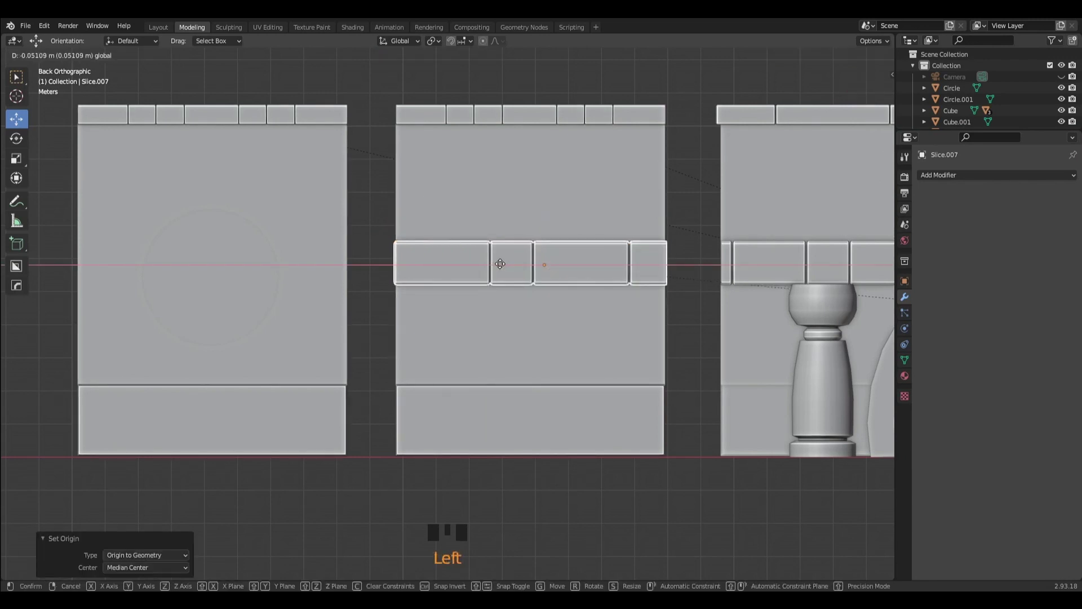
pyautogui.click(383, 335)
# Inspect the panels in 3D, then select the finished brick band and duplicate it toward the crescent panel.
pyautogui.scroll(-3)
pyautogui.moveTo(589, 468); pyautogui.dragTo(968, 33)
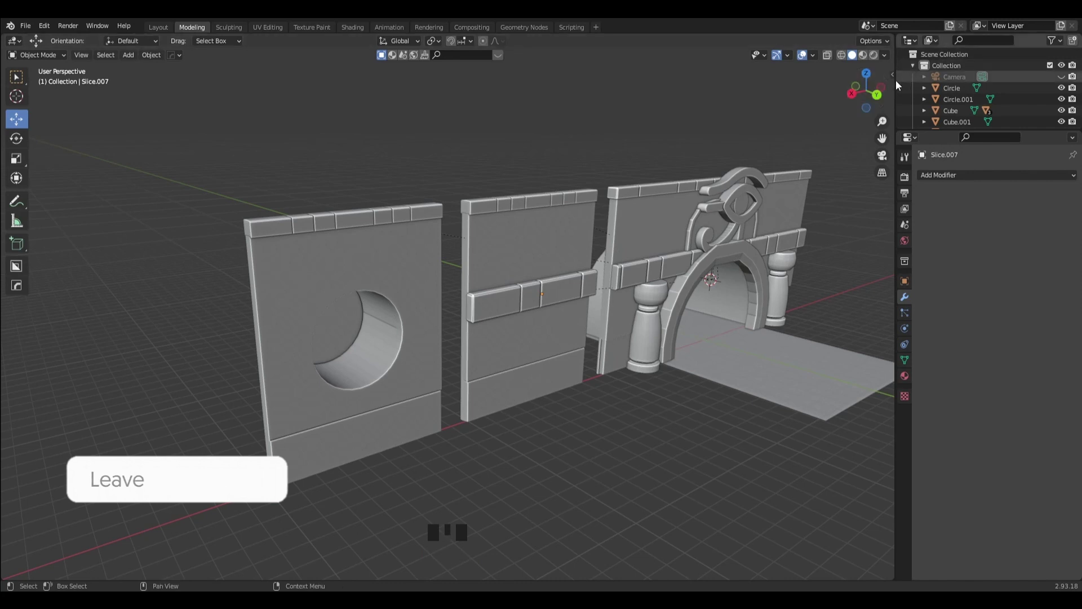
pyautogui.click(875, 100)
pyautogui.moveTo(509, 372); pyautogui.dragTo(630, 297)
pyautogui.click(630, 298)
pyautogui.press('shift+d')
# Place the band copy on the left panel and draw a BoxCutter circle cutter over it.
pyautogui.click(551, 297)
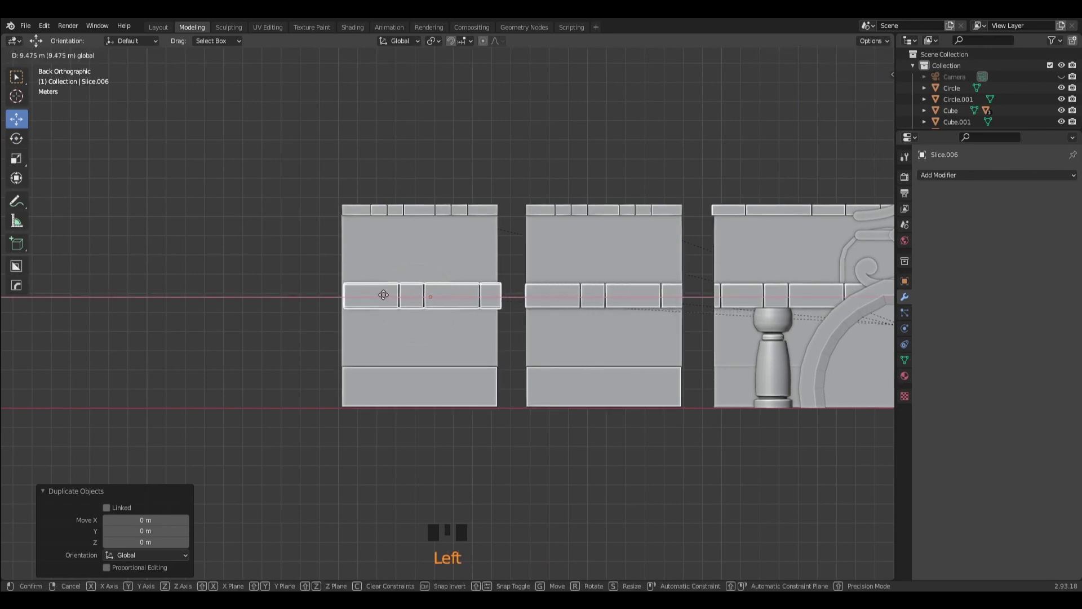
pyautogui.scroll(3)
pyautogui.moveTo(515, 302); pyautogui.dragTo(576, 321)
pyautogui.scroll(3)
pyautogui.moveTo(20, 266); pyautogui.dragTo(516, 329)
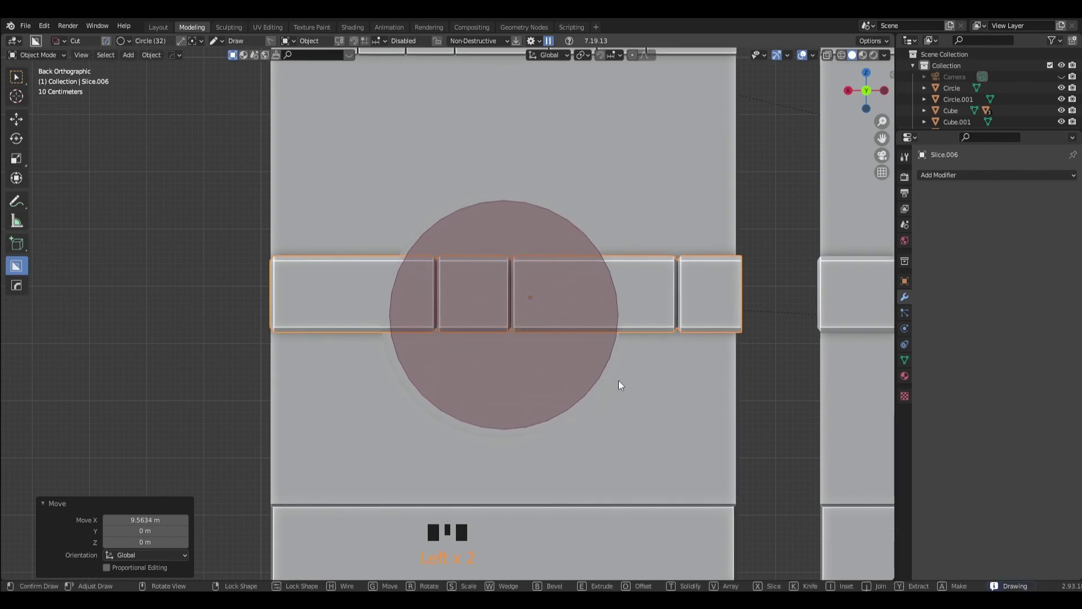
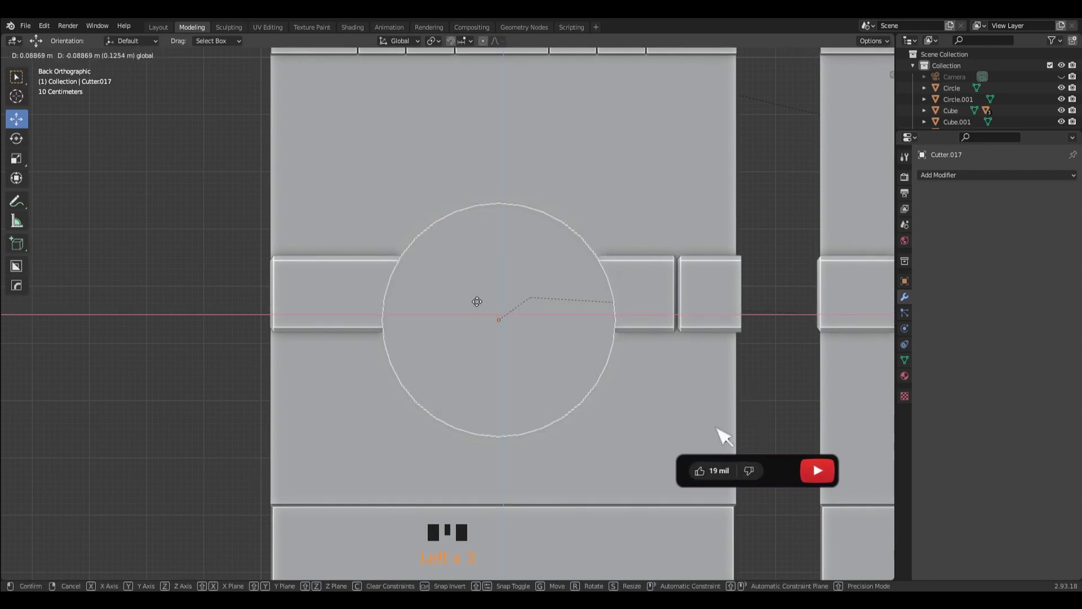
# Move the circular cutter over the round window and scale it up to fit the opening.
pyautogui.moveTo(545, 311); pyautogui.dragTo(556, 315)
pyautogui.press('s')
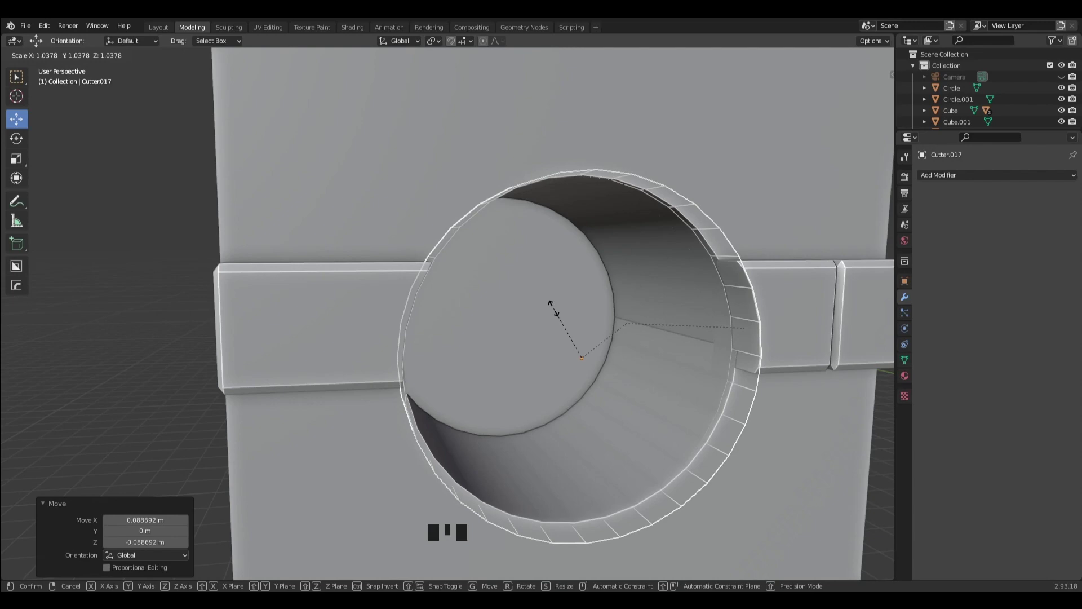
pyautogui.scroll(-3)
pyautogui.moveTo(661, 385); pyautogui.dragTo(611, 381)
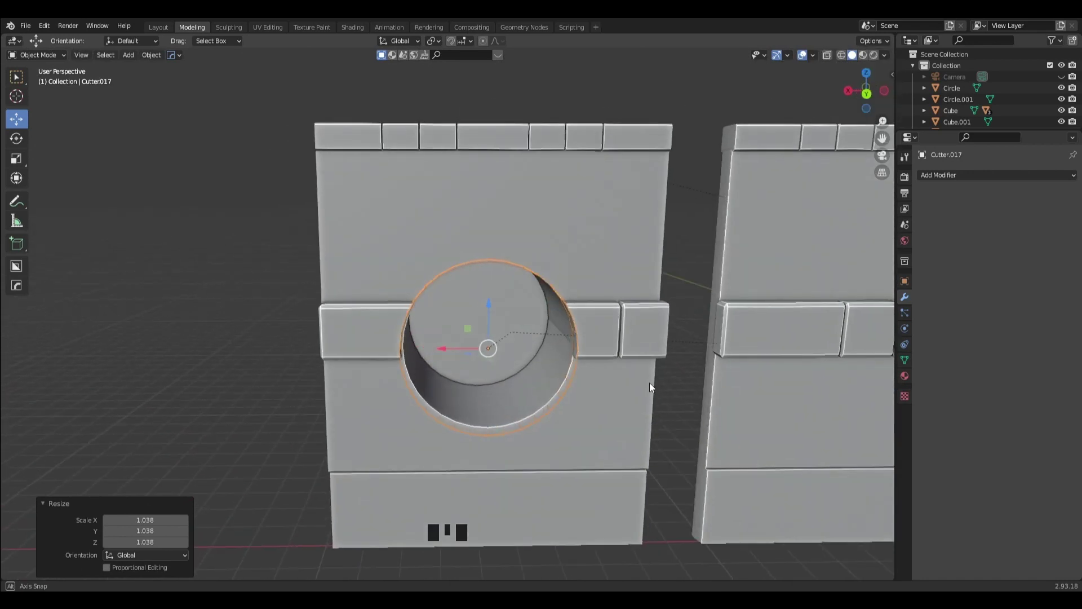
pyautogui.scroll(-3)
# Apply the Boolean on the left panel's band and delete the leftover cutter.
pyautogui.click(581, 323)
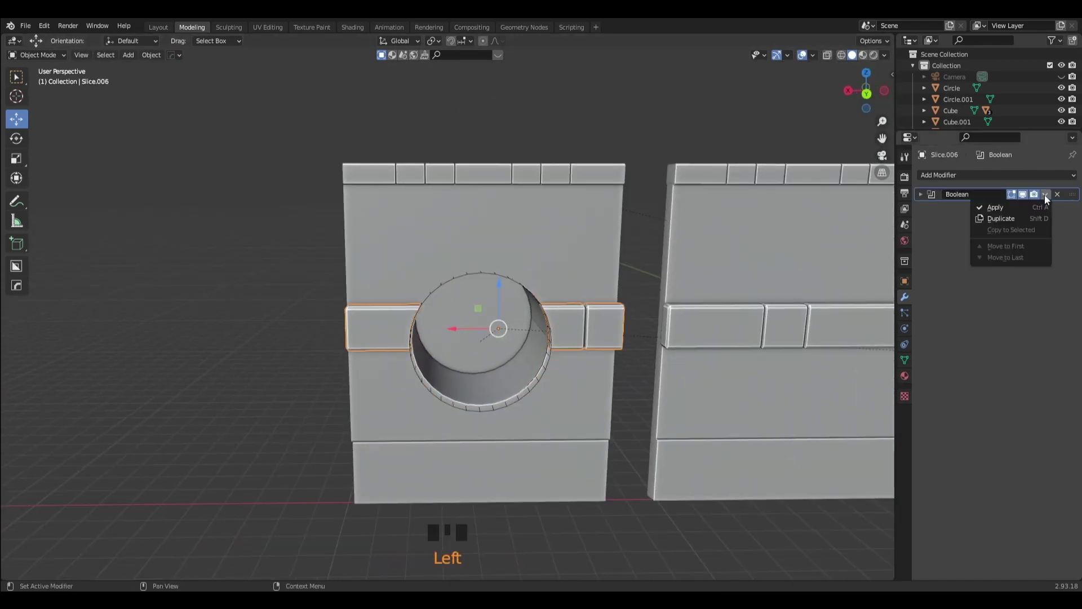
pyautogui.moveTo(1012, 213); pyautogui.dragTo(545, 386)
pyautogui.press('Delete')
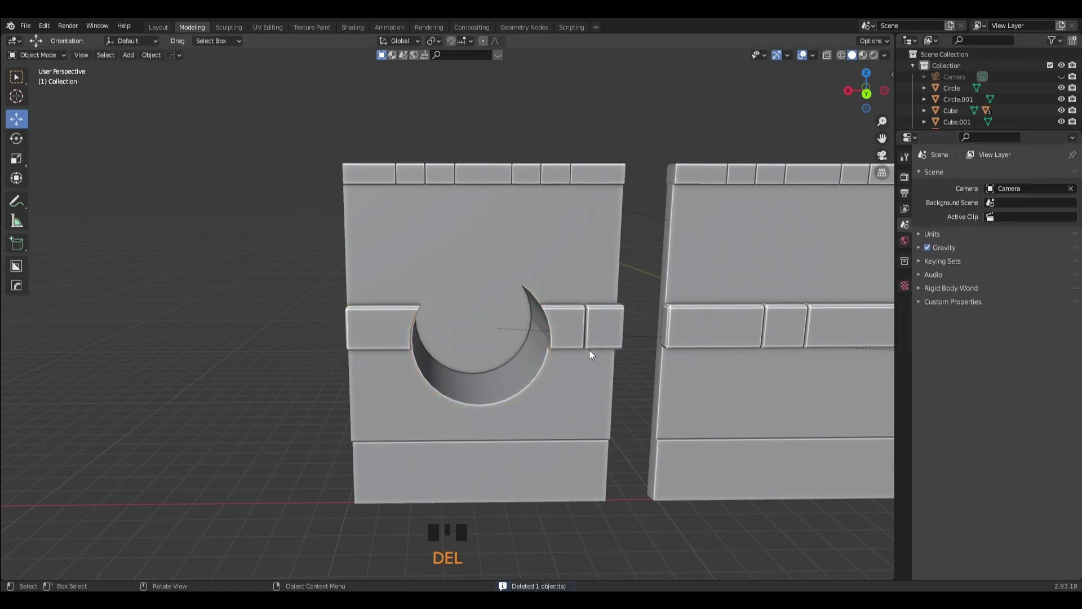
pyautogui.scroll(-3)
pyautogui.moveTo(521, 439); pyautogui.dragTo(552, 460)
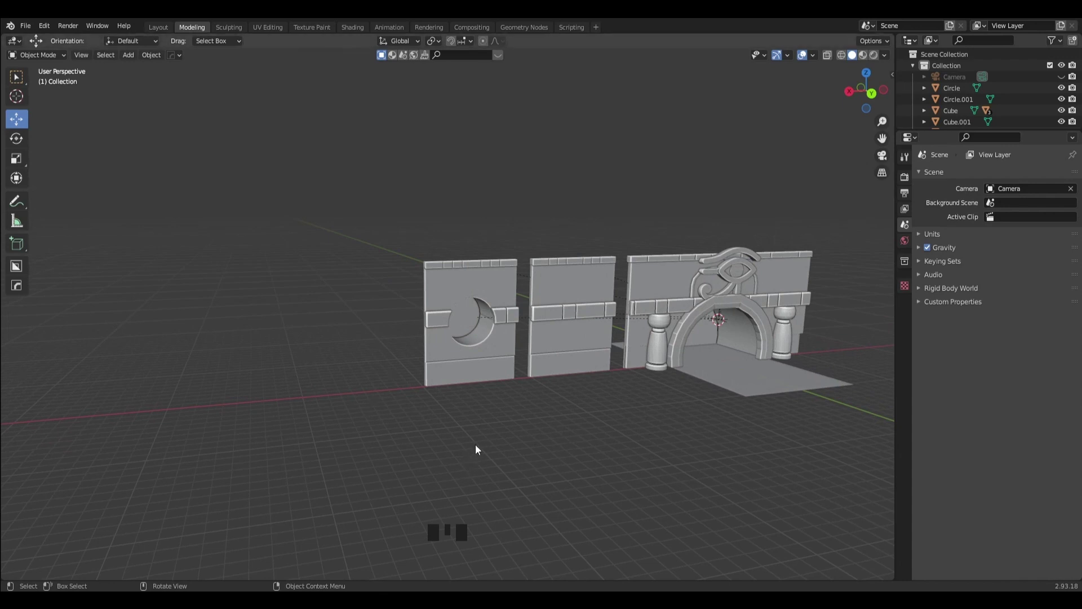
pyautogui.moveTo(481, 446); pyautogui.dragTo(404, 433)
pyautogui.scroll(3)
pyautogui.moveTo(501, 450); pyautogui.dragTo(460, 419)
pyautogui.scroll(3)
pyautogui.scroll(3)
pyautogui.moveTo(537, 397); pyautogui.dragTo(442, 402)
pyautogui.scroll(3)
pyautogui.scroll(3)
pyautogui.scroll(3)
pyautogui.scroll(-3)
pyautogui.moveTo(473, 358); pyautogui.dragTo(467, 352)
pyautogui.scroll(-3)
pyautogui.scroll(-3)
pyautogui.click(877, 99)
pyautogui.click(658, 288)
# Duplicate the column and slide it along X up against the first wall panel.
pyautogui.press('shift+d')
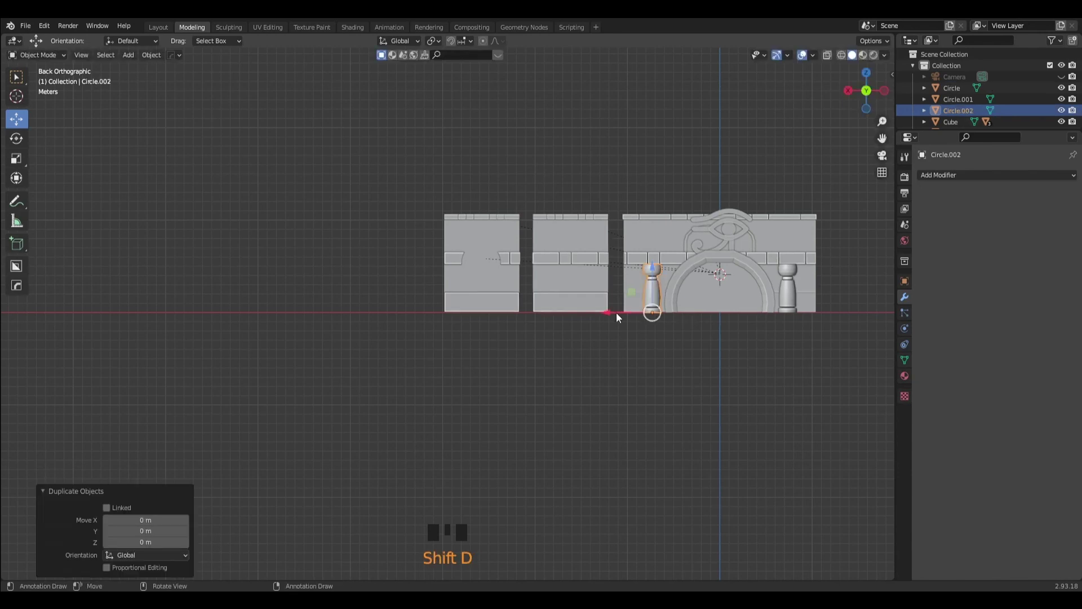
pyautogui.click(614, 317)
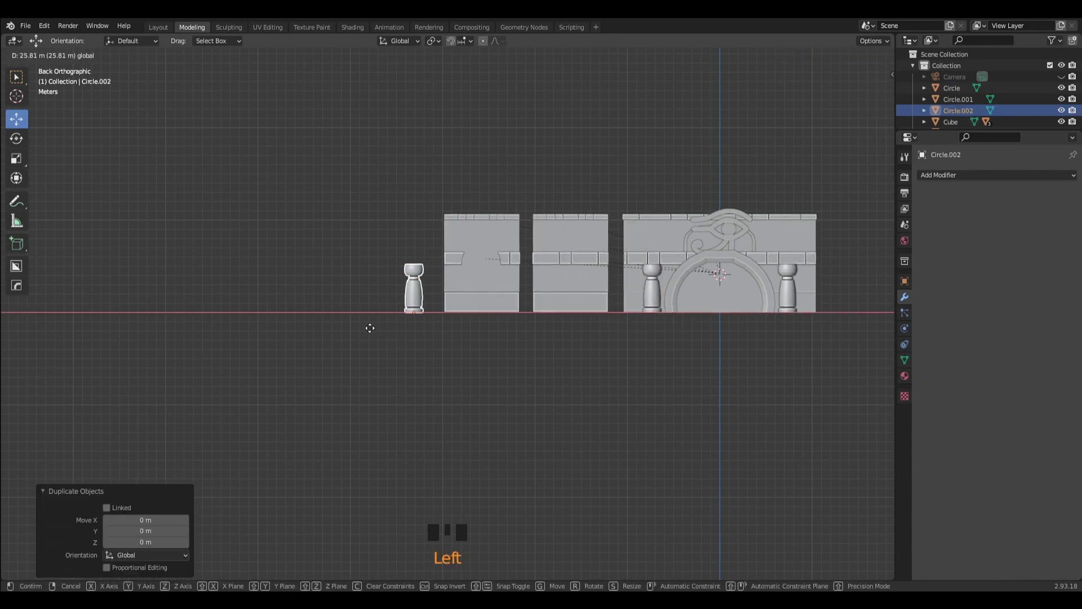
pyautogui.scroll(3)
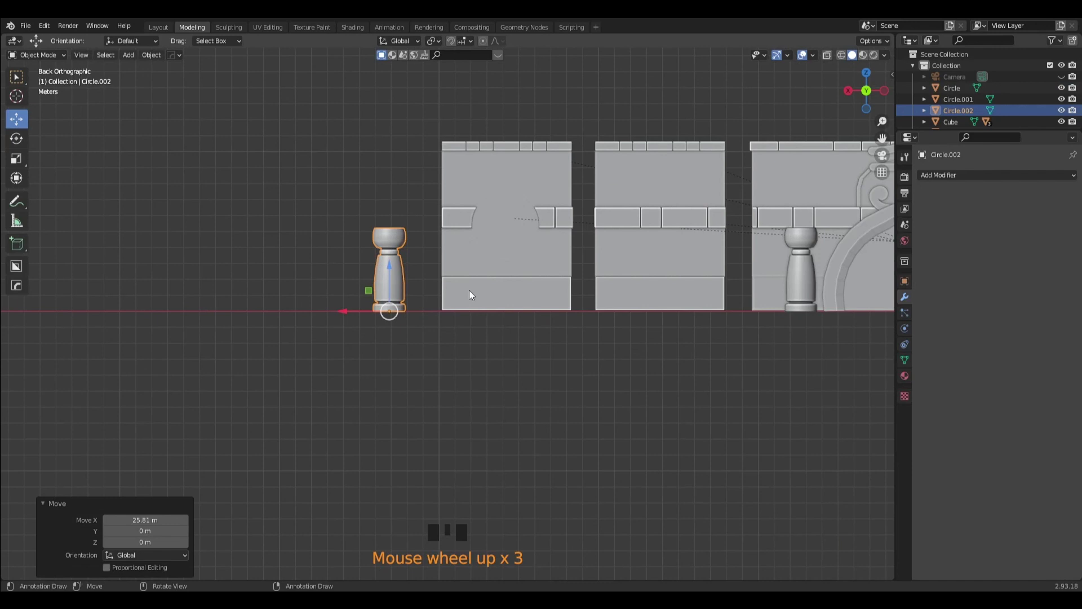
pyautogui.moveTo(466, 308); pyautogui.dragTo(425, 345)
pyautogui.click(426, 345)
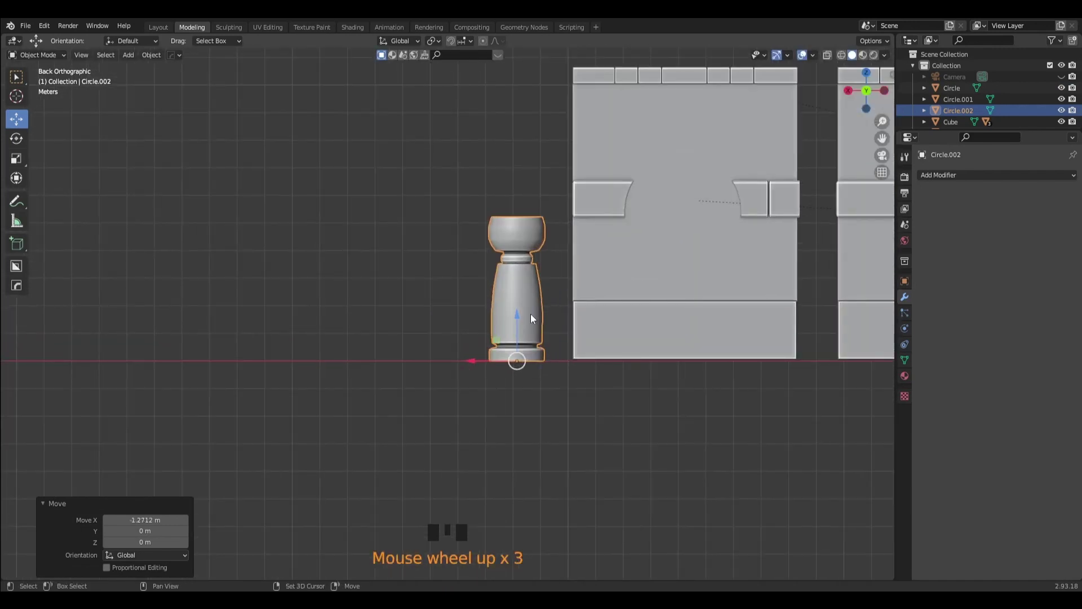
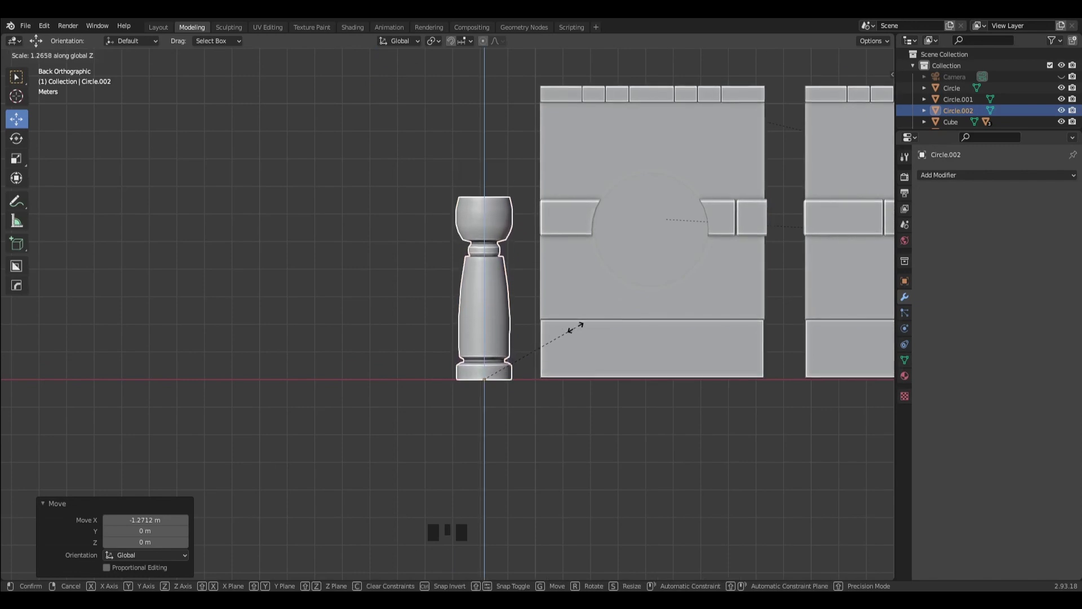
# Undo a trial adjustment of the column and return to the straight-on orthographic view.
pyautogui.click(565, 412)
pyautogui.moveTo(563, 414); pyautogui.dragTo(577, 447)
pyautogui.scroll(-3)
pyautogui.moveTo(594, 405); pyautogui.dragTo(567, 364)
pyautogui.press('ctrl+z')
pyautogui.press('ctrl+z')
pyautogui.scroll(3)
pyautogui.click(867, 97)
pyautogui.scroll(3)
# Duplicate the column, set its origin to geometry, rotate it 180° and stack it on the original.
pyautogui.press('shift+d')
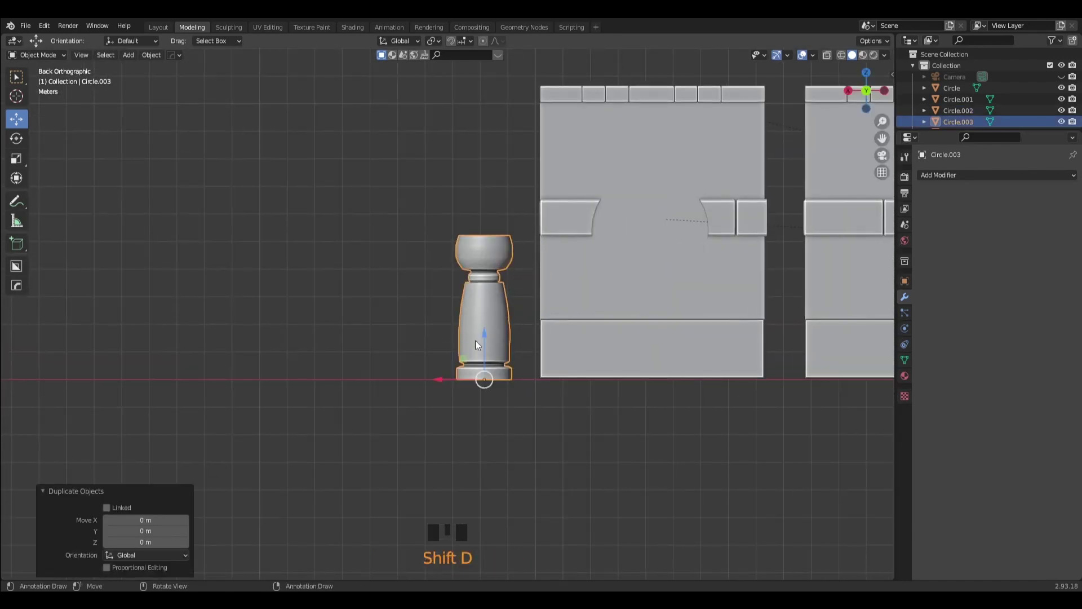
pyautogui.click(490, 329)
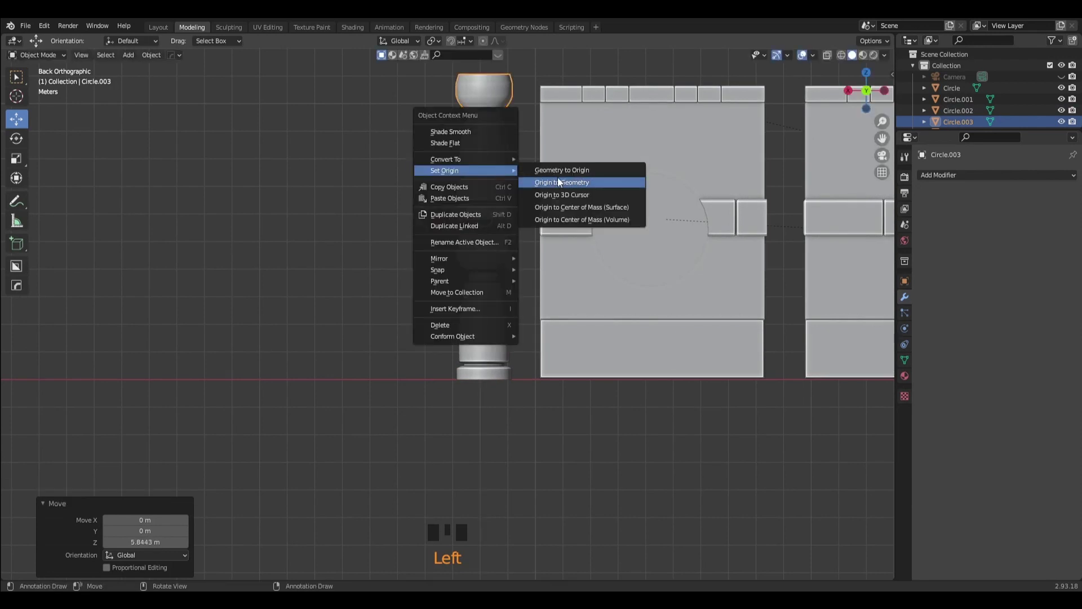
pyautogui.moveTo(561, 182); pyautogui.dragTo(554, 230)
pyautogui.press('r')
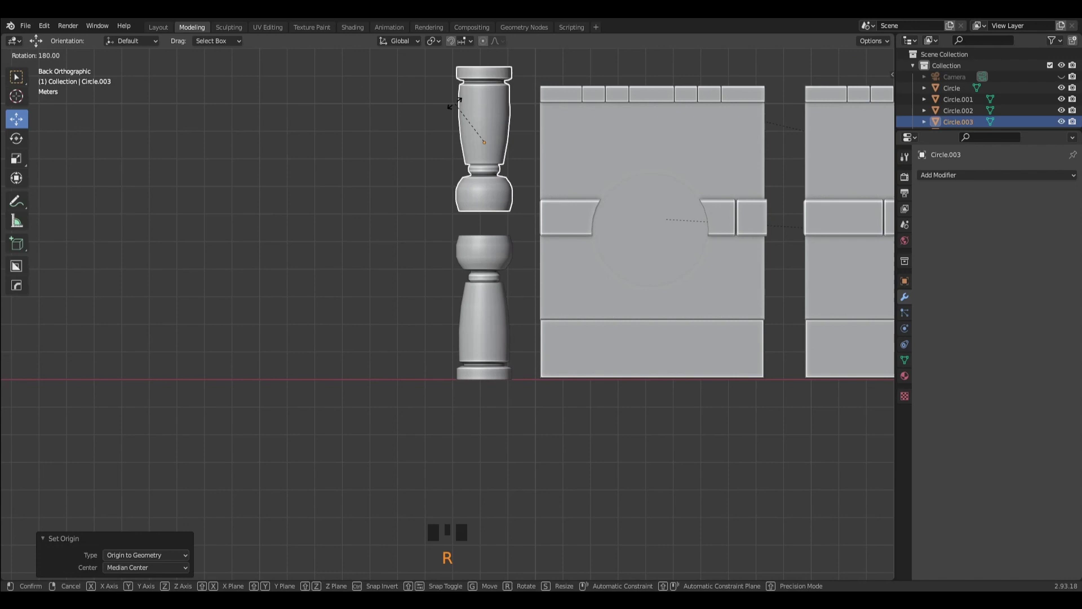
pyautogui.click(487, 105)
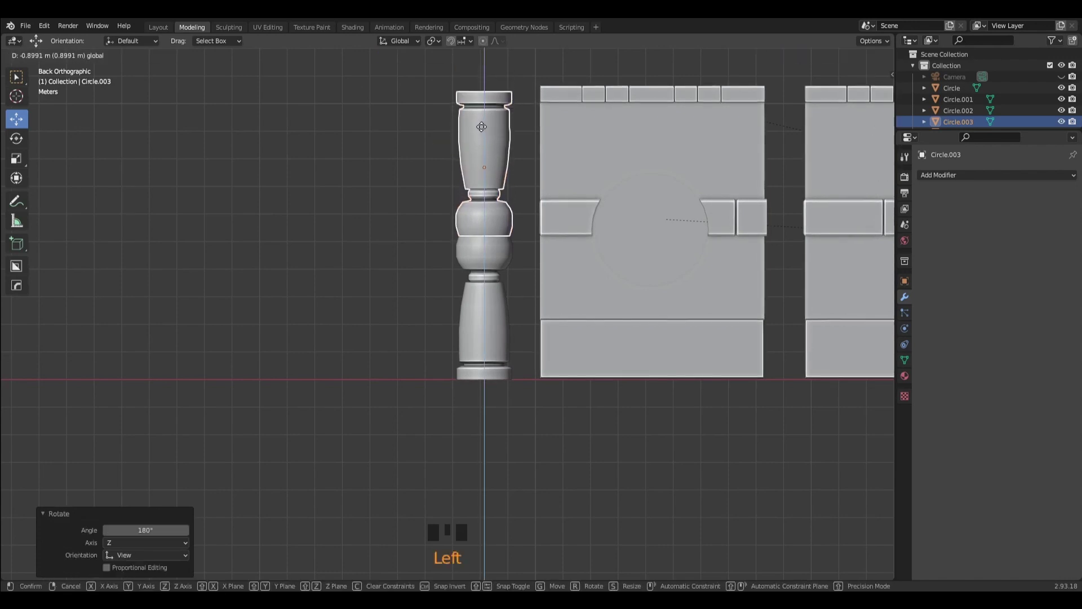
pyautogui.click(385, 192)
# Inspect the stacked trial in 3D, delete the flipped duplicate and reselect the column.
pyautogui.scroll(-3)
pyautogui.moveTo(402, 297); pyautogui.dragTo(417, 282)
pyautogui.scroll(3)
pyautogui.click(498, 186)
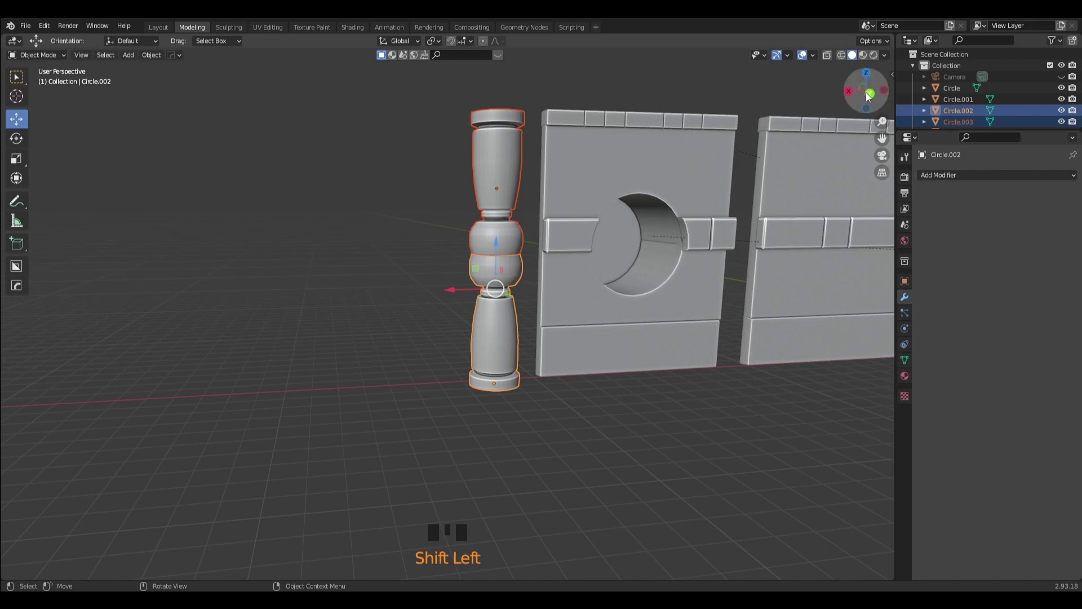
pyautogui.click(872, 97)
pyautogui.click(472, 188)
pyautogui.press('Delete')
pyautogui.scroll(-3)
pyautogui.moveTo(414, 273); pyautogui.dragTo(472, 326)
pyautogui.scroll(3)
pyautogui.click(514, 290)
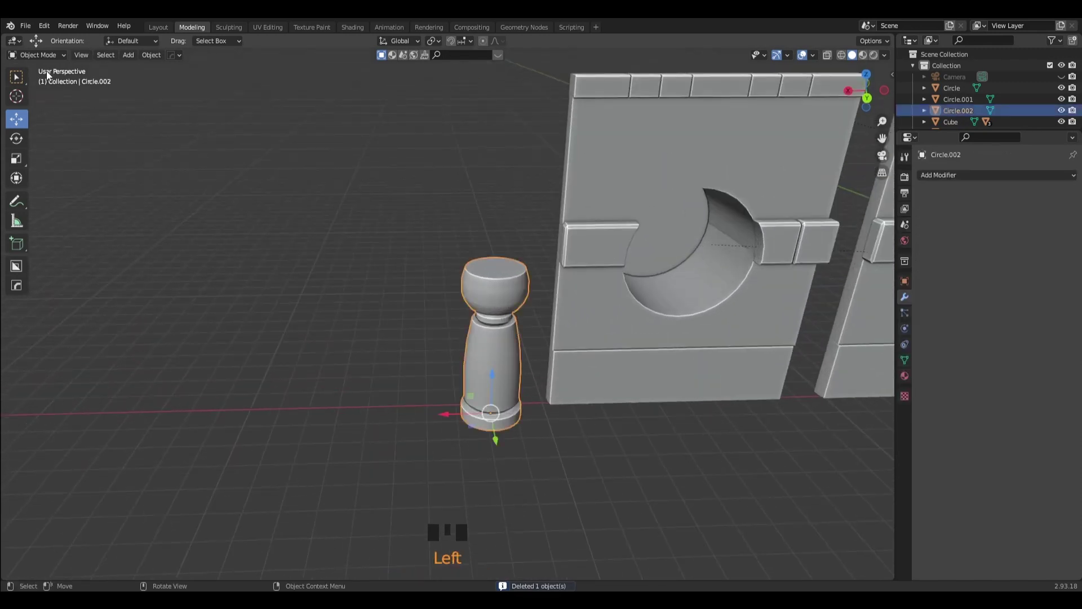
# Snap the 3D cursor to the column's top face and add a UV Sphere there.
pyautogui.click(46, 82)
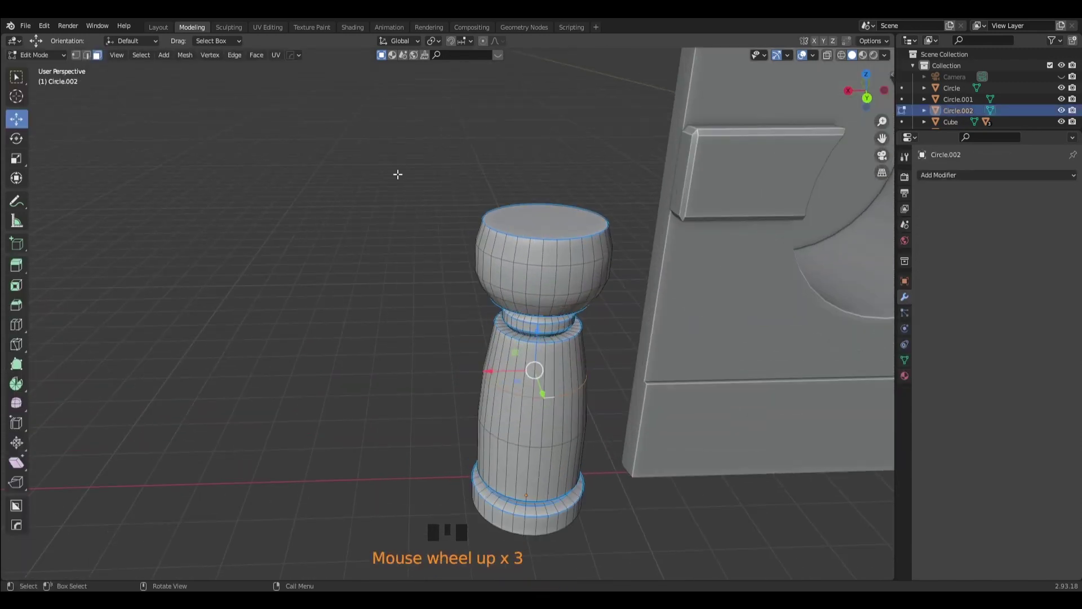
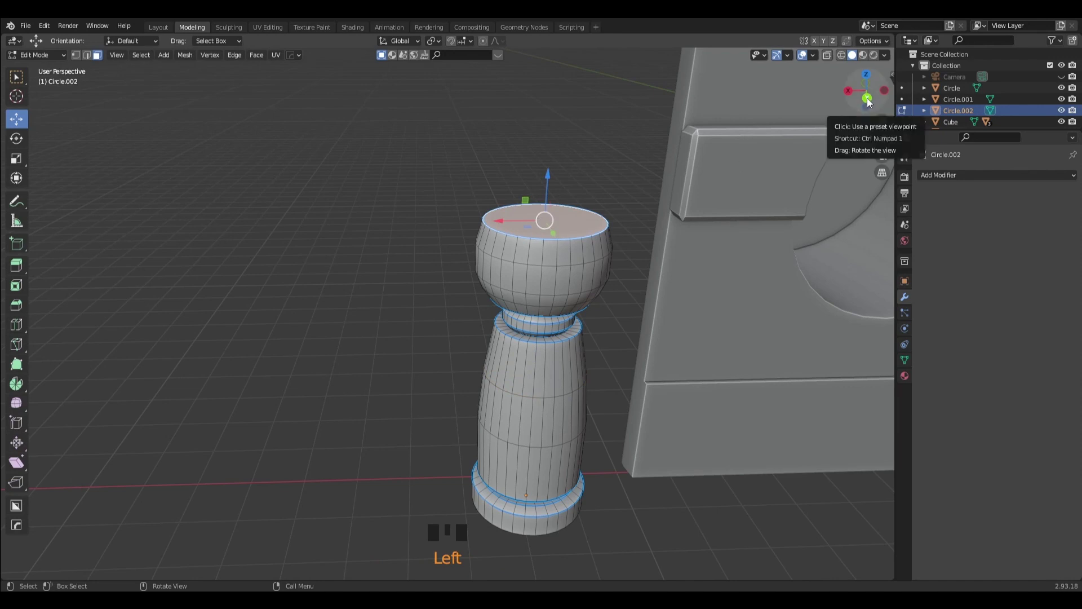
pyautogui.moveTo(45, 70); pyautogui.dragTo(587, 258)
pyautogui.press('shift+a')
pyautogui.scroll(-3)
pyautogui.scroll(-3)
pyautogui.click(699, 304)
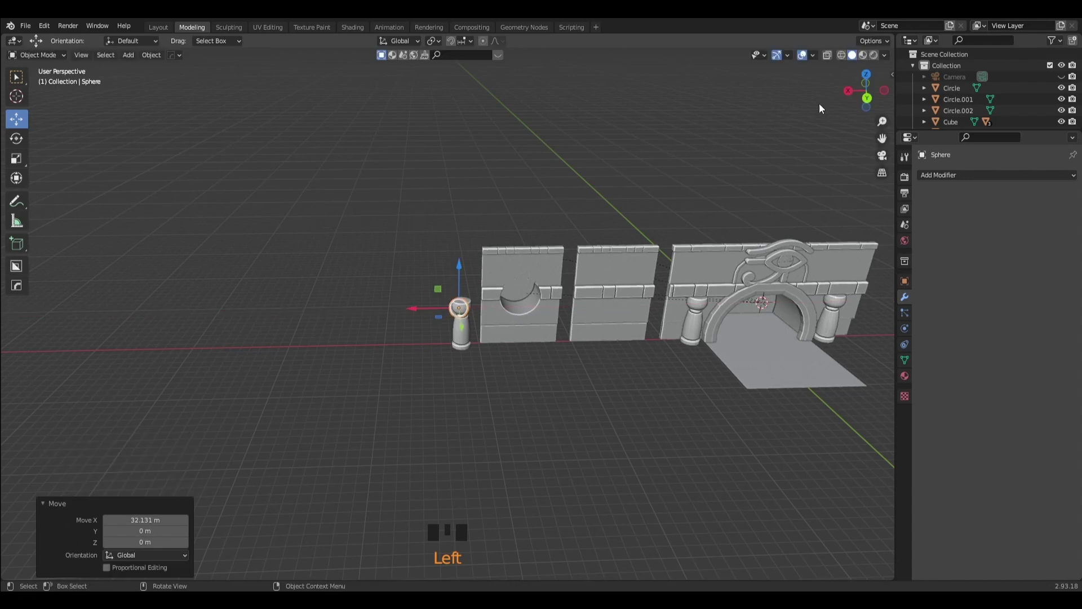
# Raise the sphere along the wall line to sit above the column top.
pyautogui.click(871, 104)
pyautogui.scroll(3)
pyautogui.moveTo(465, 280); pyautogui.dragTo(439, 317)
pyautogui.click(438, 318)
pyautogui.click(493, 256)
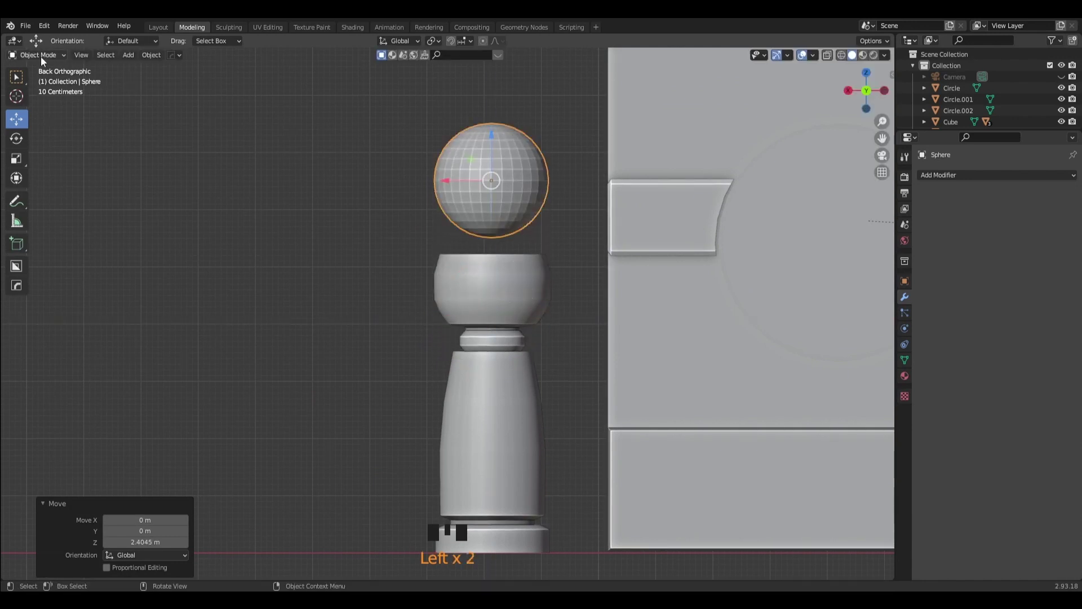
# Delete the sphere's upper-half vertices in Edit Mode, leaving an open hemispherical bowl, and reselect it.
pyautogui.moveTo(47, 82); pyautogui.dragTo(78, 59)
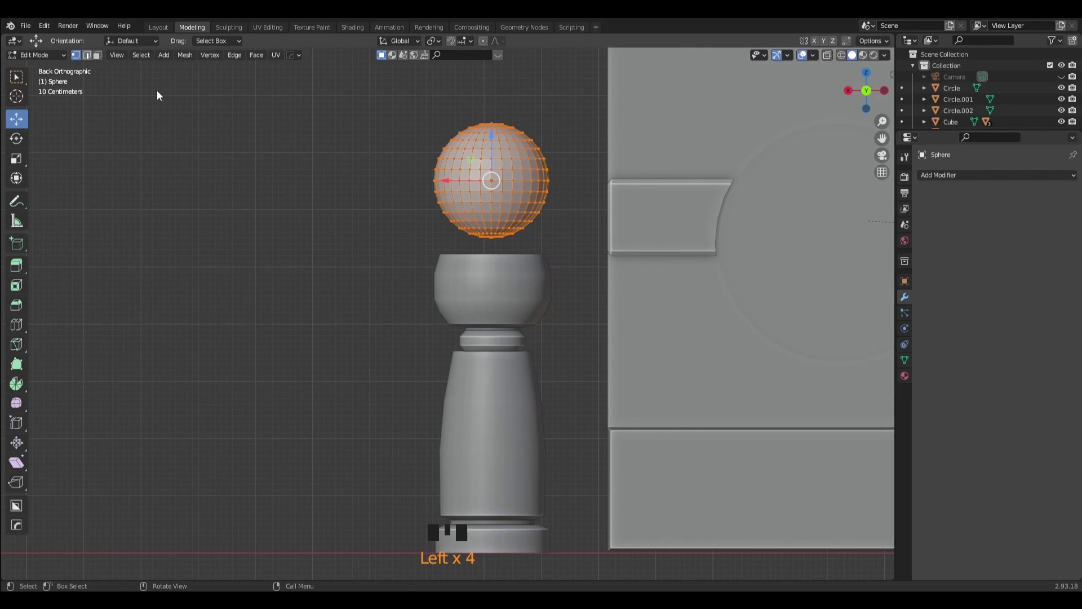
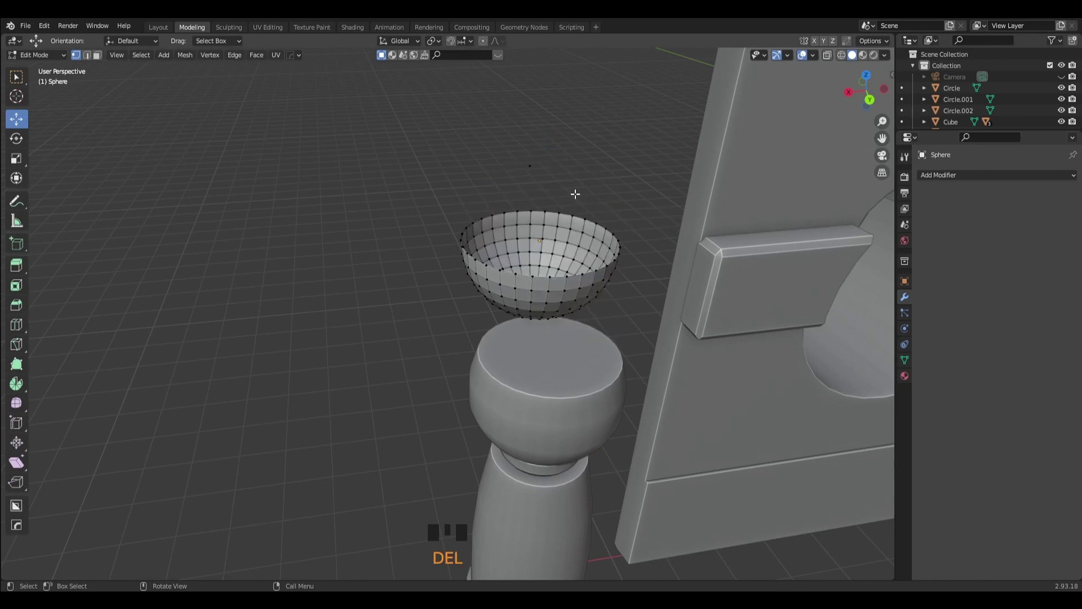
pyautogui.click(94, 59)
pyautogui.click(46, 69)
pyautogui.moveTo(331, 207); pyautogui.dragTo(869, 103)
pyautogui.click(869, 102)
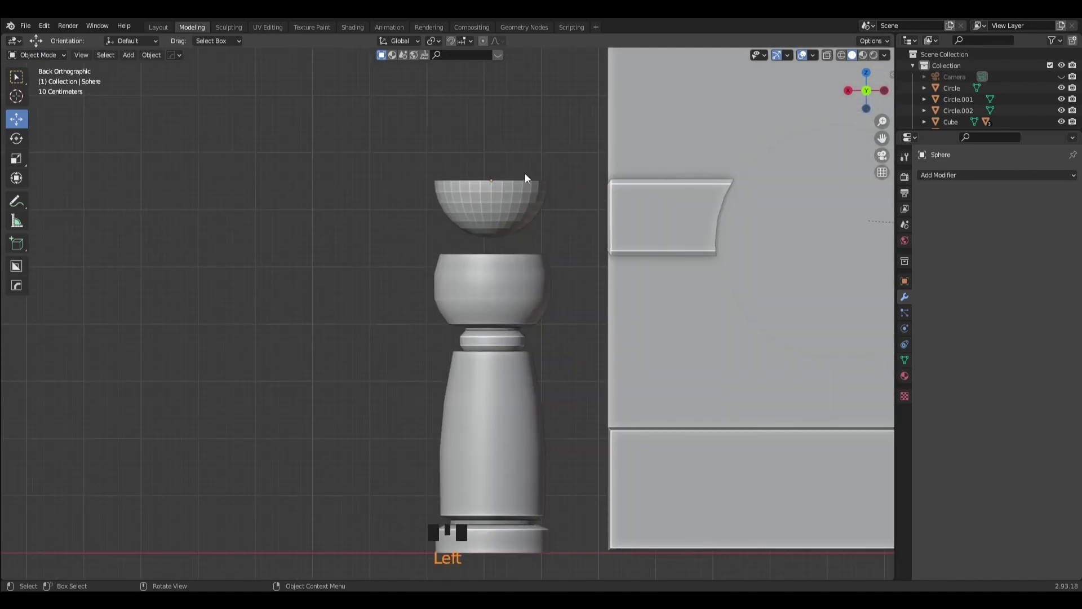
pyautogui.moveTo(560, 218); pyautogui.dragTo(525, 250)
pyautogui.click(526, 250)
pyautogui.scroll(3)
pyautogui.click(476, 192)
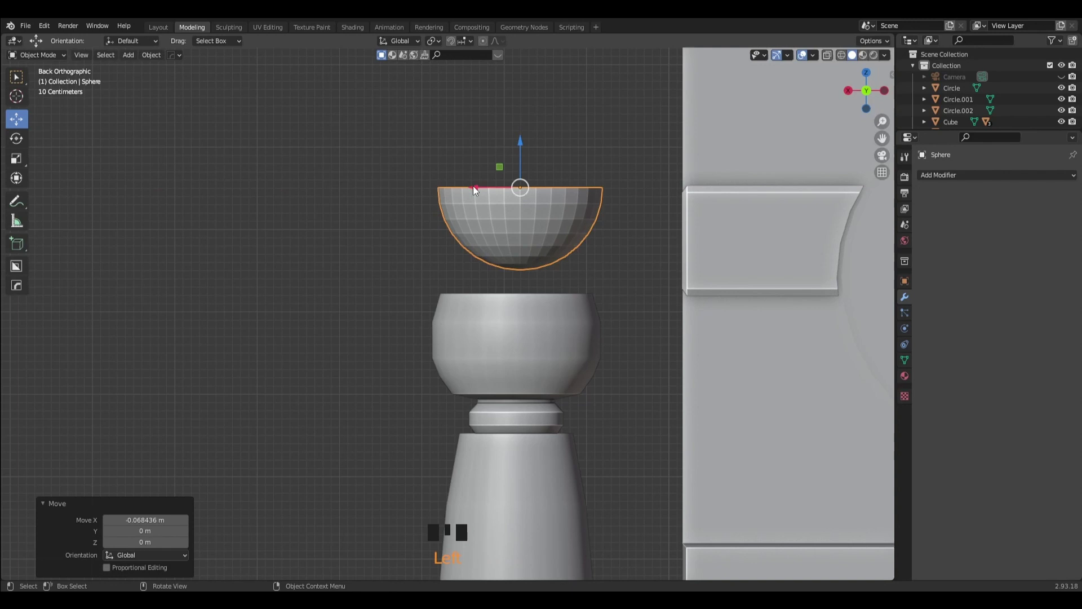
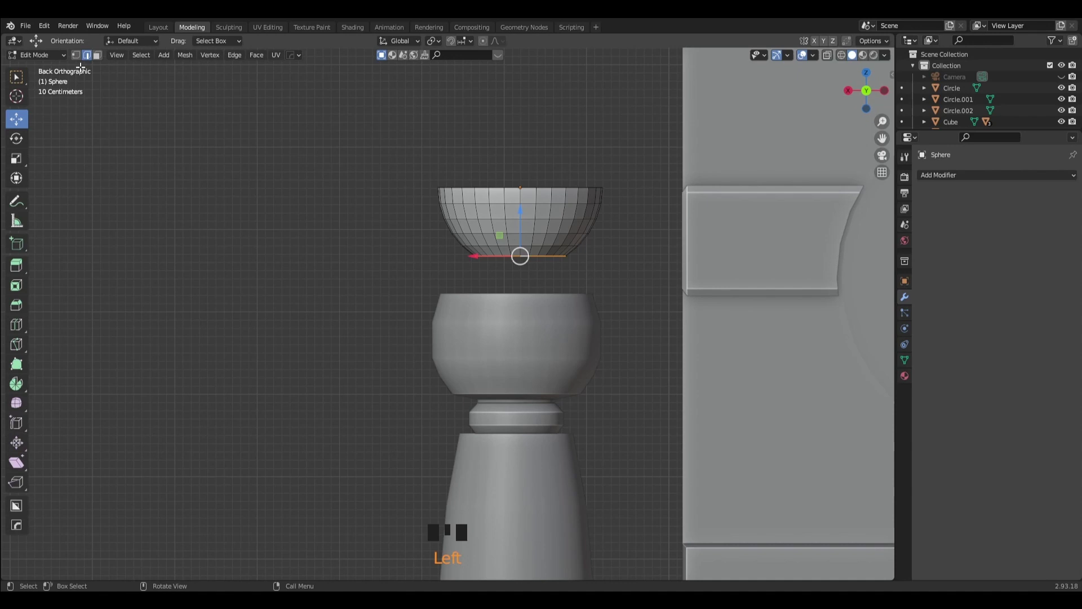
# Extrude the bowl's bottom loop into a foot, apply a Solidify modifier and run HardOps Sharpen.
pyautogui.scroll(3)
pyautogui.press('e')
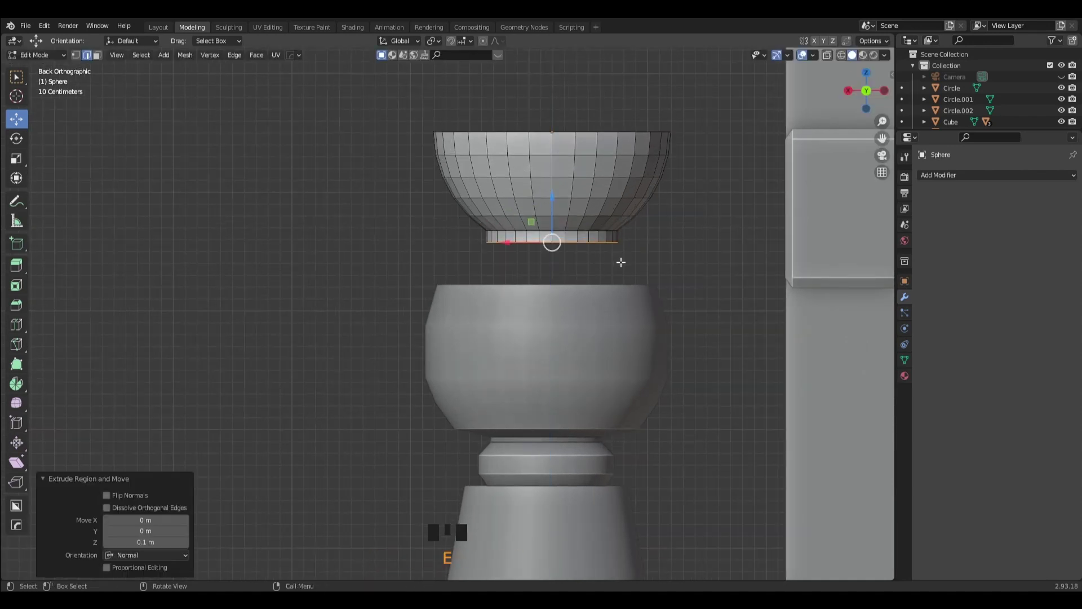
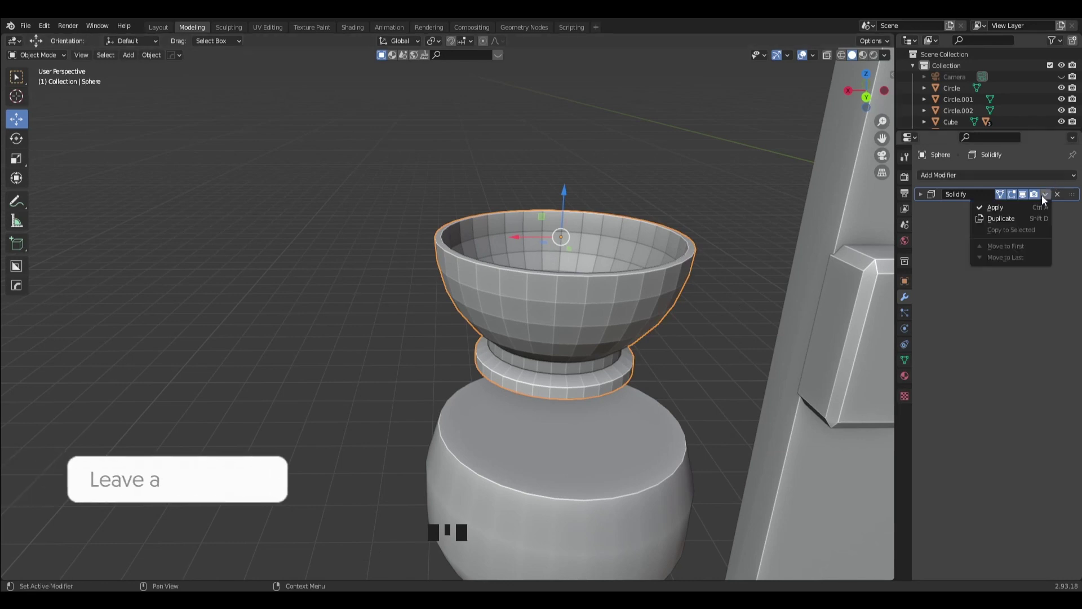
pyautogui.moveTo(1020, 211); pyautogui.dragTo(769, 173)
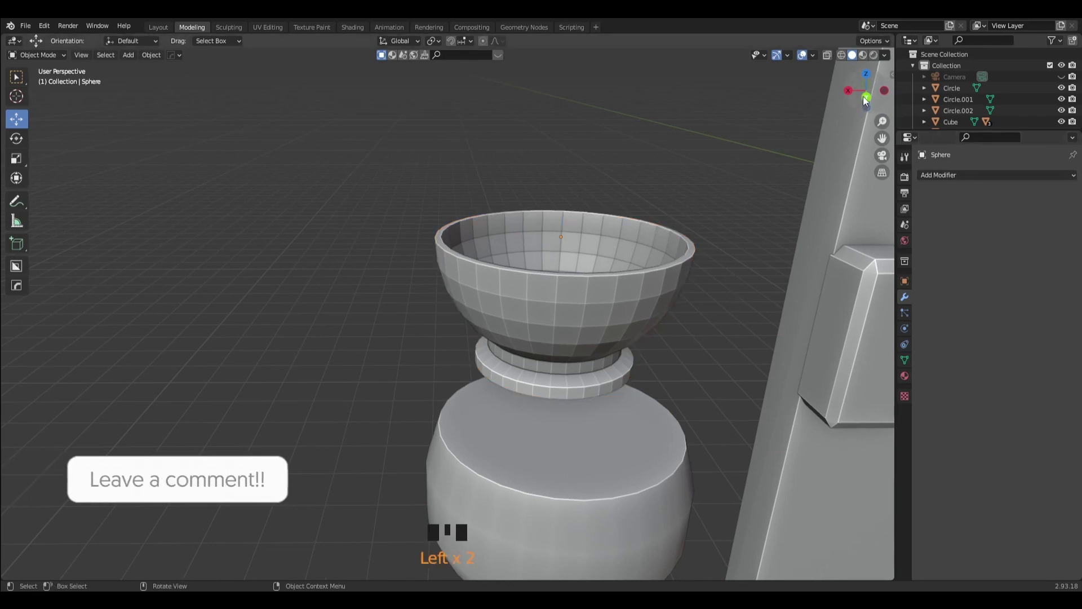
pyautogui.click(528, 213)
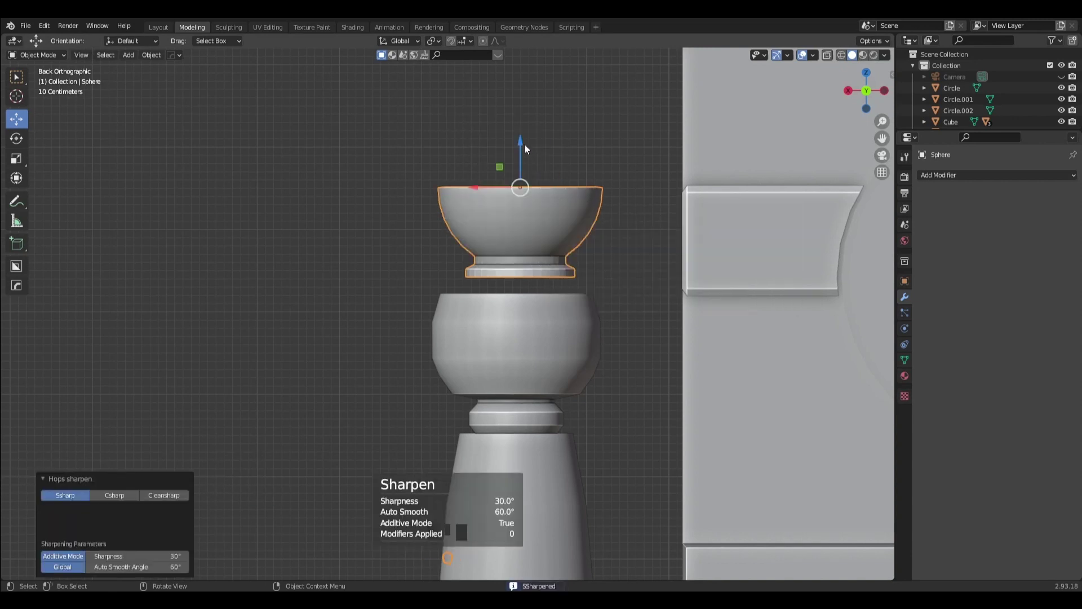
# Set the bowl's origin to its geometry and lower it toward the column top in front view.
pyautogui.click(521, 145)
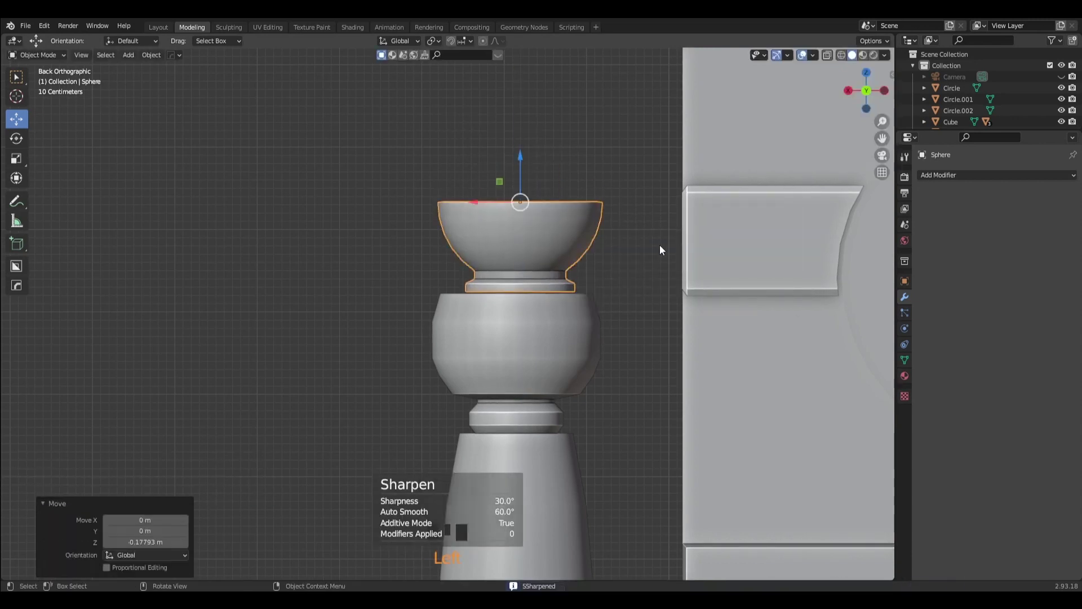
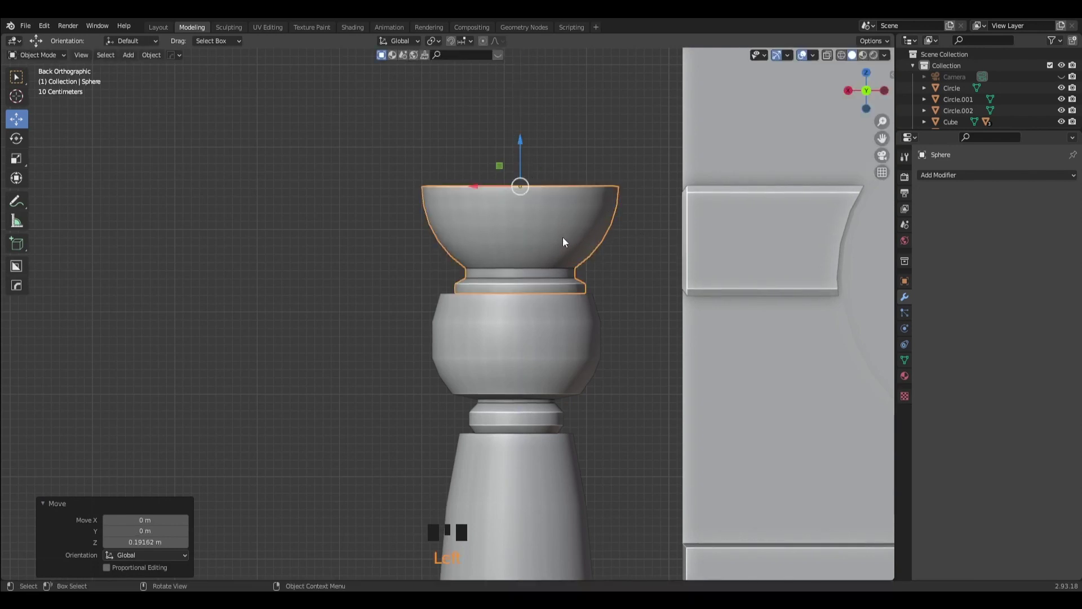
pyautogui.moveTo(604, 242); pyautogui.dragTo(475, 249)
pyautogui.click(475, 249)
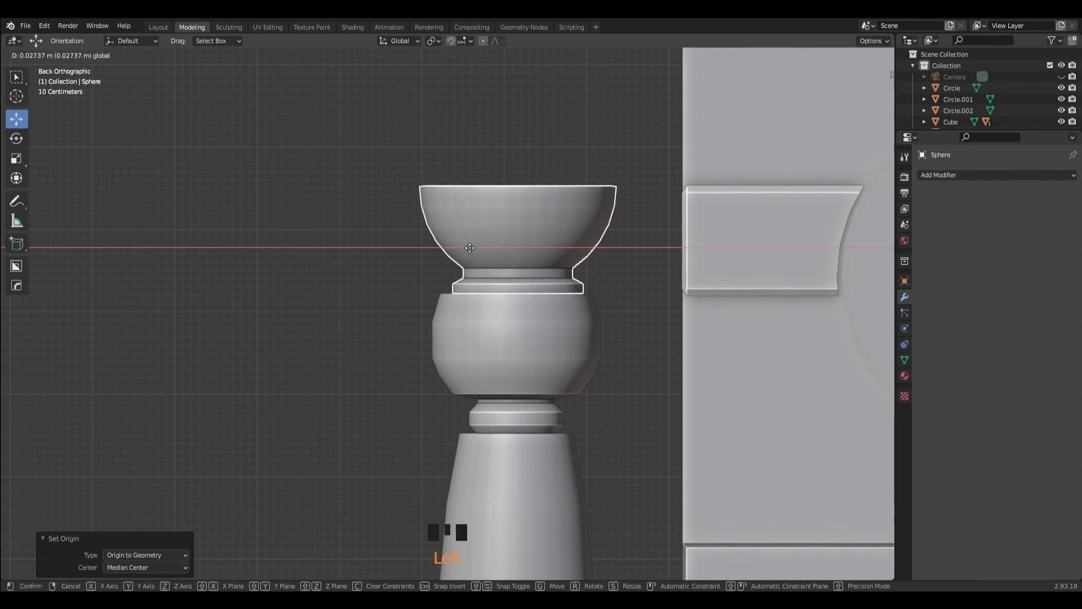
pyautogui.scroll(-3)
pyautogui.moveTo(349, 262); pyautogui.dragTo(873, 107)
pyautogui.click(873, 107)
# From the side view, move the bowl so it rests directly on the column top.
pyautogui.click(538, 283)
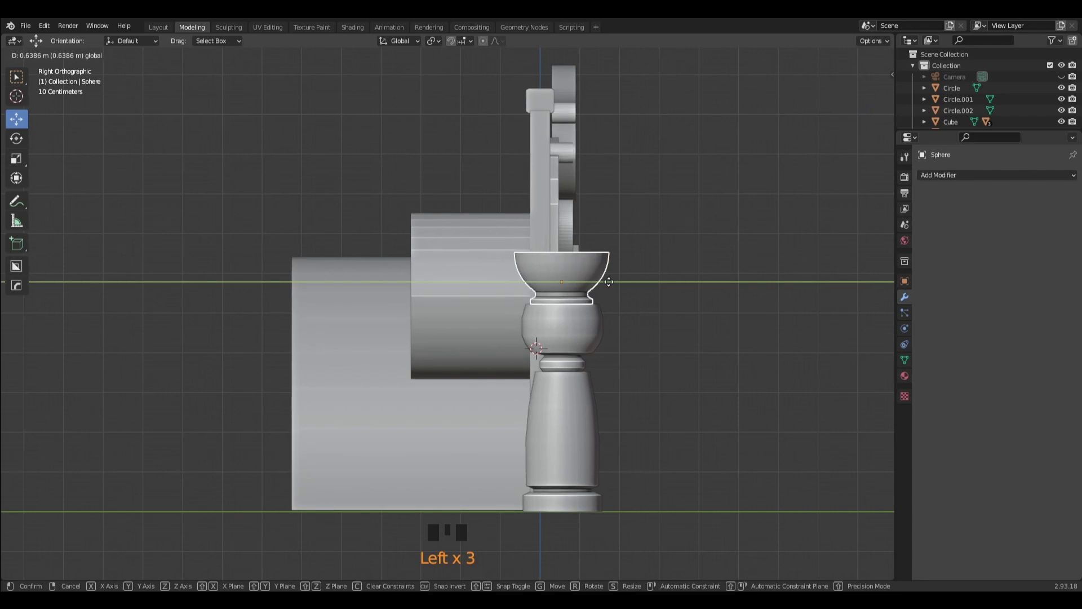
pyautogui.moveTo(737, 342); pyautogui.dragTo(589, 353)
pyautogui.scroll(-3)
pyautogui.moveTo(693, 367); pyautogui.dragTo(872, 98)
pyautogui.click(873, 98)
pyautogui.scroll(-3)
pyautogui.scroll(-3)
# Orbit to inspect the whole wall kit with the brazier pedestal and save the file.
pyautogui.moveTo(653, 371); pyautogui.dragTo(553, 357)
pyautogui.scroll(-3)
pyautogui.scroll(3)
pyautogui.scroll(3)
pyautogui.moveTo(557, 402); pyautogui.dragTo(579, 399)
pyautogui.press('ctrl+s')
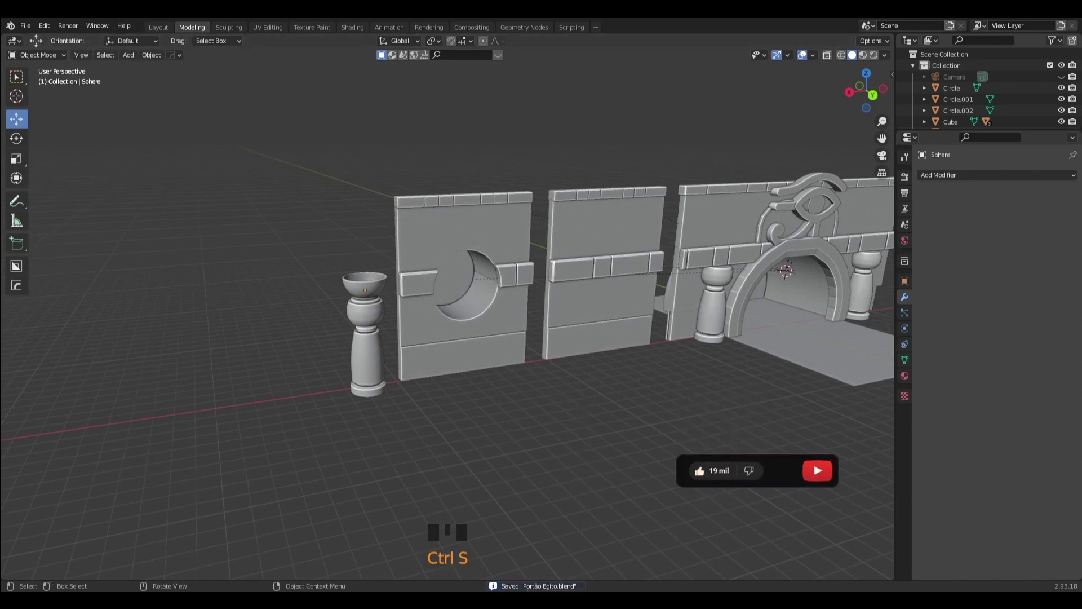